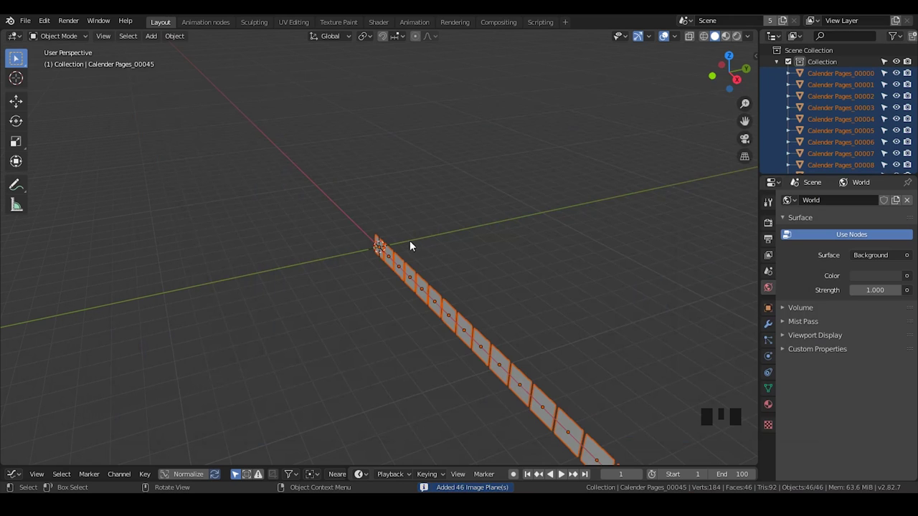
Show the pages in Material Preview shading and select page 2 (after trying page 3)
left_click(418, 251)
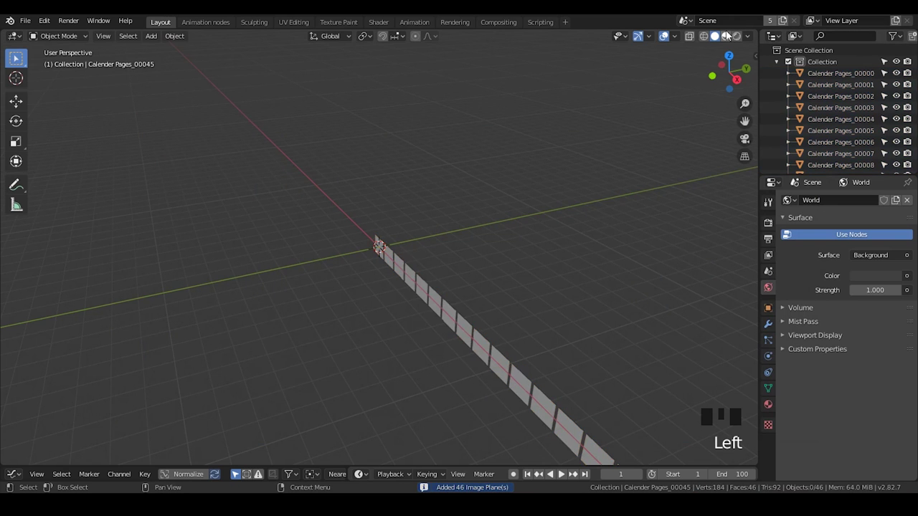
left_click(452, 286)
left_click_drag(456, 294, 471, 276)
scroll("up", 3)
left_click_drag(481, 272, 515, 257)
left_click(515, 257)
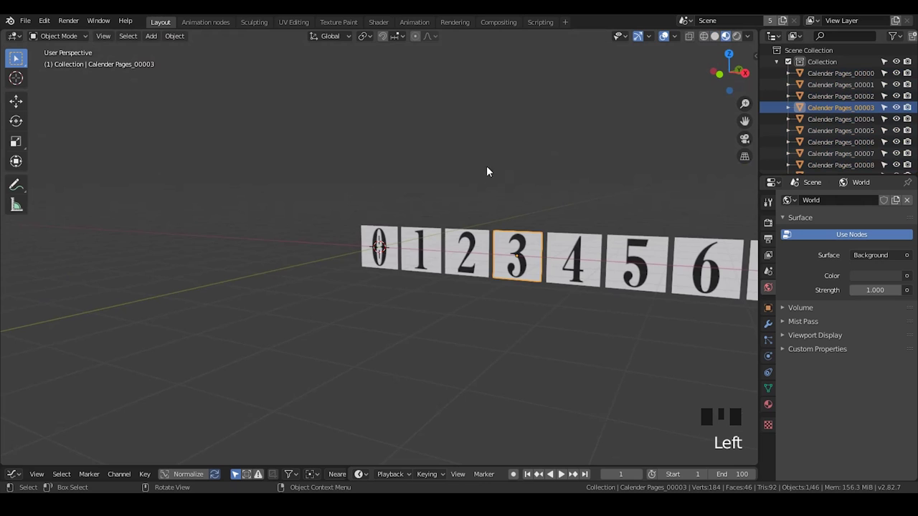
left_click(466, 246)
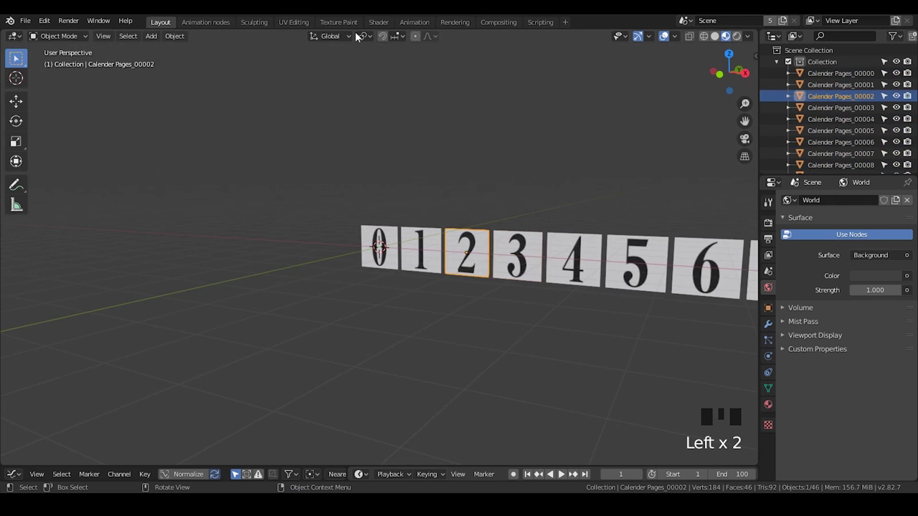
Set page 00002's Image Texture node source to Image Sequence instead of Single Image
left_click(376, 25)
left_click(181, 73)
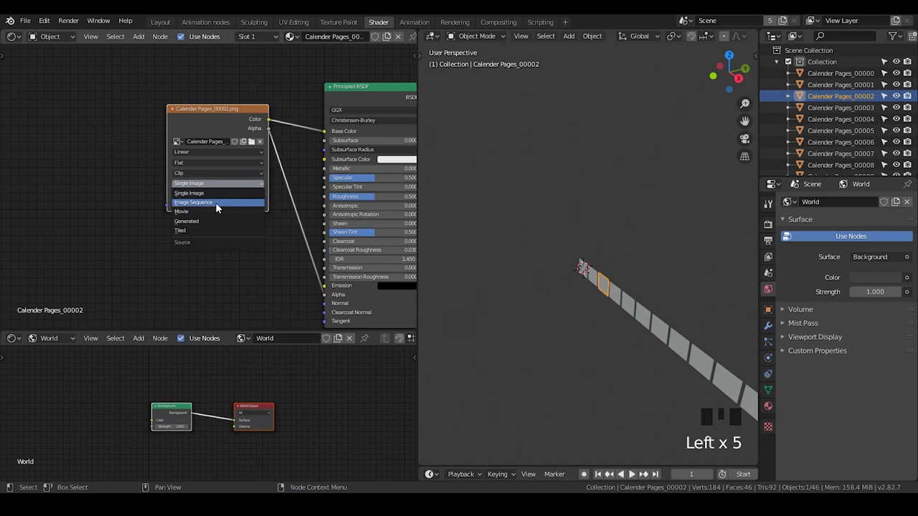
left_click_drag(219, 208, 195, 26)
left_click(162, 26)
left_click(467, 244)
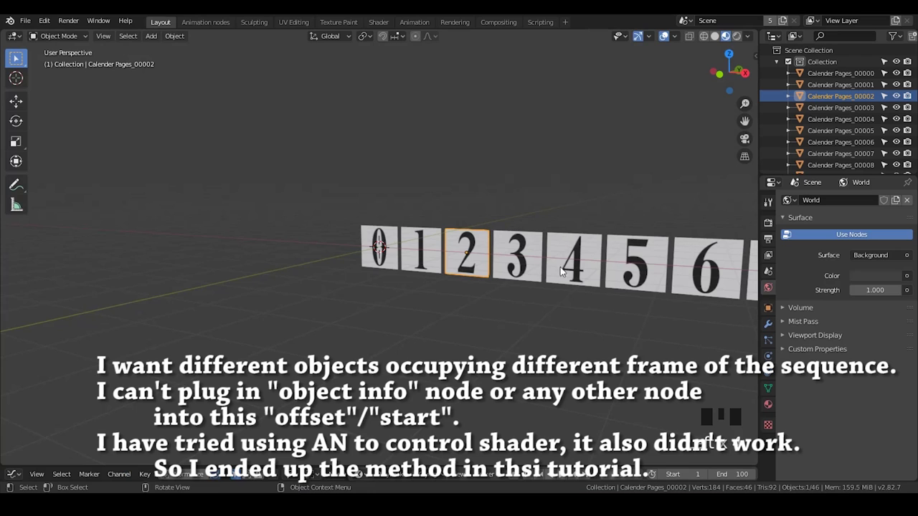
Back in Layout, select page 4 among the row of calendar pages
left_click(525, 265)
left_click(573, 261)
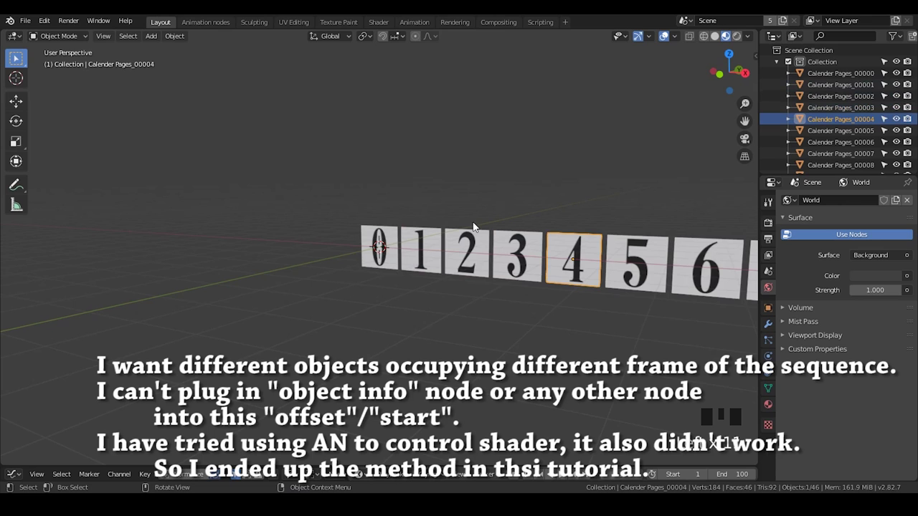
scroll("down", 3)
scroll("up", 3)
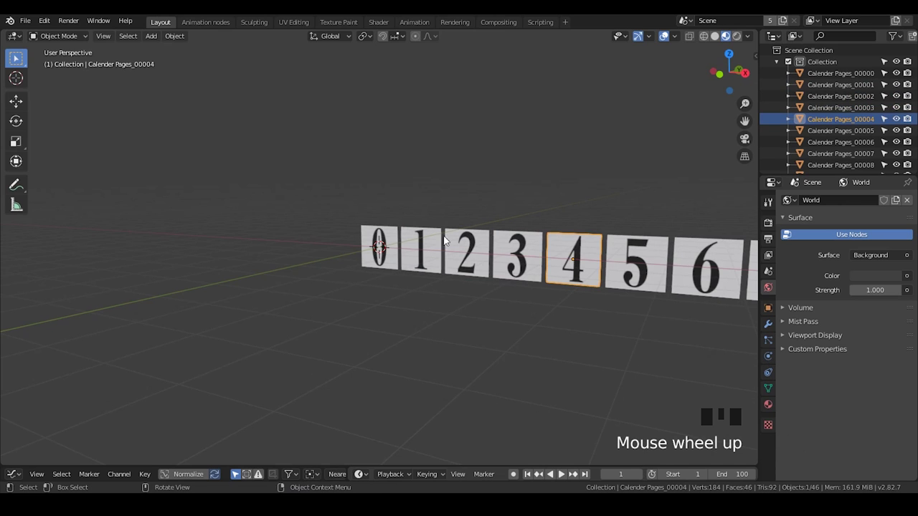
left_click(397, 250)
Inspect several pages up close and end with page 0 selected, page 4 deselected
left_click(414, 250)
left_click(517, 263)
left_click(578, 261)
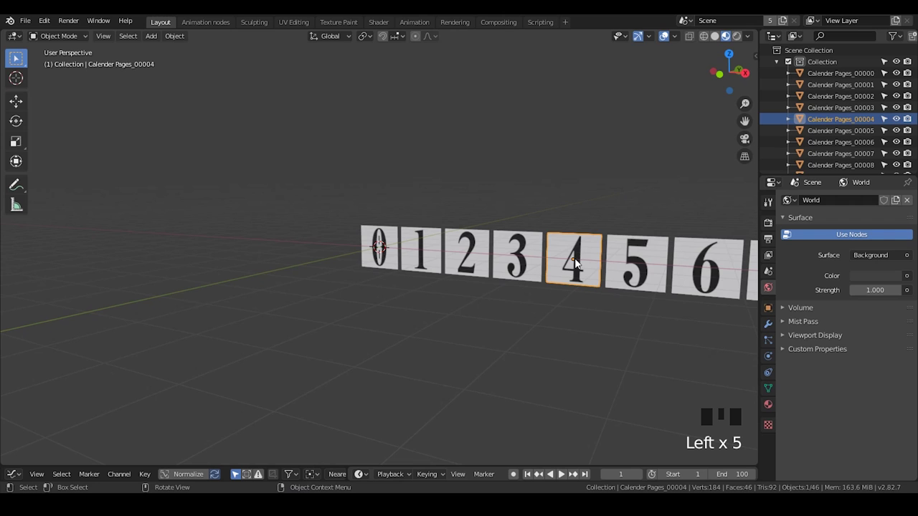
scroll("up", 3)
scroll("down", 3)
left_click(558, 209)
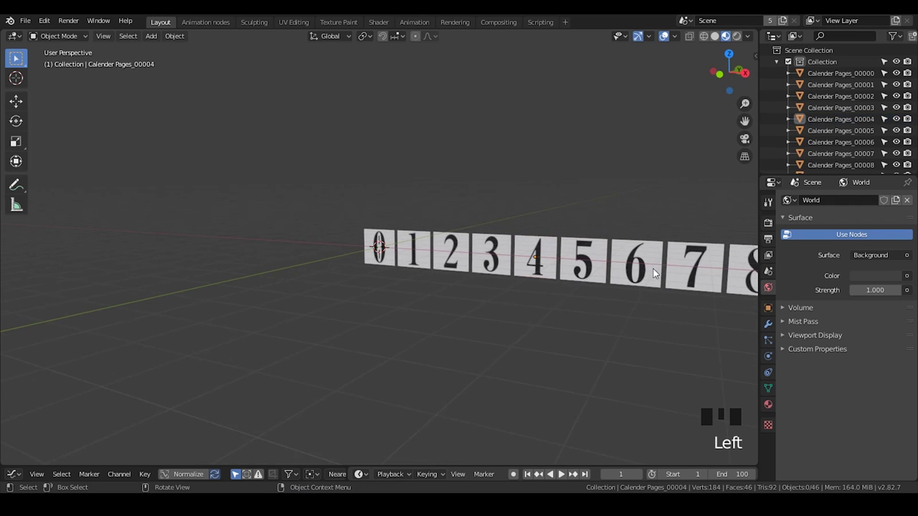
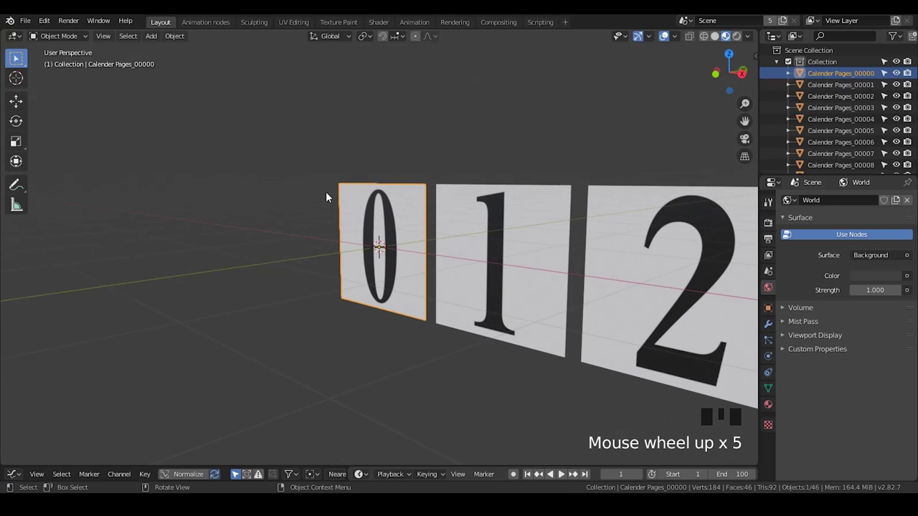
Duplicate page 0 into the Scene Collection and exclude the original pages collection
key("shift+d")
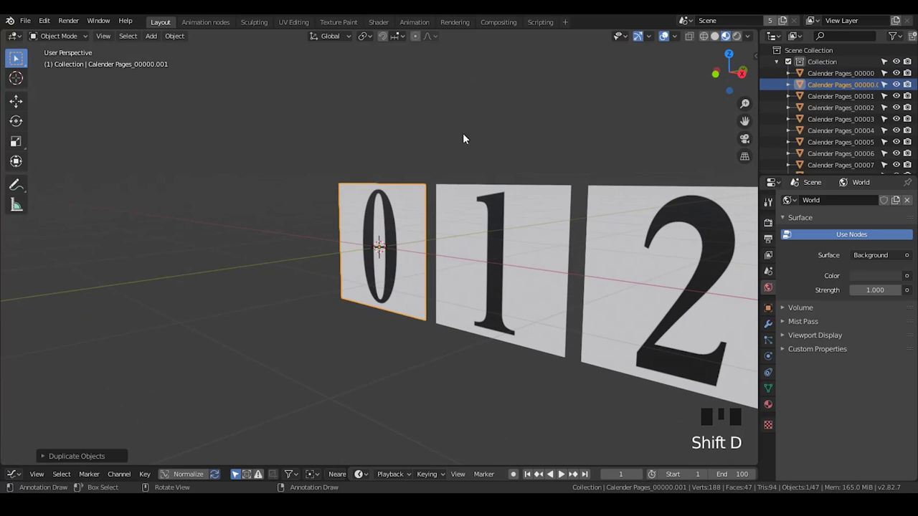
left_click(832, 56)
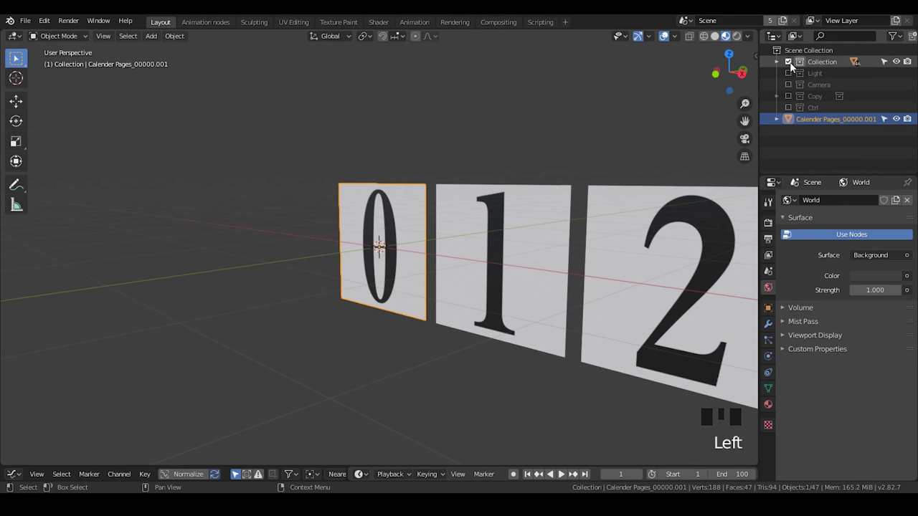
left_click(794, 65)
left_click(825, 123)
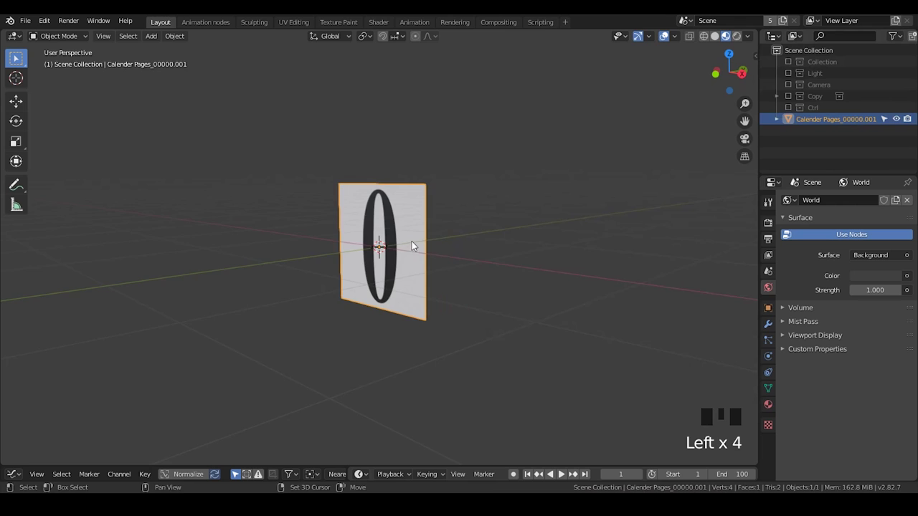
middle_click(422, 245)
Add a Simple subdivision modifier at viewport level 5, then a Simple Deform bend of about -24.2°
scroll("up", 3)
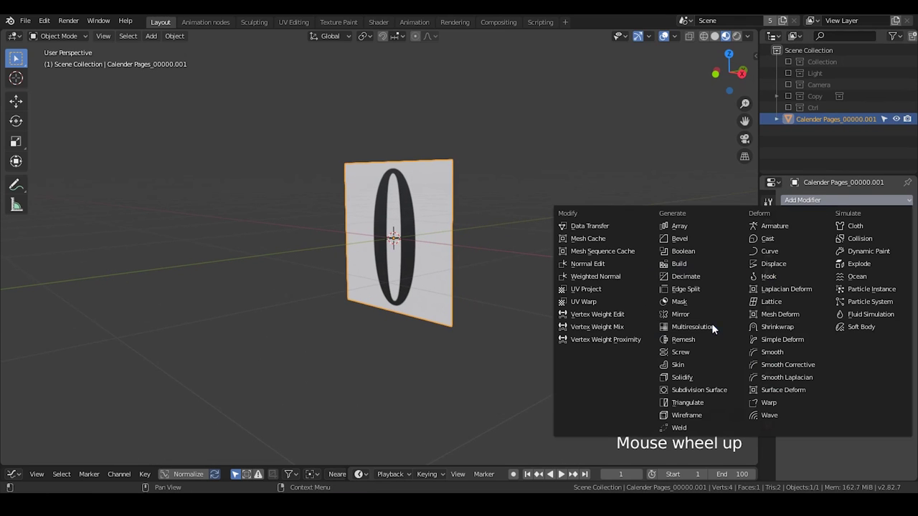
left_click(712, 396)
left_click(874, 254)
left_click_drag(848, 294, 428, 210)
scroll("up", 3)
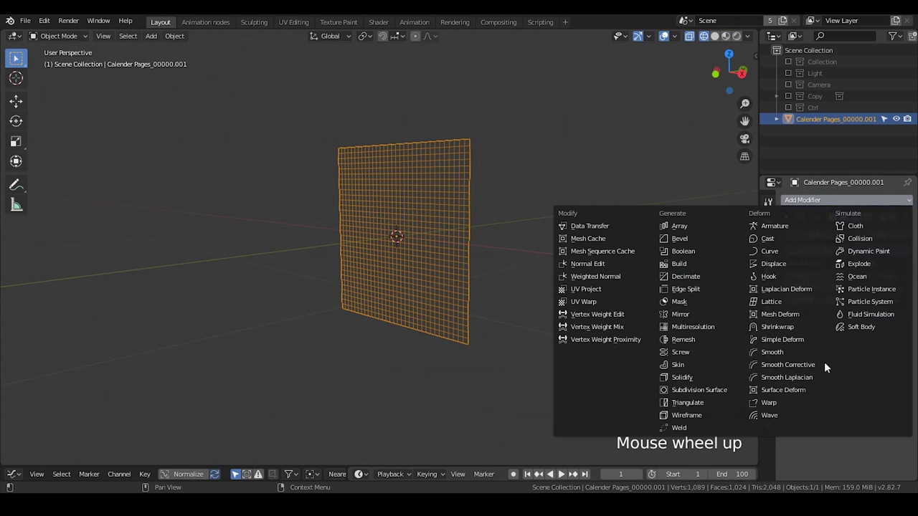
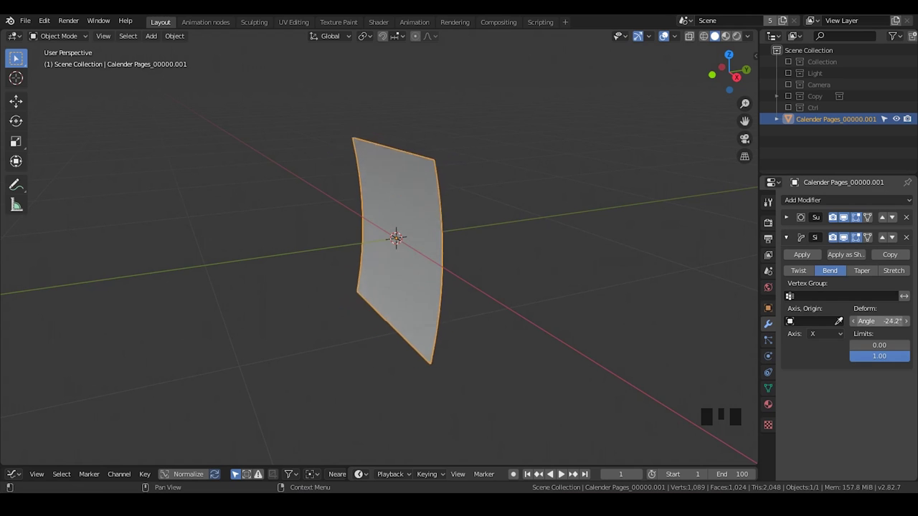
Strengthen the Simple Deform bend to -55.6° on the X axis
left_click_drag(402, 281, 910, 289)
left_click_drag(910, 289, 440, 160)
left_click_drag(441, 160, 431, 150)
scroll("down", 3)
left_click_drag(439, 182, 451, 206)
With Affect Only Origins on, move the page's origin up along Z to the top edge
key("g")
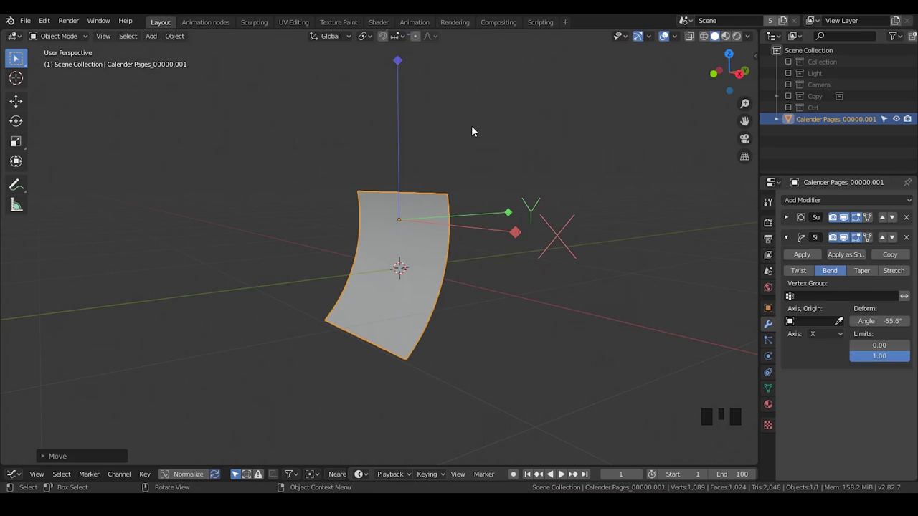
key("g")
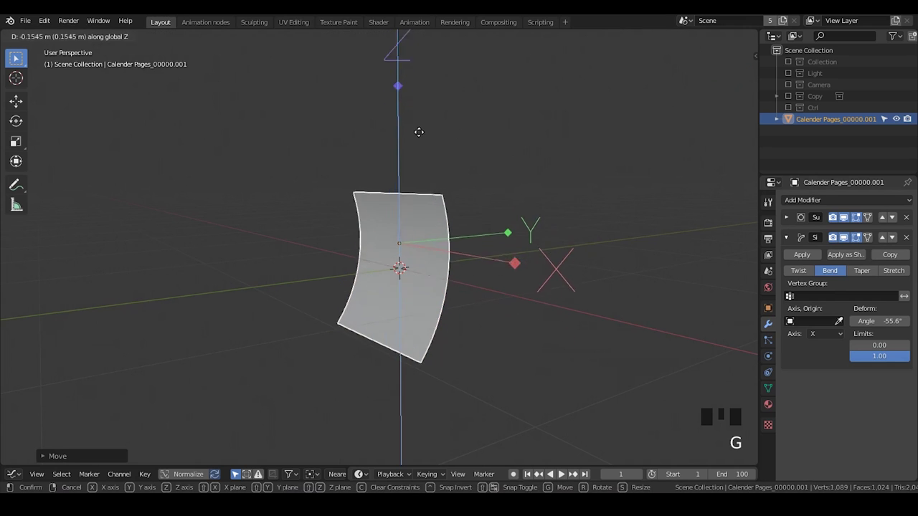
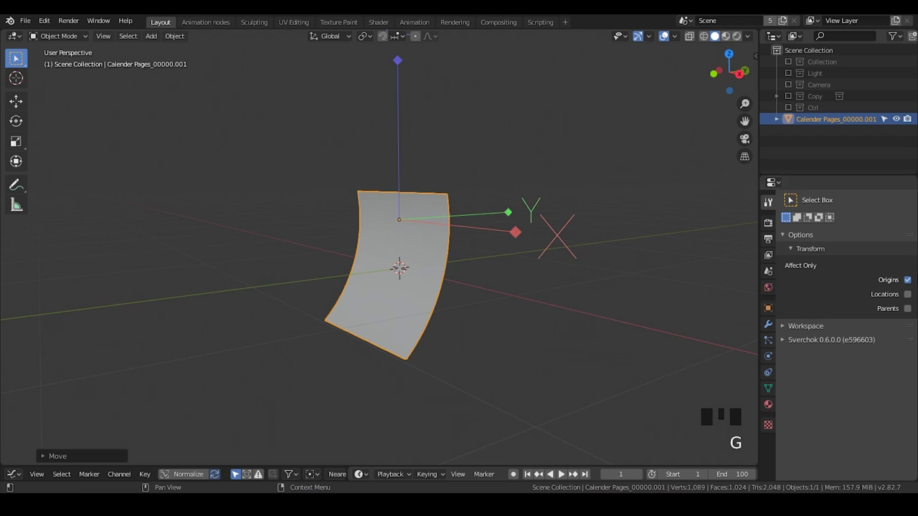
Snap the bent page to the 3D cursor so its top edge sits at the world origin, then start adding an object
left_click_drag(913, 280, 388, 38)
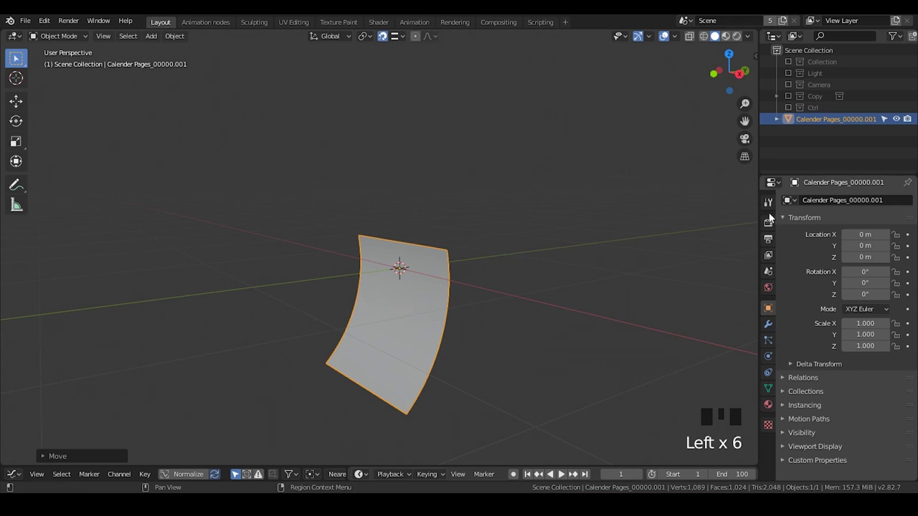
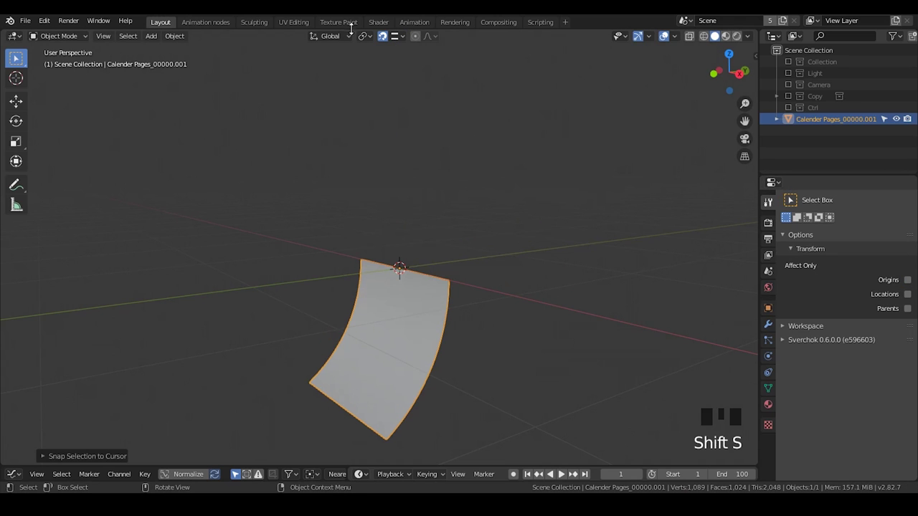
left_click(385, 39)
left_click_drag(432, 236, 441, 242)
scroll("up", 3)
left_click_drag(439, 239, 431, 176)
key("shift+a")
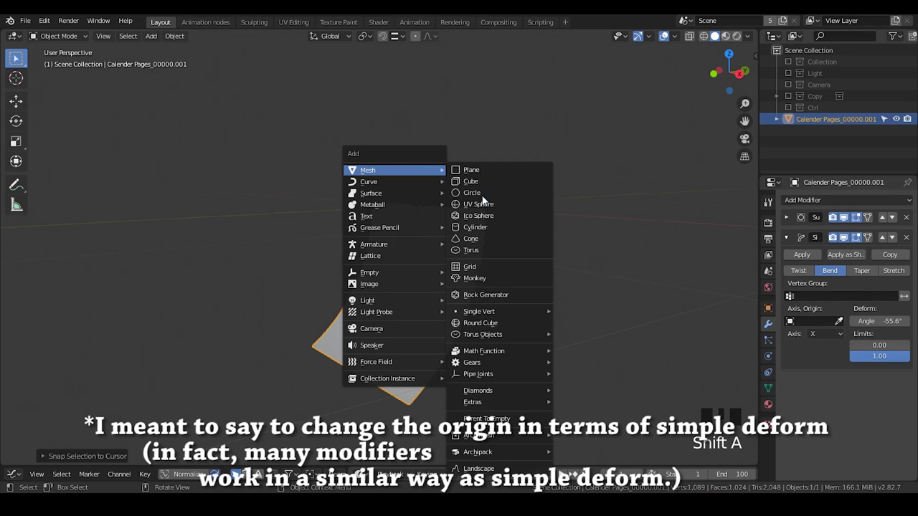
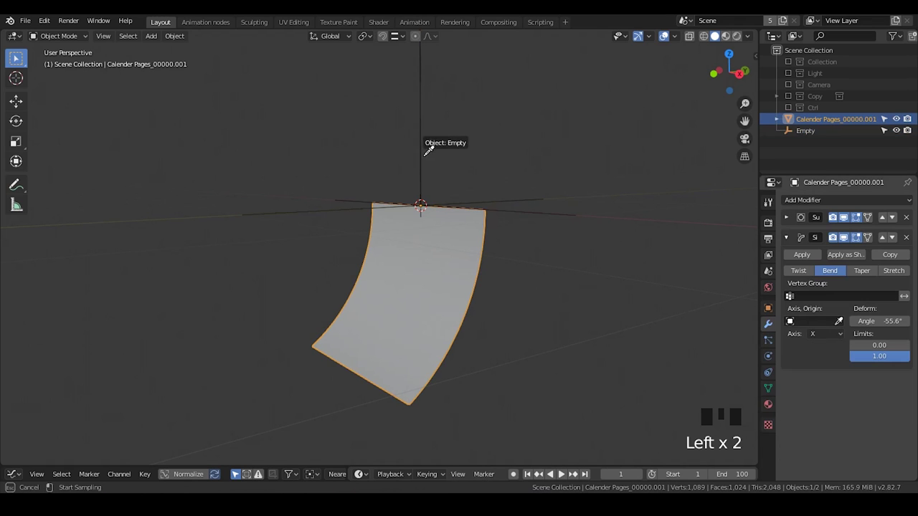
Use the new Empty as the bend origin and position it by moving along Z, tilting around Y and shifting in X
left_click(424, 157)
key("g")
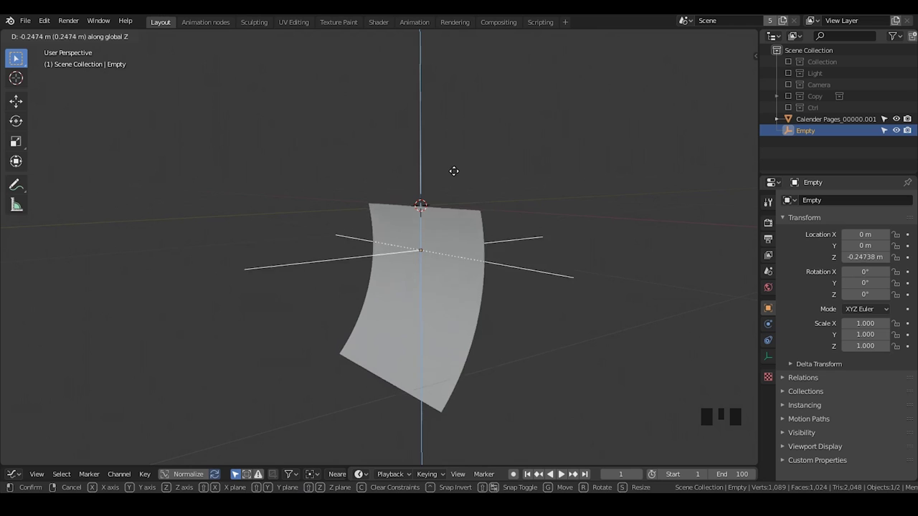
key("r")
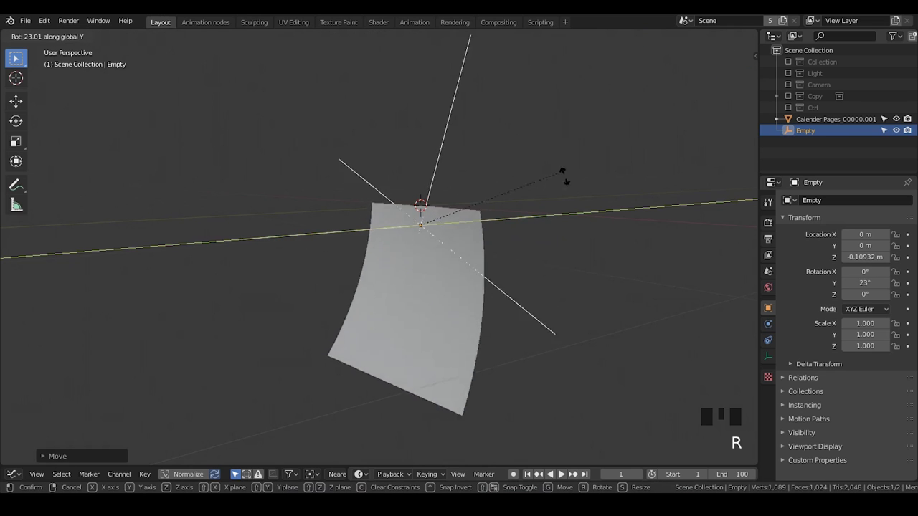
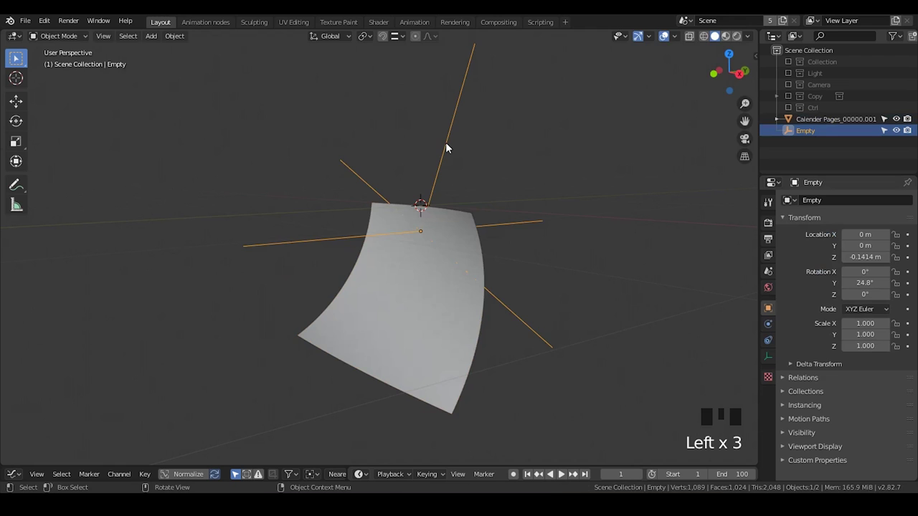
key("g")
key("g")
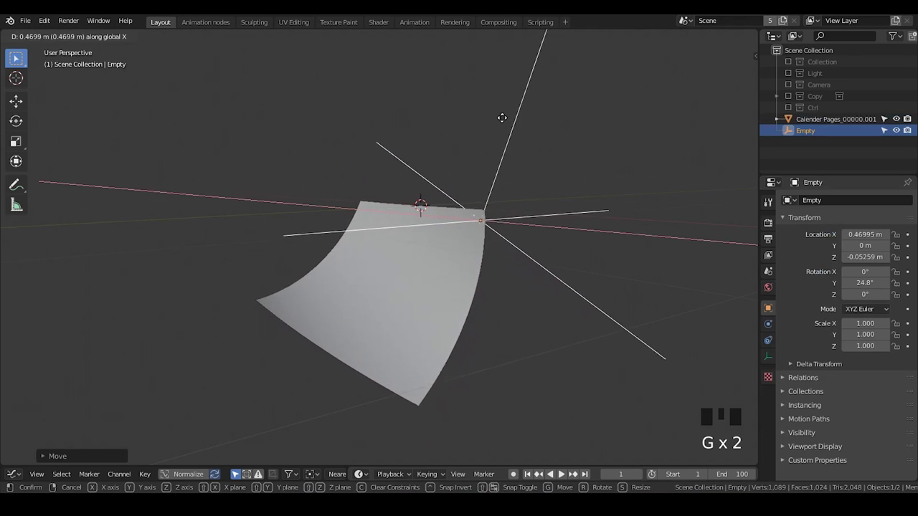
key("g")
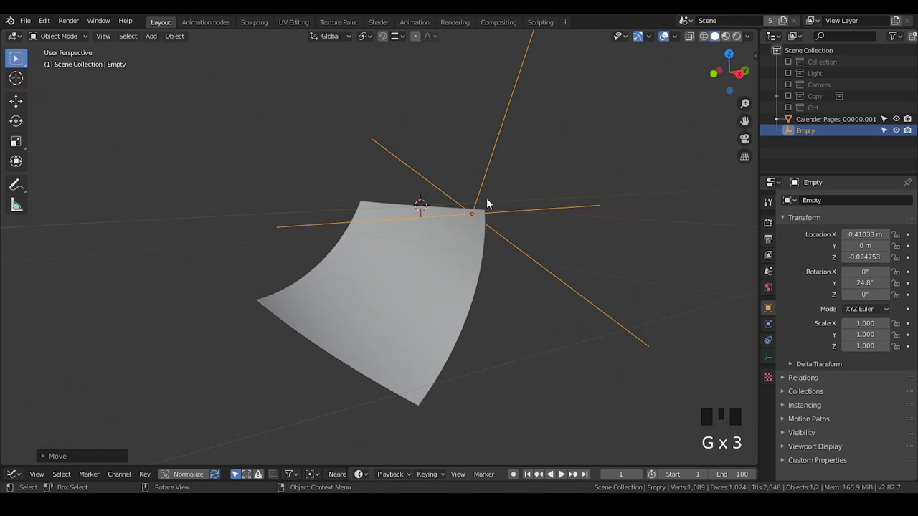
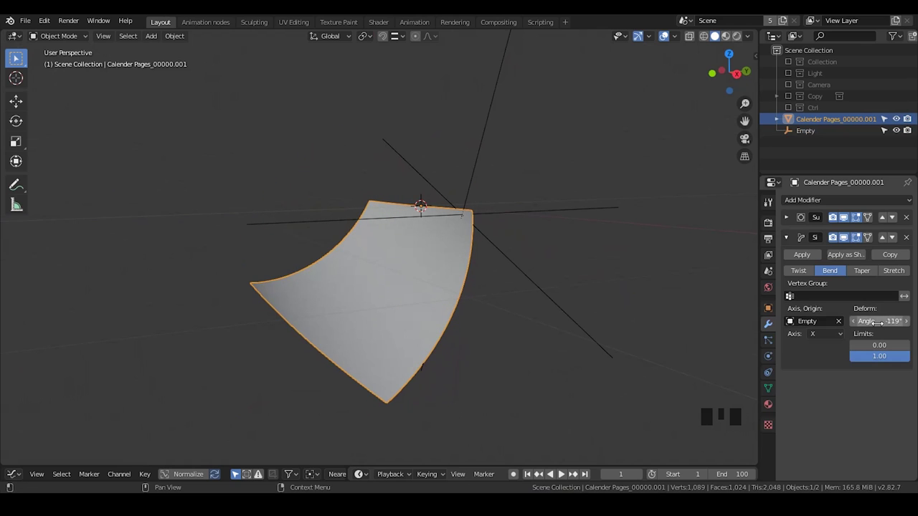
With the bend at -119°, duplicate the bent page as a test copy
scroll("down", 3)
left_click_drag(472, 277, 484, 160)
left_click(483, 160)
left_click(423, 274)
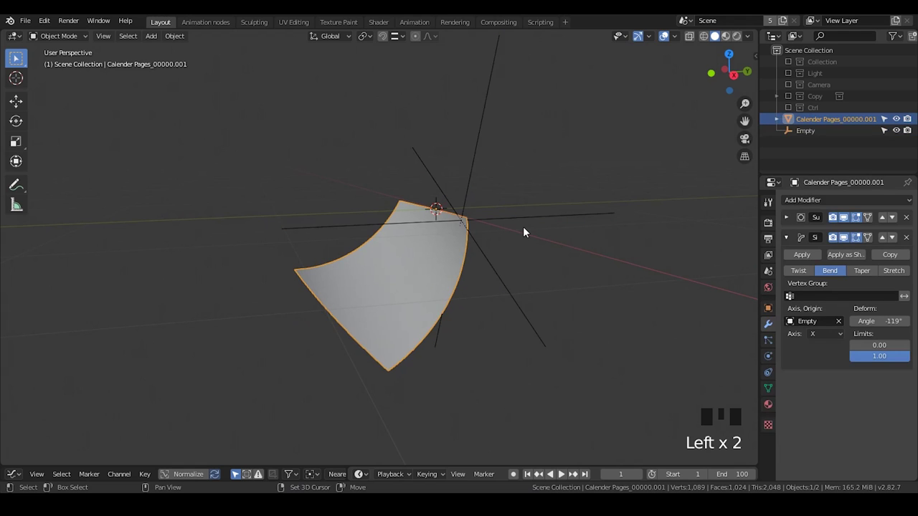
key("shift+d")
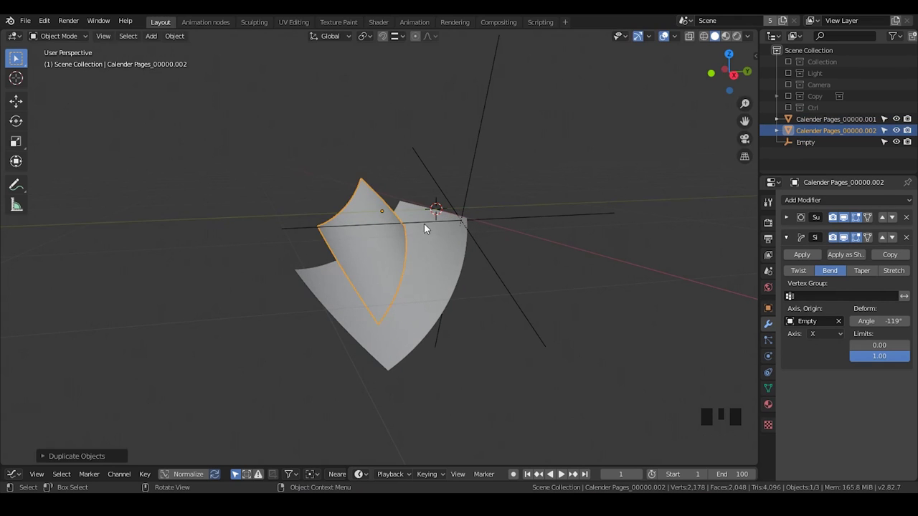
left_click(475, 157)
left_click(382, 248)
left_click_drag(402, 264, 472, 175)
Delete the test duplicate and reselect only the original calendar page
key("x")
left_click(492, 164)
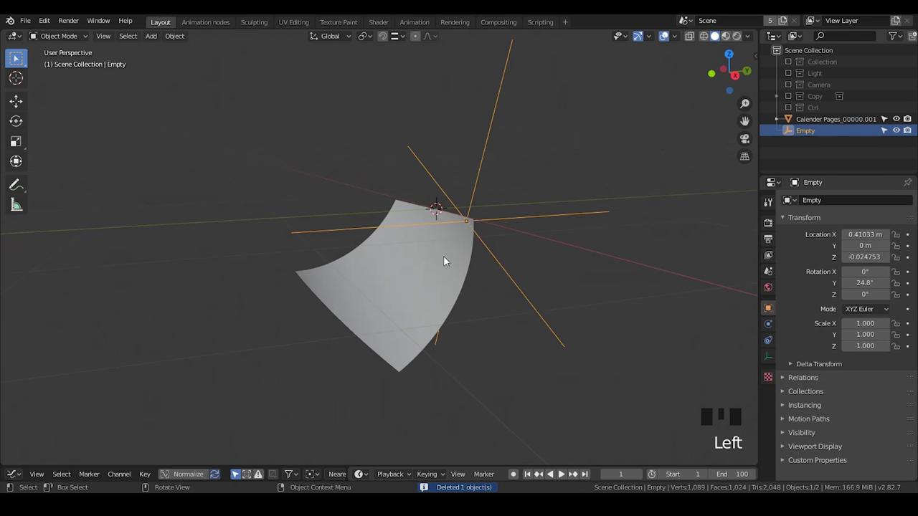
left_click(449, 263)
left_click(477, 171)
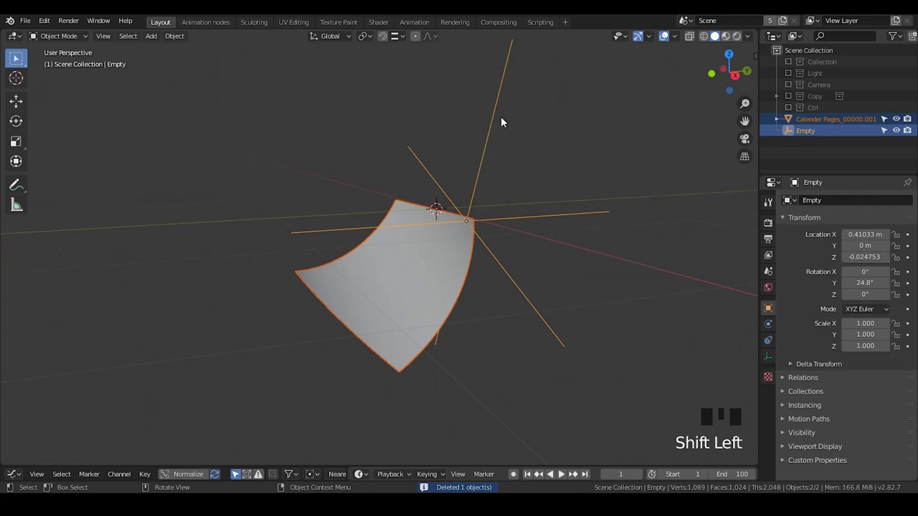
left_click(423, 259)
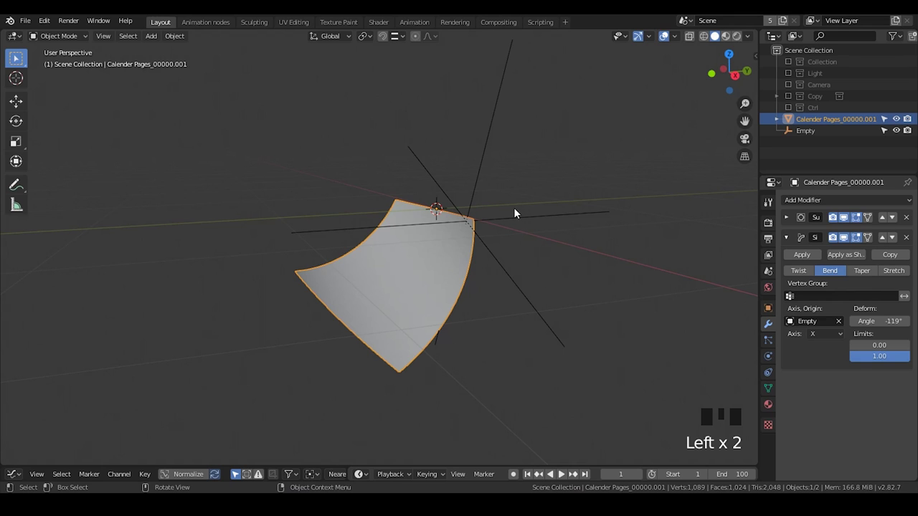
scroll("down", 3)
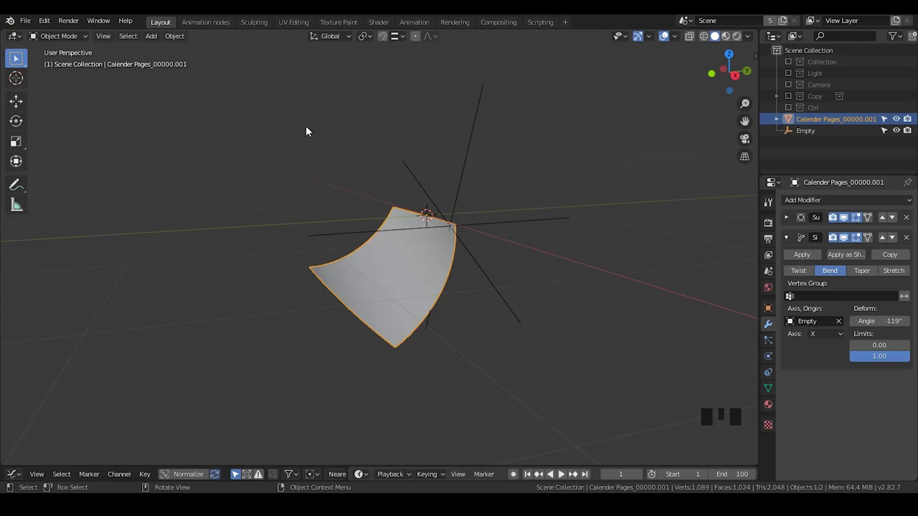
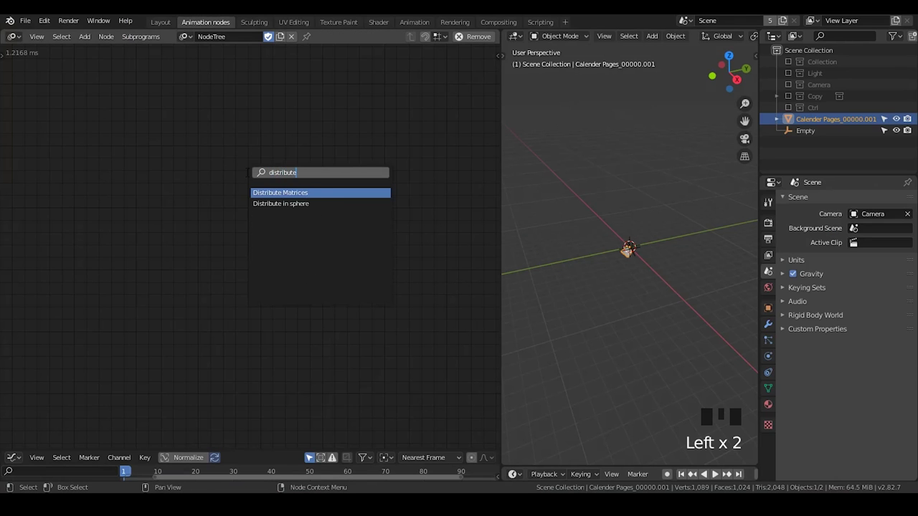
Add Distribute Matrices, Object Instancer and Object Matrix Output nodes to the Animation Nodes tree
key("ctrl+a")
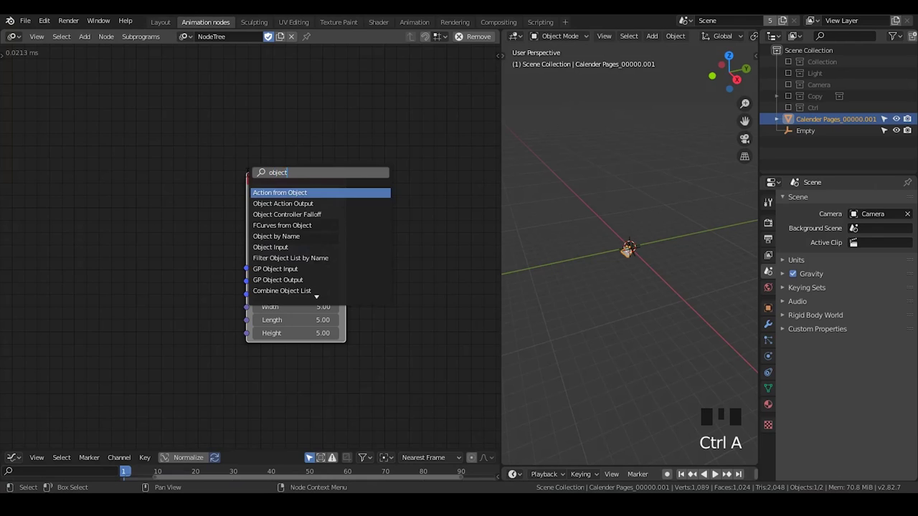
key("ctrl+a")
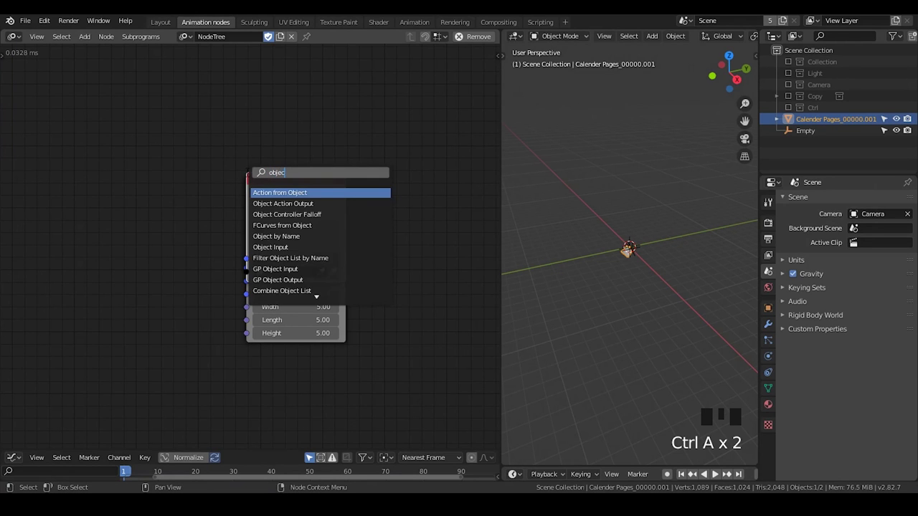
key("ctrl+a")
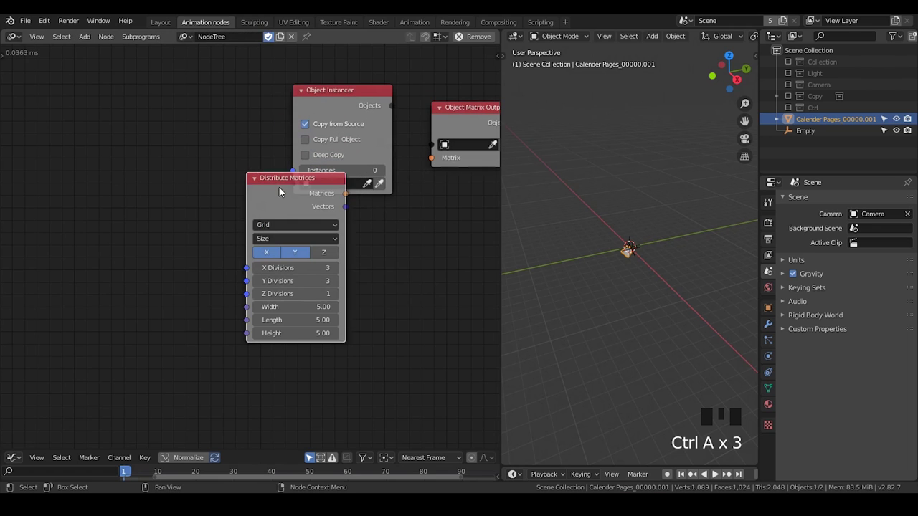
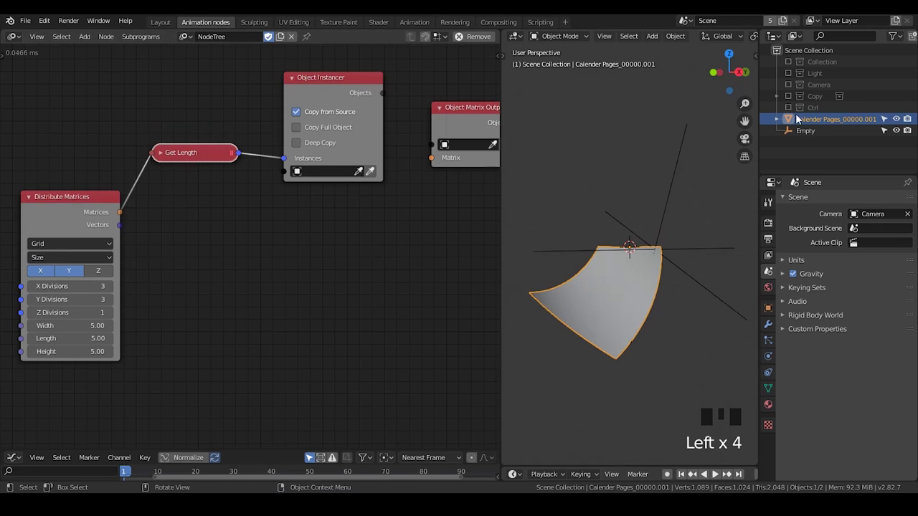
Enable full-object and deep copying on the page instancer, and disable full copy on the Empty's instancer
left_click(829, 122)
left_click(304, 133)
left_click(306, 153)
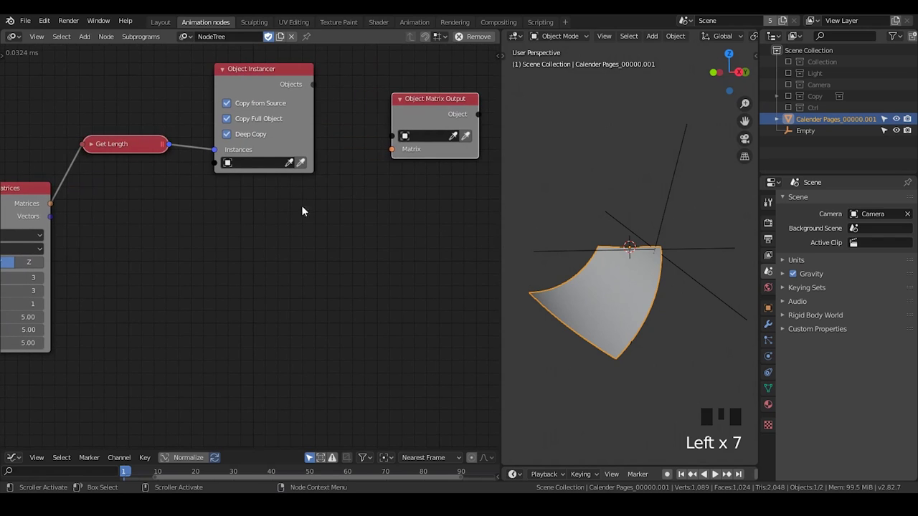
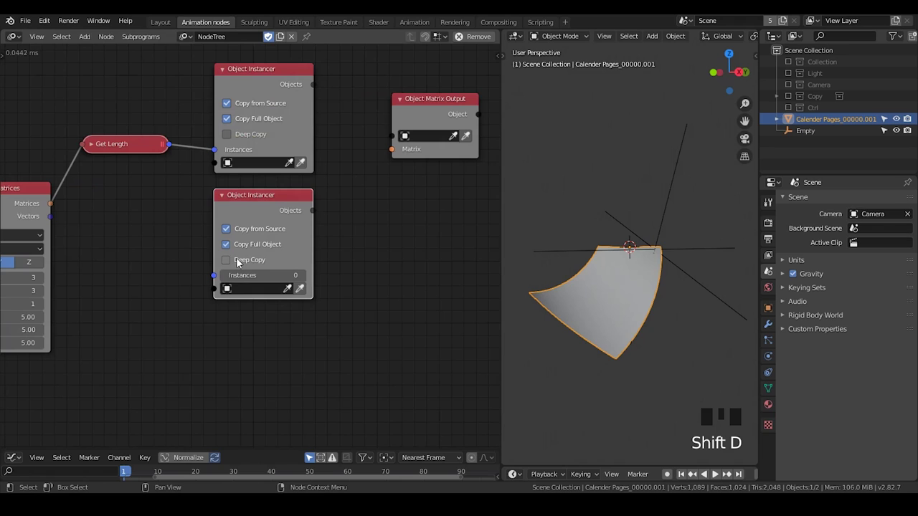
left_click(238, 247)
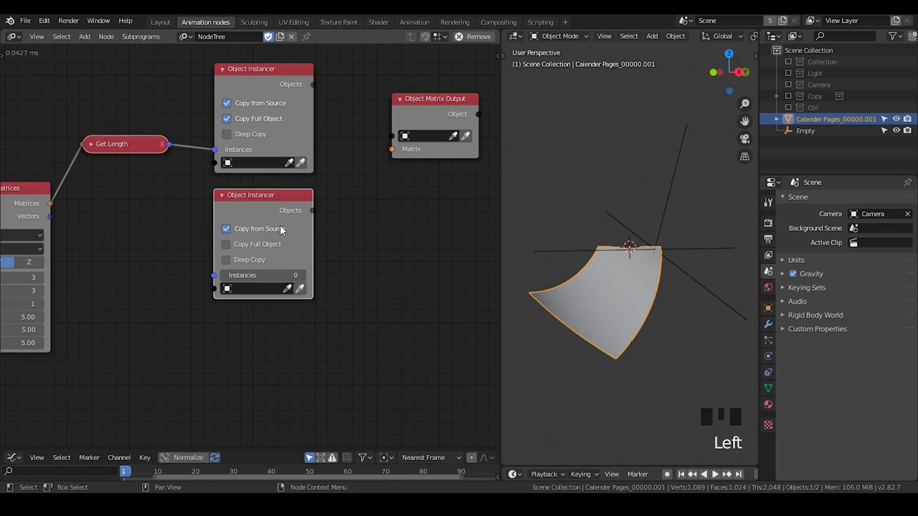
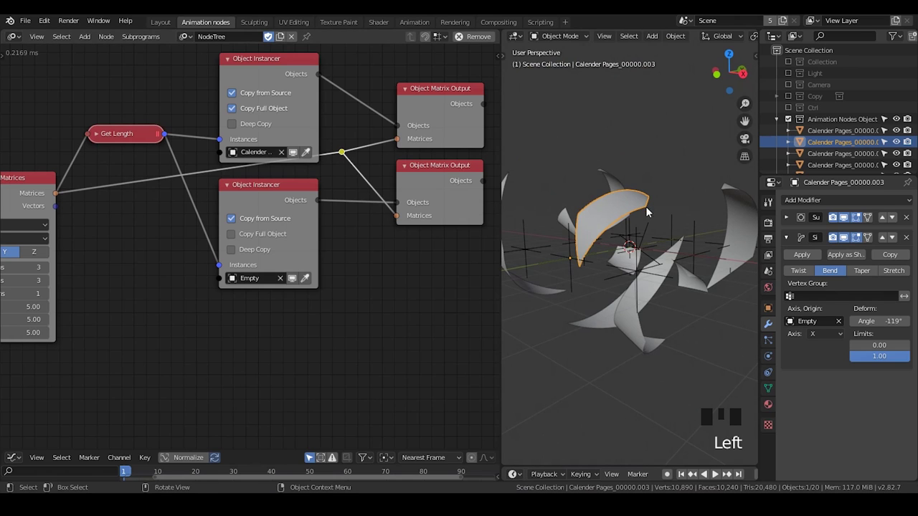
Set Distribute Matrices to a single row and add an Object Attribute Output node
left_click(613, 189)
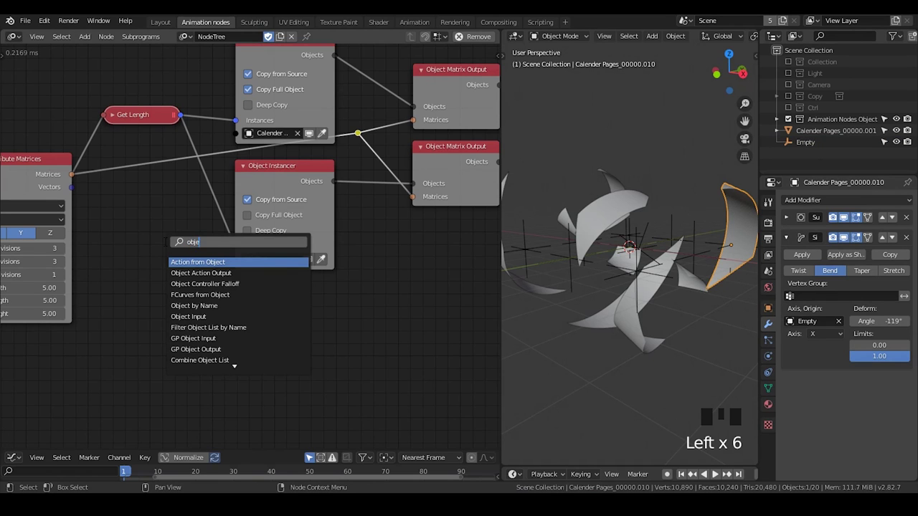
key("t")
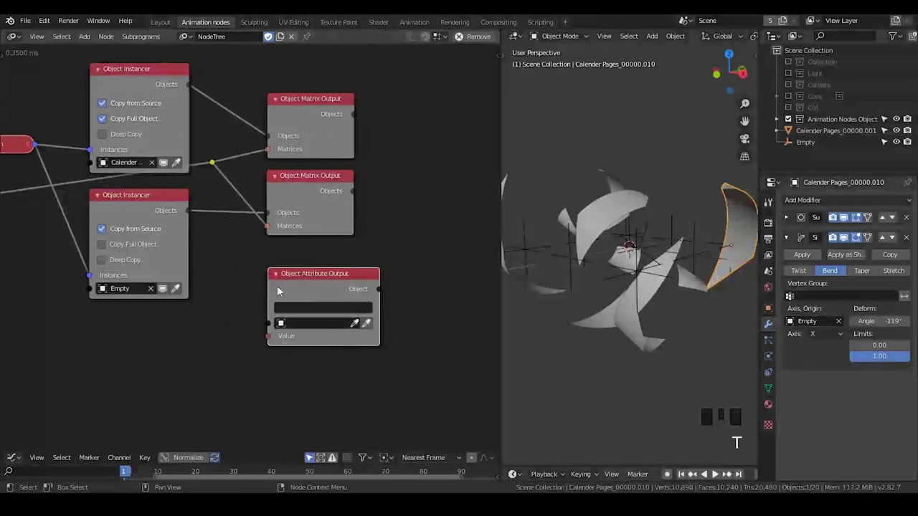
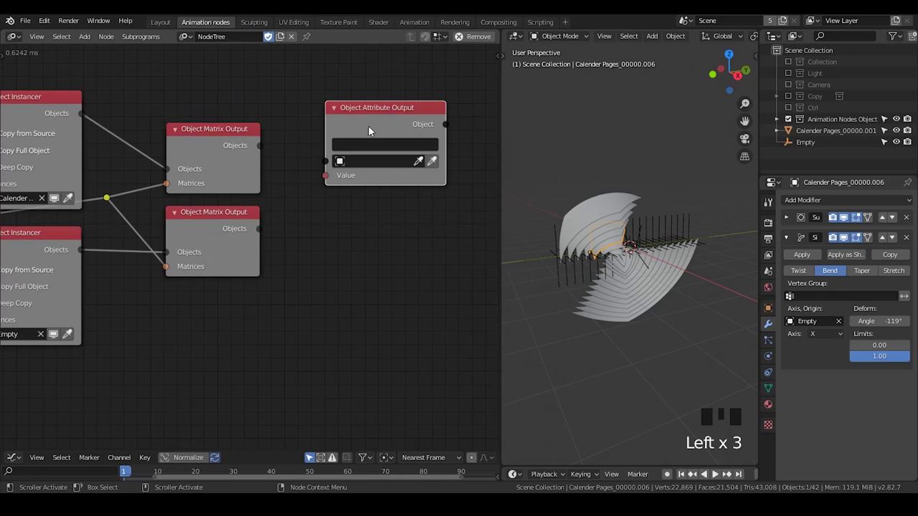
Target modifiers["SimpleDeform"].origin in the Object Attribute Output and link the page objects in
left_click(651, 272)
left_click(637, 291)
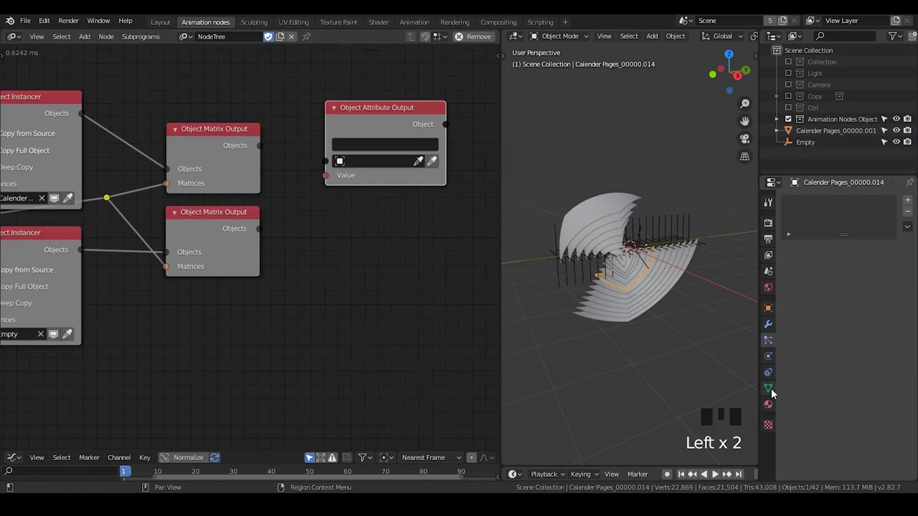
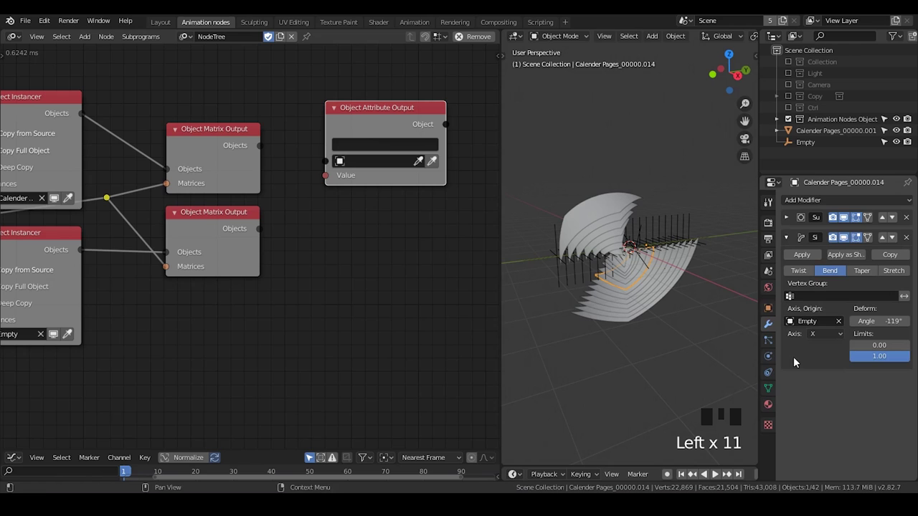
left_click(358, 123)
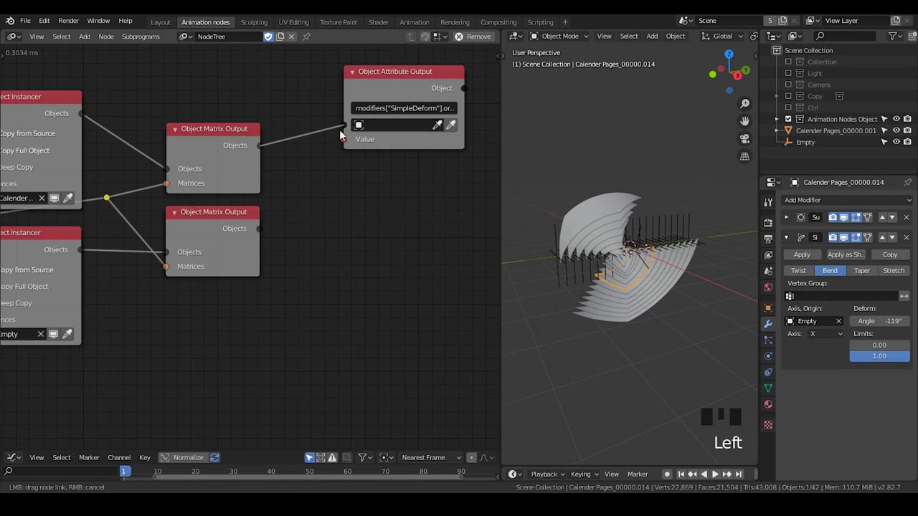
left_click(399, 83)
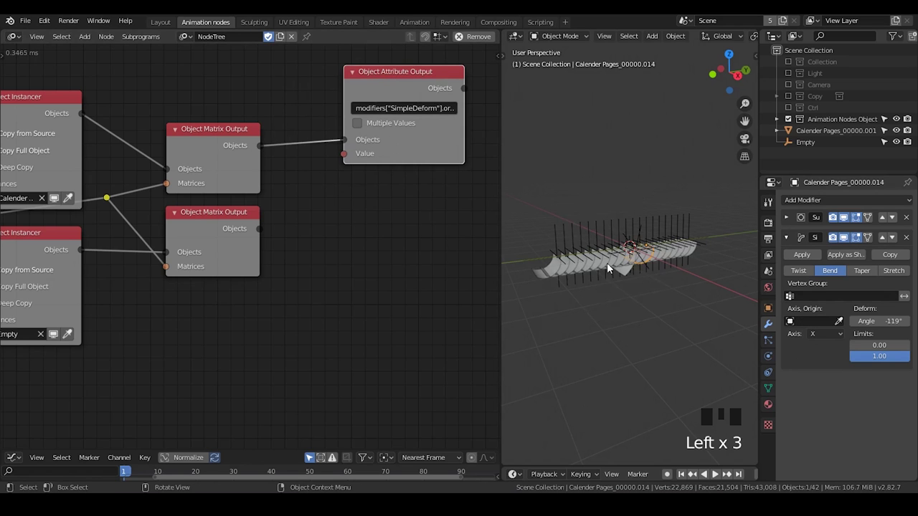
Enable Multiple Values so each instanced page gets its own origin value
middle_click(618, 285)
scroll("down", 3)
scroll("up", 3)
left_click_drag(625, 275, 631, 283)
scroll("up", 3)
left_click_drag(630, 286, 373, 131)
left_click(372, 131)
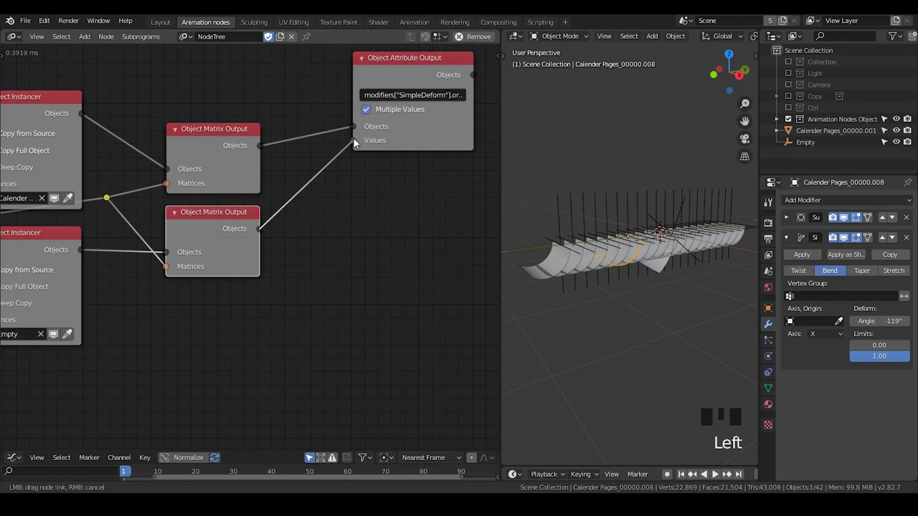
left_click(381, 156)
Feed the instanced Empties into the node's Values input
left_click(686, 259)
left_click_drag(703, 297, 680, 300)
scroll("up", 3)
left_click_drag(680, 303, 715, 247)
left_click(714, 247)
left_click(714, 183)
left_click(711, 242)
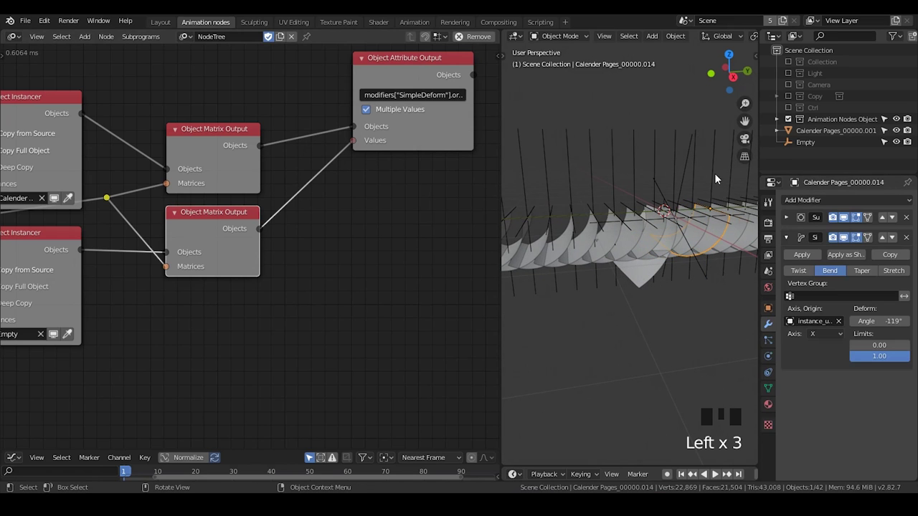
Rewire so Distribute Matrices feeds both Object Matrix Outputs directly
left_click_drag(544, 319, 613, 341)
scroll("up", 3)
scroll("down", 3)
left_click_drag(656, 340, 370, 103)
key("ctrl+x")
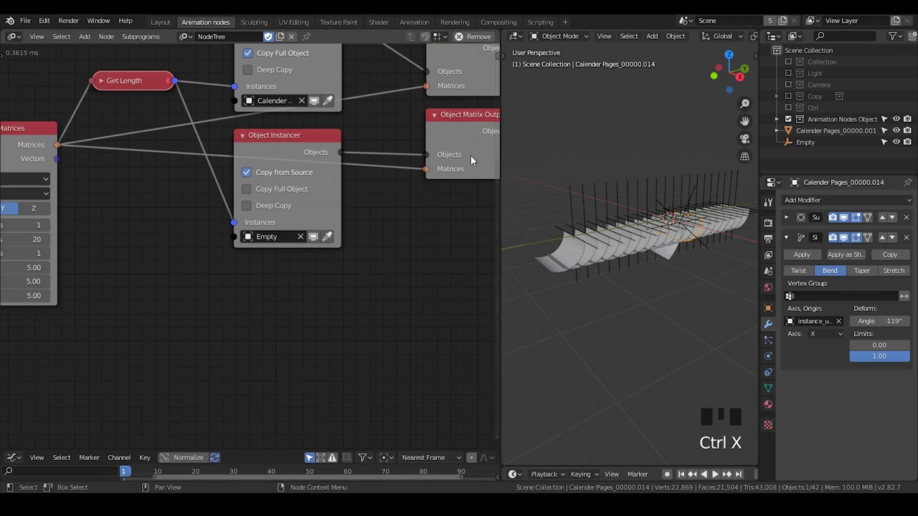
Collapse the Empty-copying Object Instancer and select the Empty in the Outliner
left_click(636, 208)
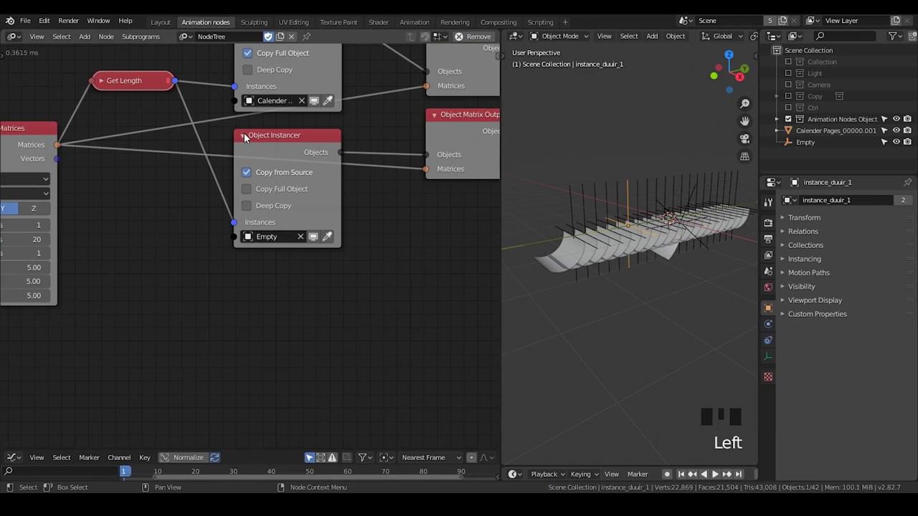
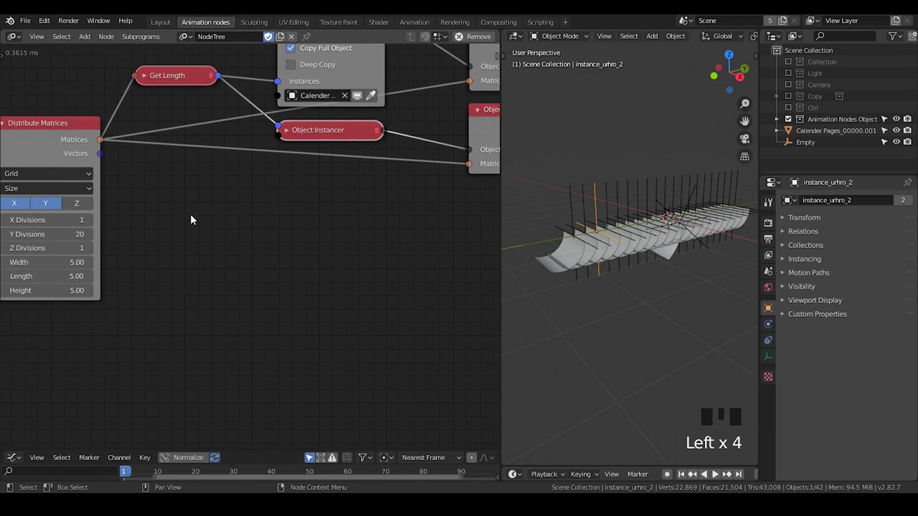
left_click(575, 206)
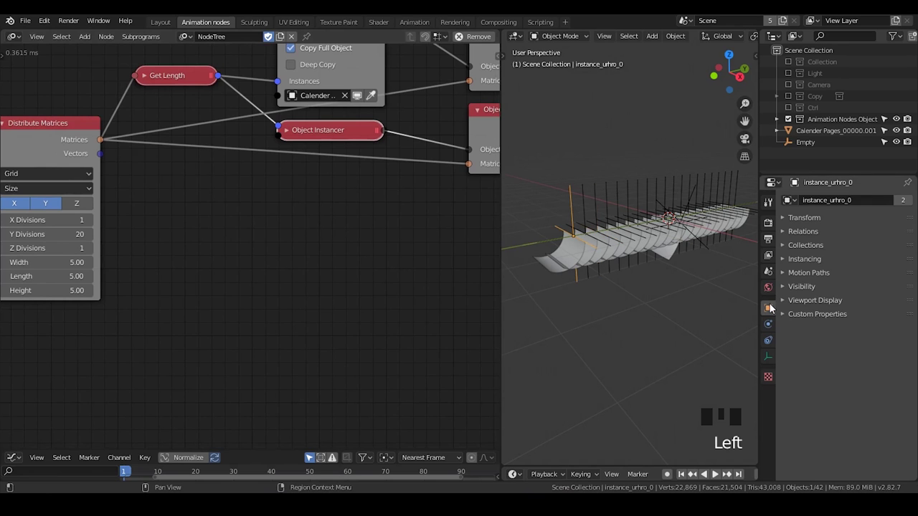
Select the original Empty, showing its location X 0.41 m, Z -0.025 and Y rotation 24.8°
left_click(823, 150)
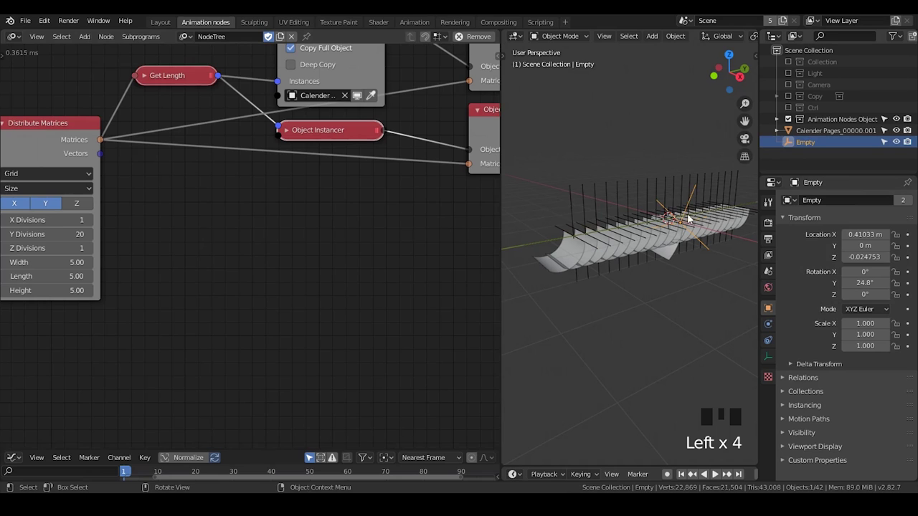
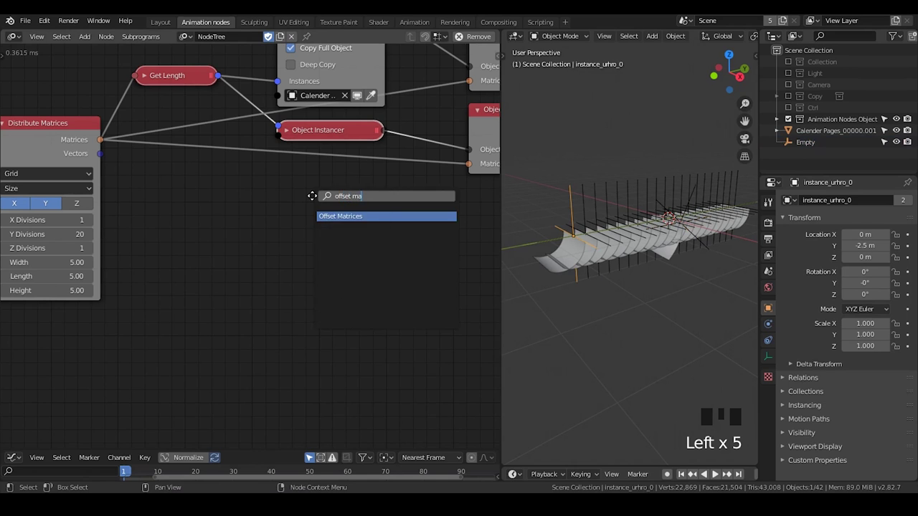
Add an Offset Matrix node between Distribute Matrices and the Object Matrix Output
key("f")
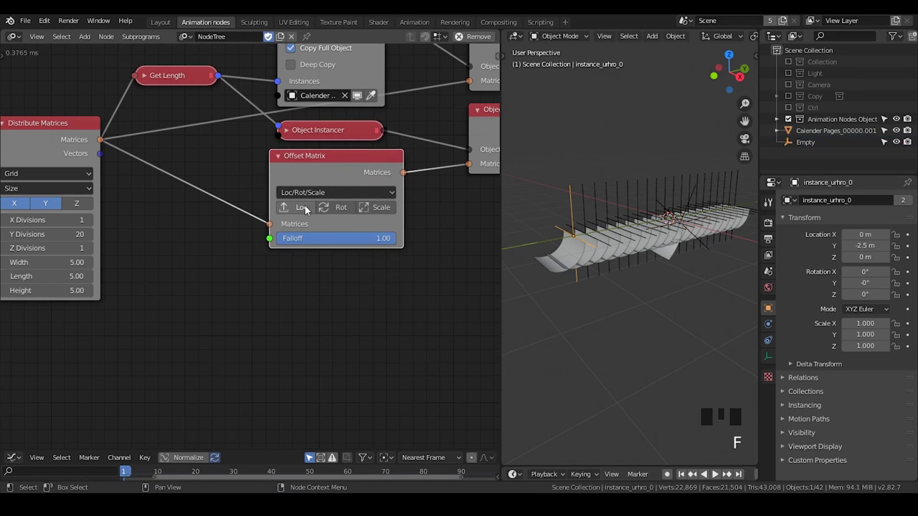
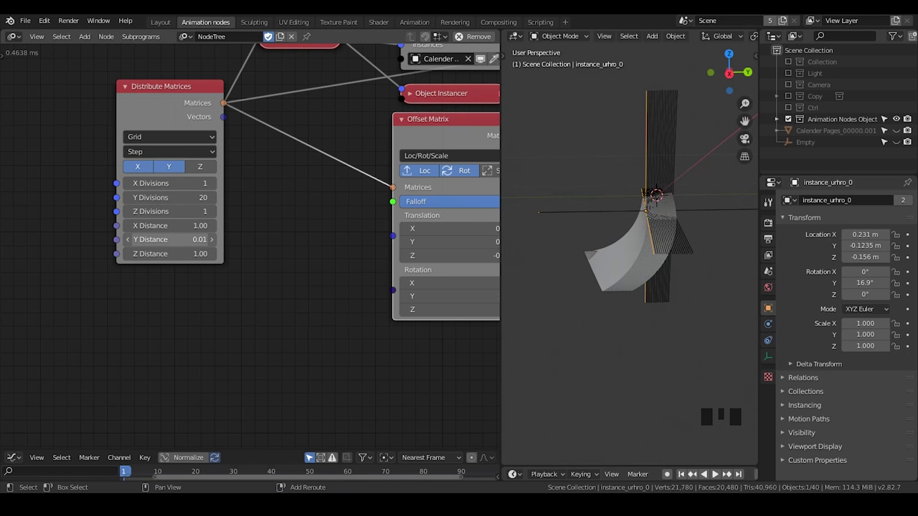
Select the original calendar page object amid the tightly stacked bent pages
left_click_drag(599, 282, 631, 253)
left_click(631, 254)
left_click_drag(632, 296, 899, 132)
left_click_drag(899, 132, 841, 138)
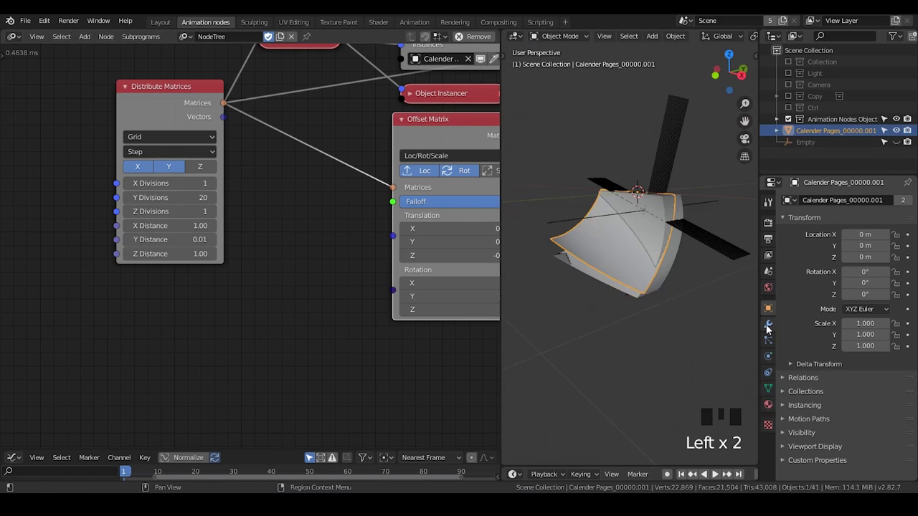
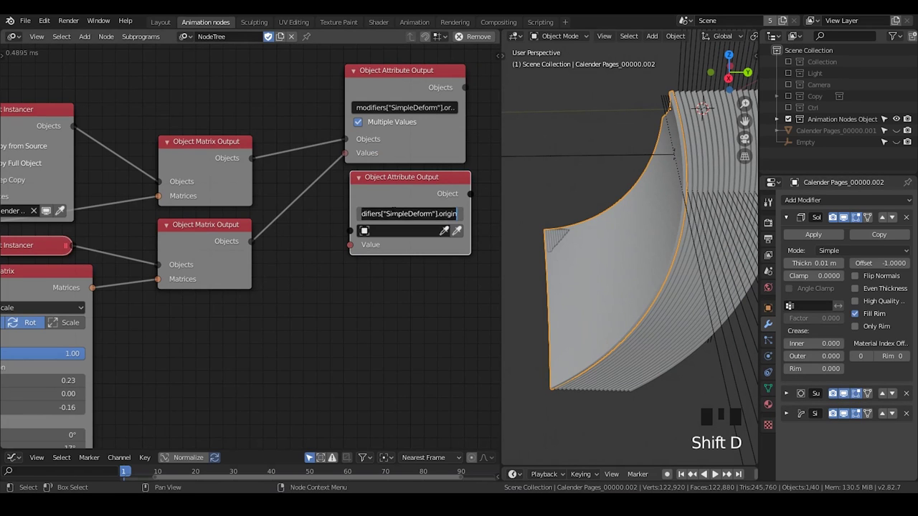
Target modifiers["Solidify"].thickness in the second attribute output and add a Float Input node
left_click(264, 172)
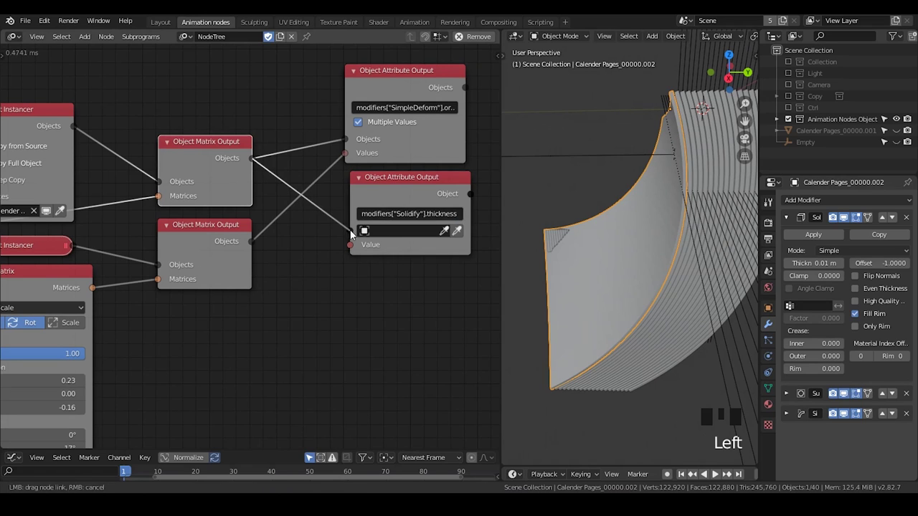
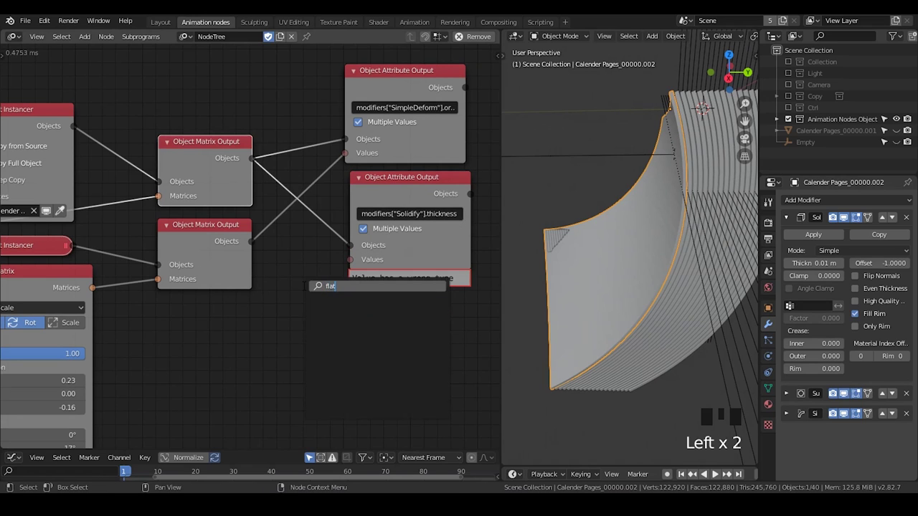
key("BackSpace")
left_click(324, 317)
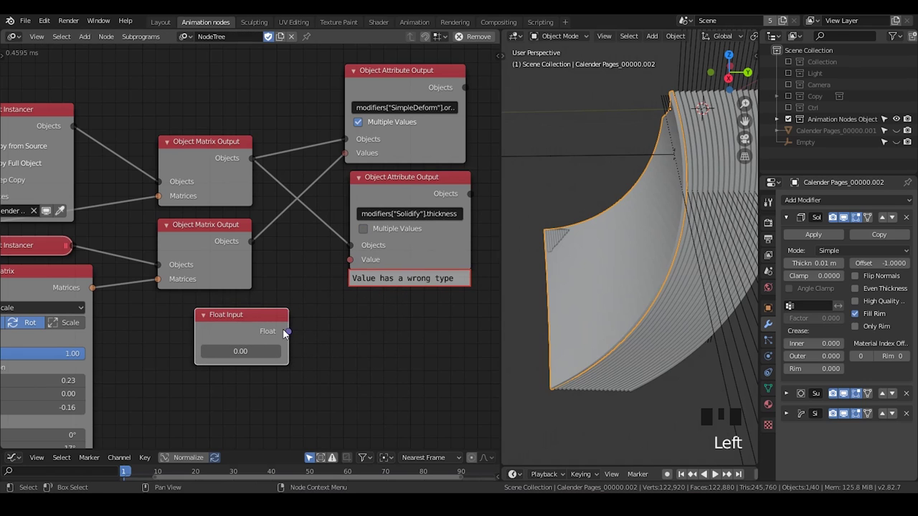
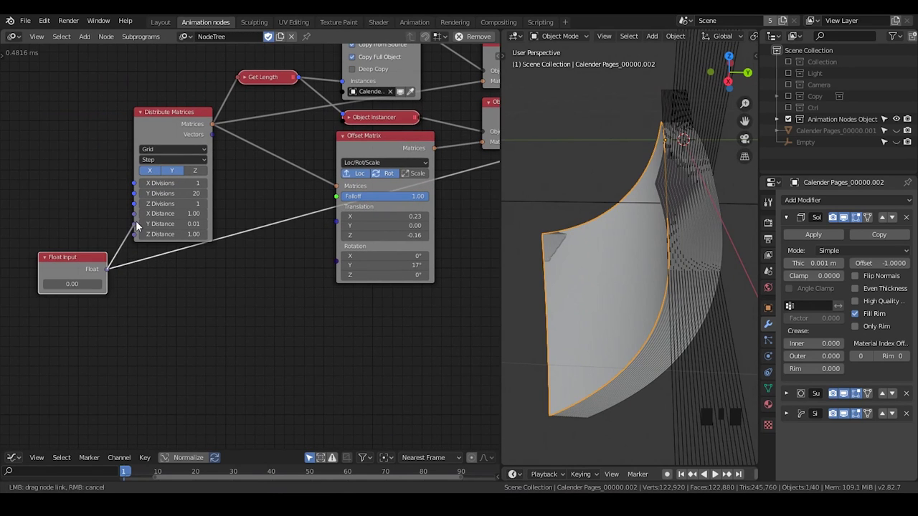
Link the float value in and rearrange the node tree layout around the collapsed Offset Matrix
left_click_drag(84, 289, 644, 223)
left_click_drag(644, 223, 671, 213)
scroll("down", 3)
left_click_drag(656, 251, 666, 244)
scroll("down", 3)
left_click_drag(670, 256, 675, 230)
scroll("down", 3)
left_click_drag(660, 246, 640, 277)
scroll("up", 3)
left_click_drag(660, 285, 660, 291)
scroll("down", 3)
left_click_drag(649, 284, 668, 222)
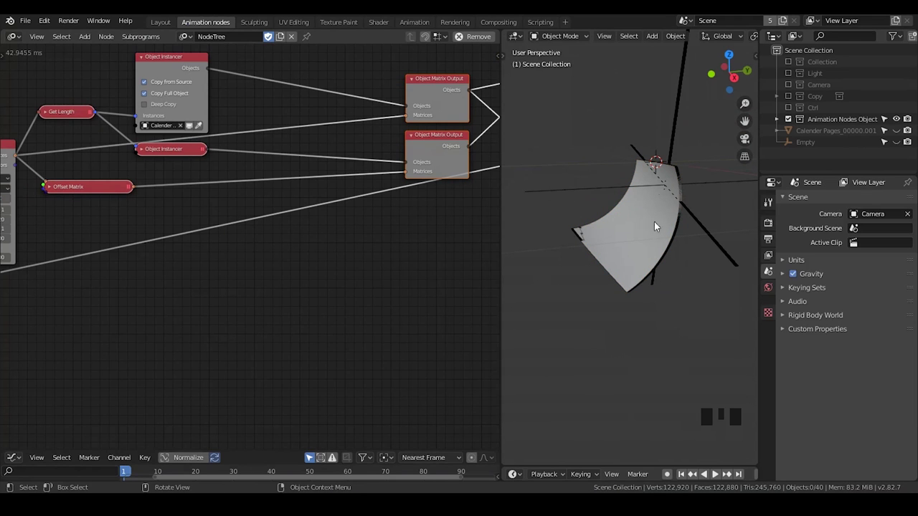
Reposition the collapsed Offset Matrix and wire it with the instanced objects into the second matrix output
left_click_drag(656, 208, 76, 197)
left_click(76, 197)
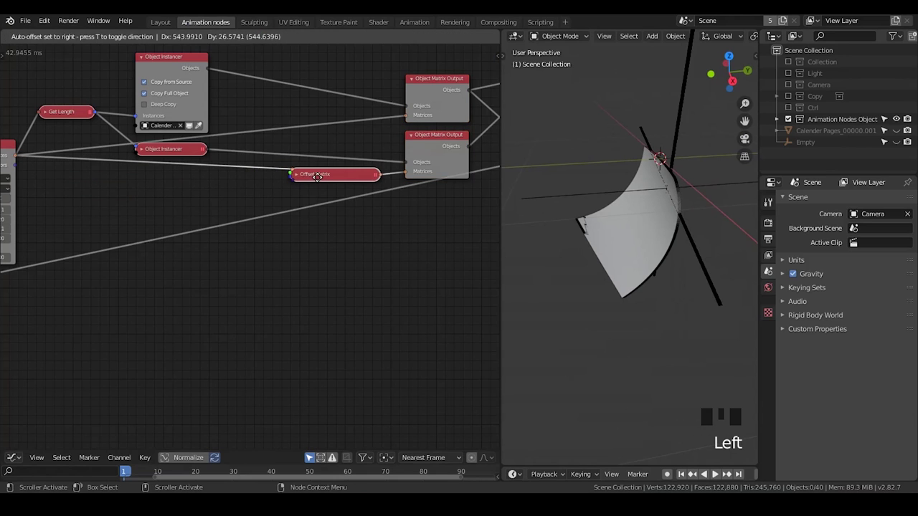
left_click(667, 224)
left_click_drag(649, 275, 82, 137)
left_click_drag(80, 151, 76, 173)
key("g")
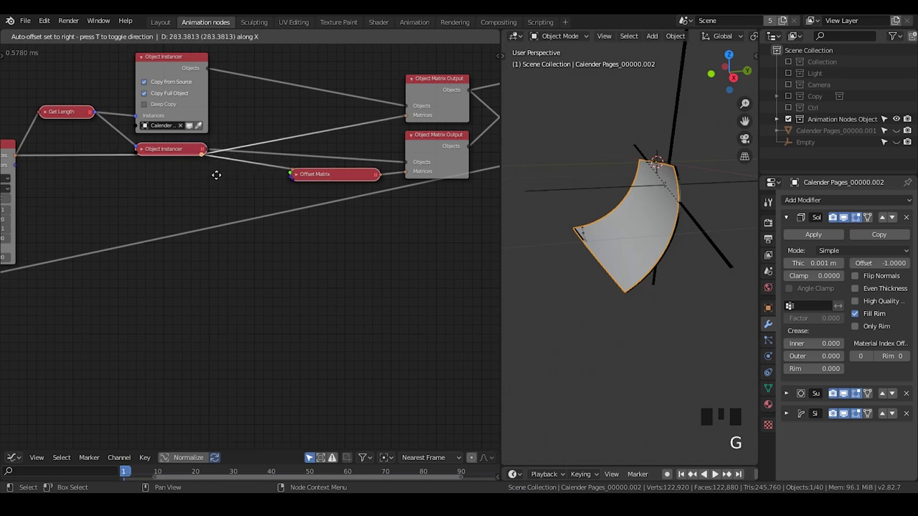
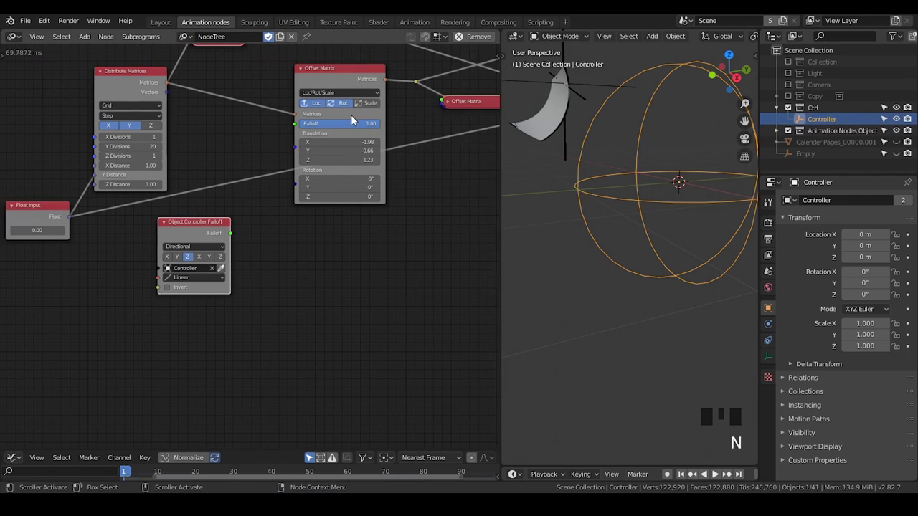
Add an auto-execution trigger watching the Ctrl collection and feed the controller falloff into Offset Matrix
key("n")
left_click(498, 156)
left_click(392, 147)
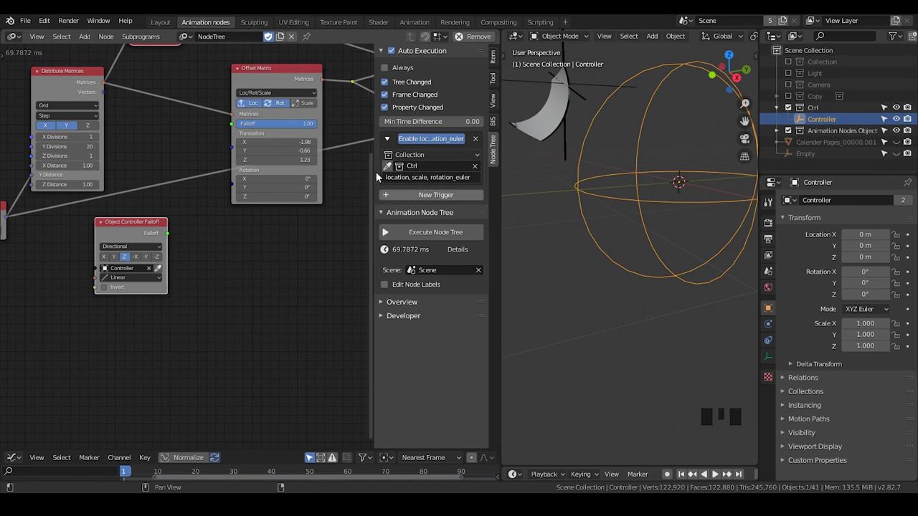
key("n")
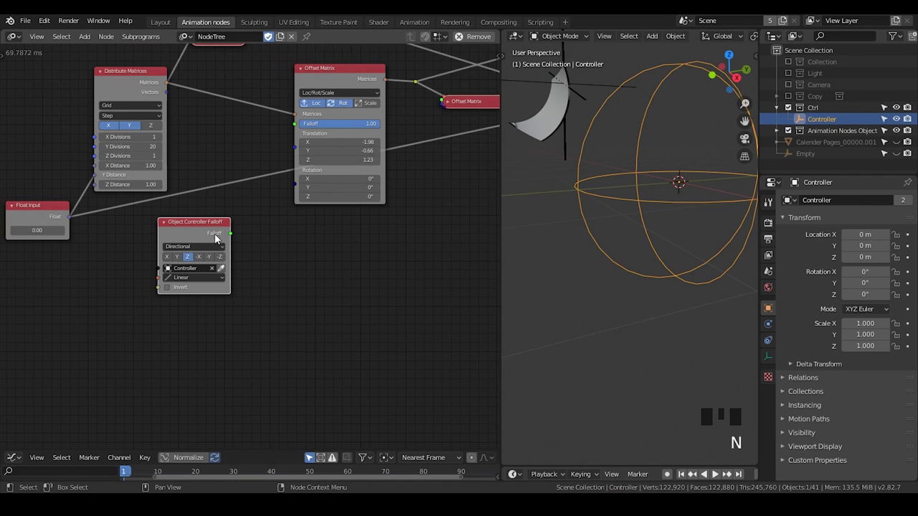
left_click_drag(232, 240, 186, 262)
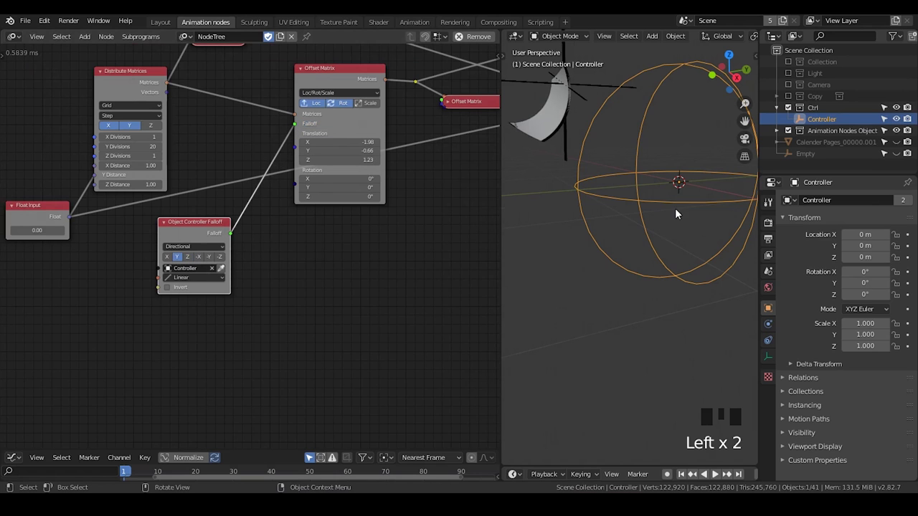
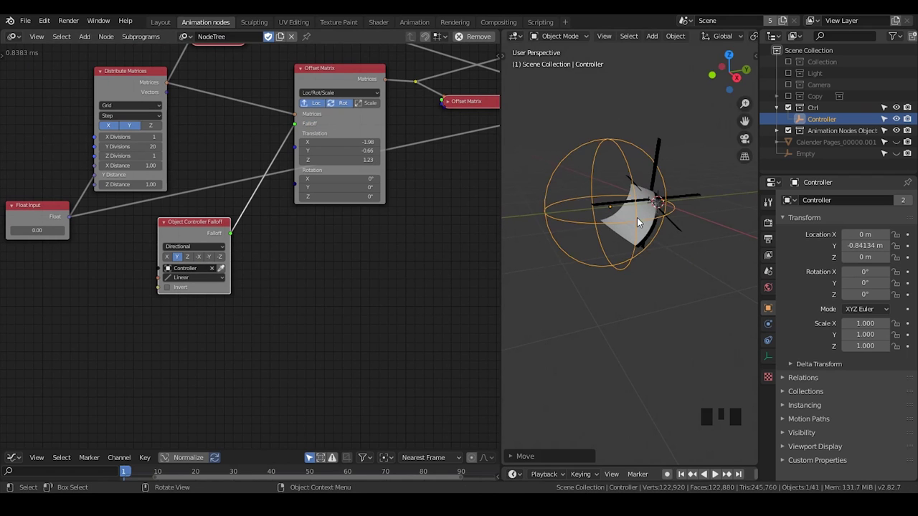
Move the Controller empty along Y to sit at the pages near the origin
key("g")
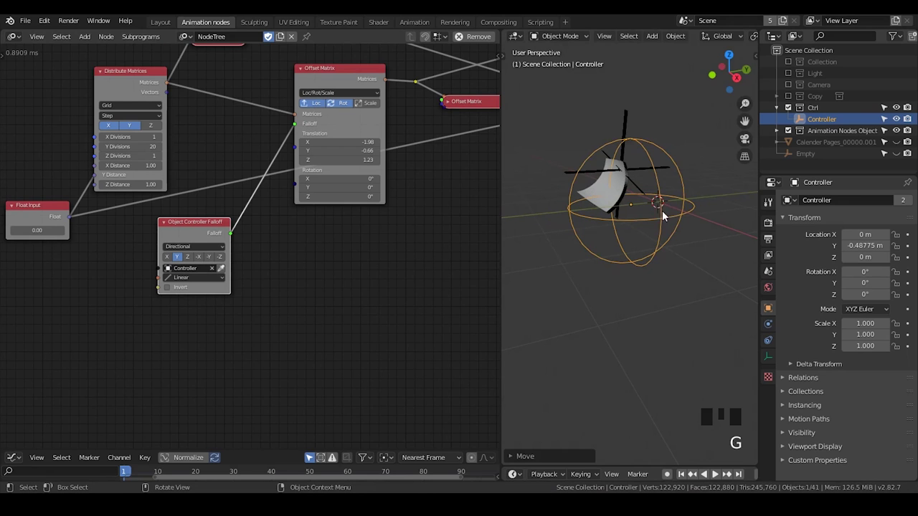
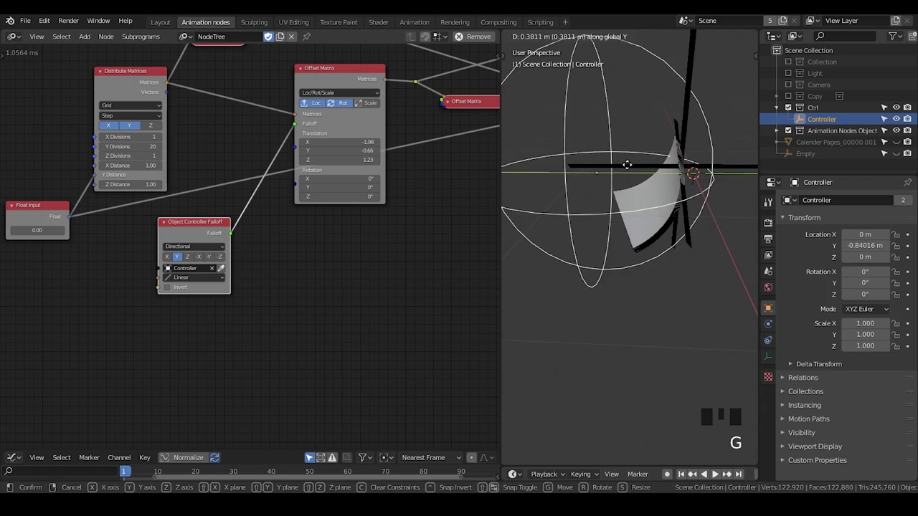
left_click(658, 181)
scroll("up", 3)
scroll("down", 3)
scroll("up", 3)
left_click_drag(620, 245, 637, 240)
left_click(637, 239)
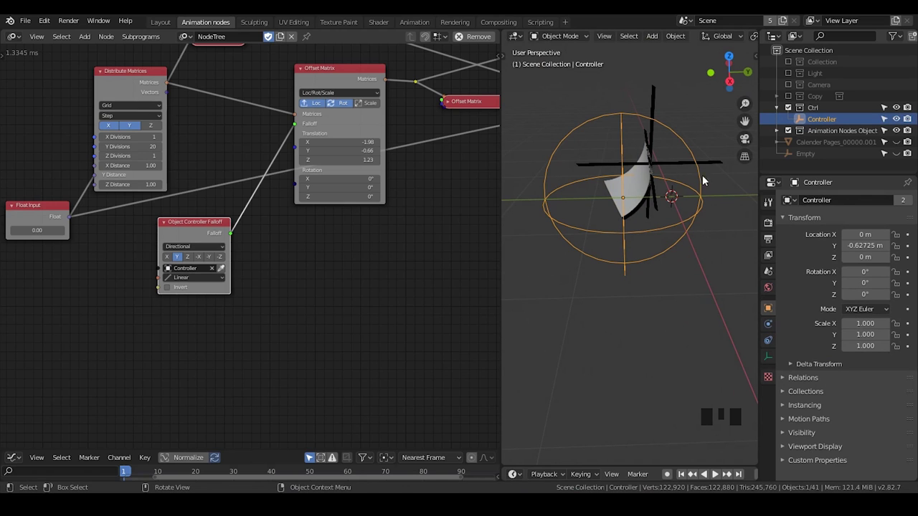
Scale the Controller down to 0.1 and nudge it along Y so nearby pages fan apart
key("s")
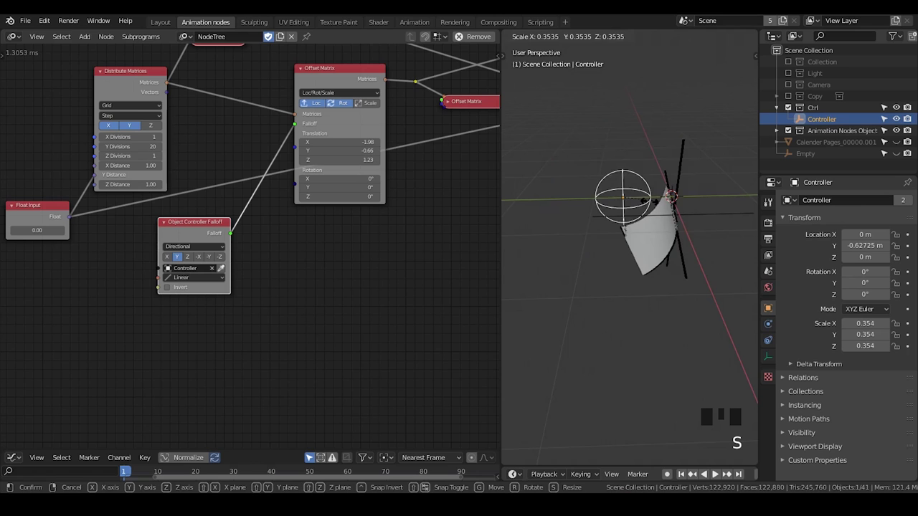
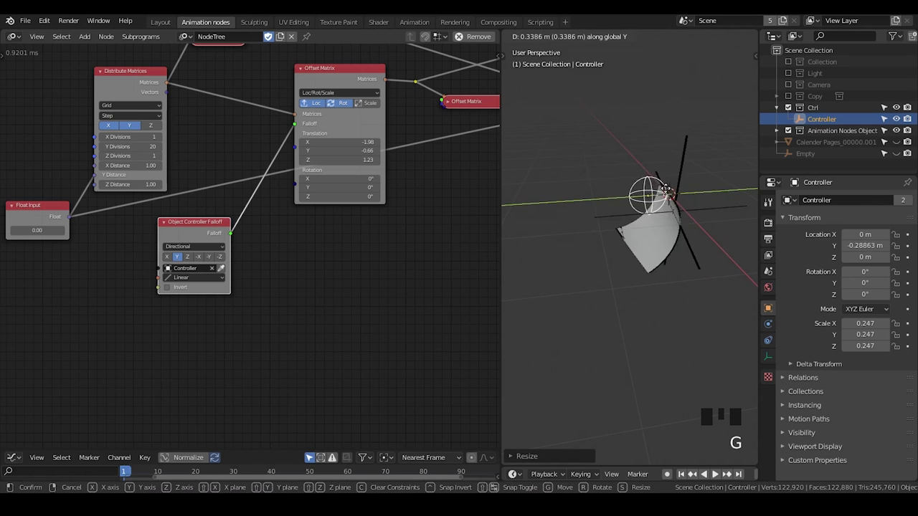
key("s")
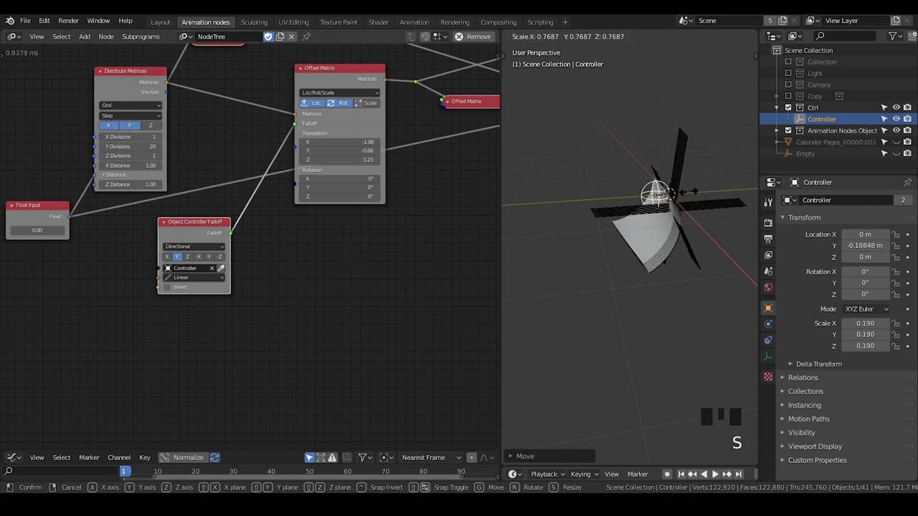
key("g")
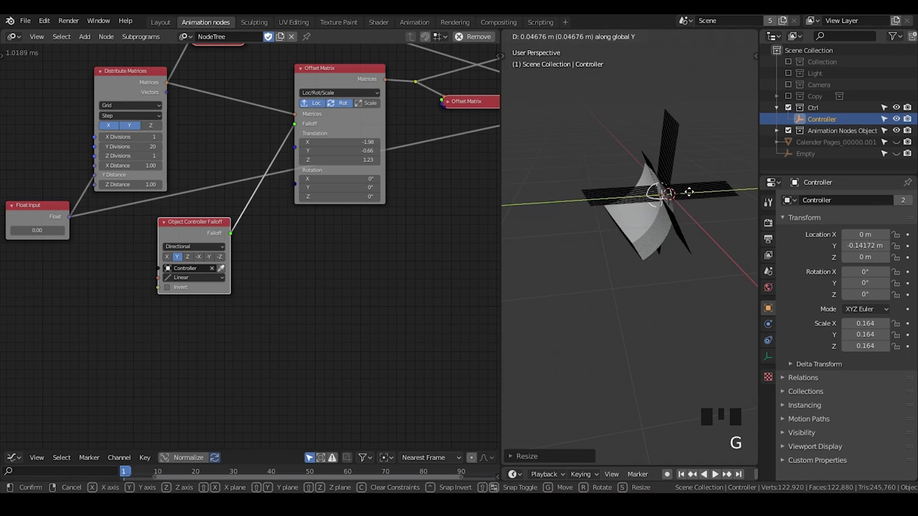
key("s")
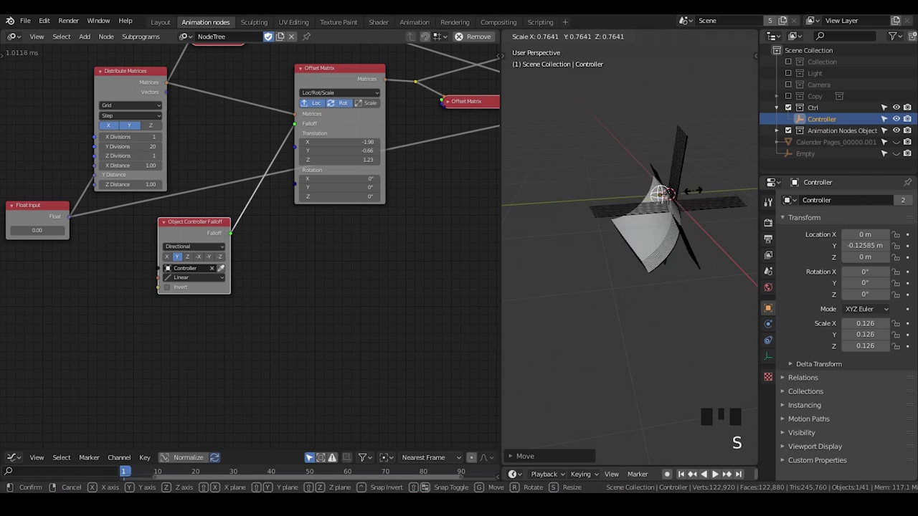
key("g")
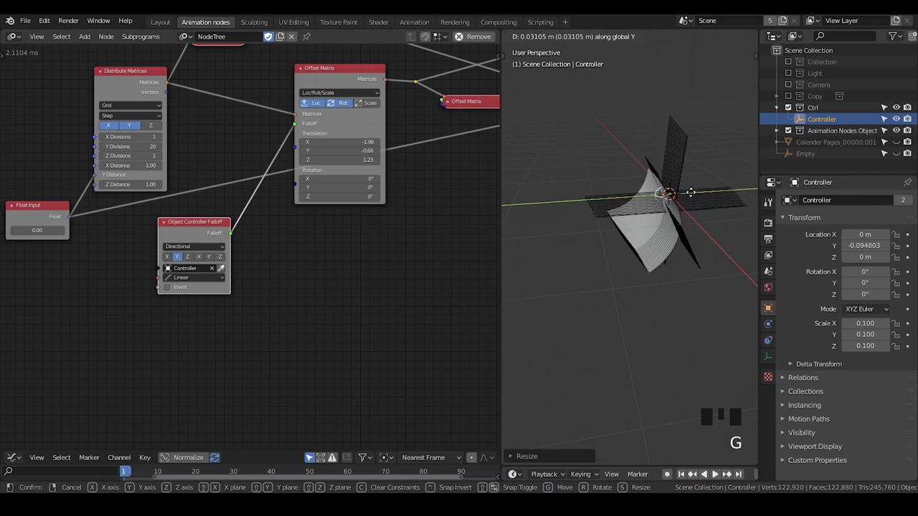
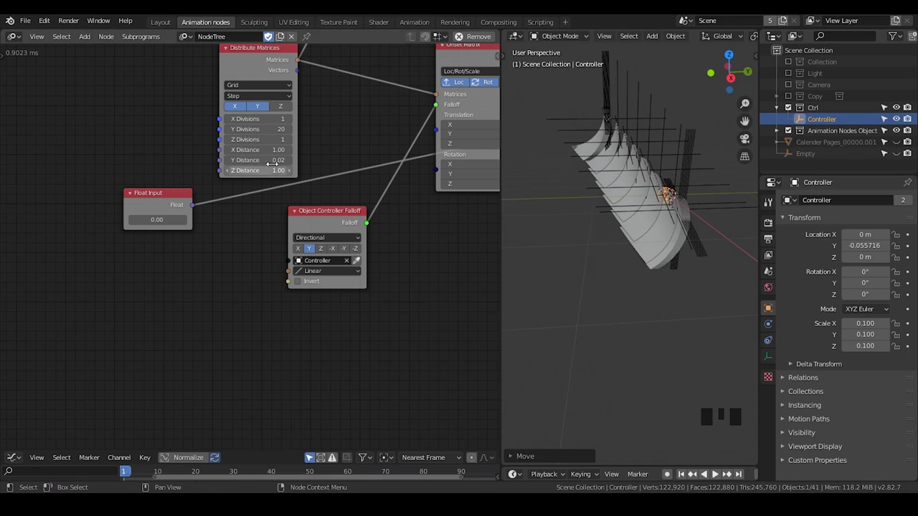
Reset the Controller's scale to 1.0 and drag it along Y to about -1.21 m
left_click_drag(654, 230, 678, 208)
key("g")
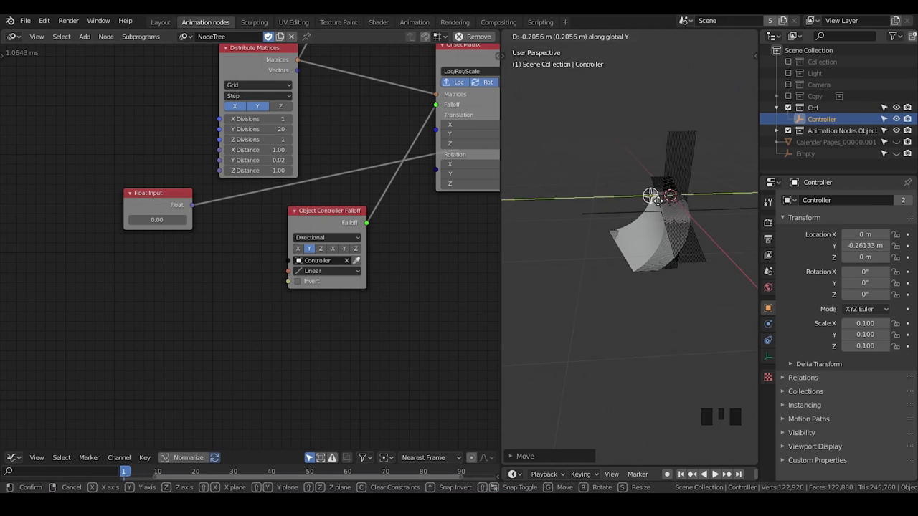
left_click_drag(666, 246, 654, 242)
scroll("down", 3)
left_click_drag(655, 246, 668, 238)
scroll("up", 3)
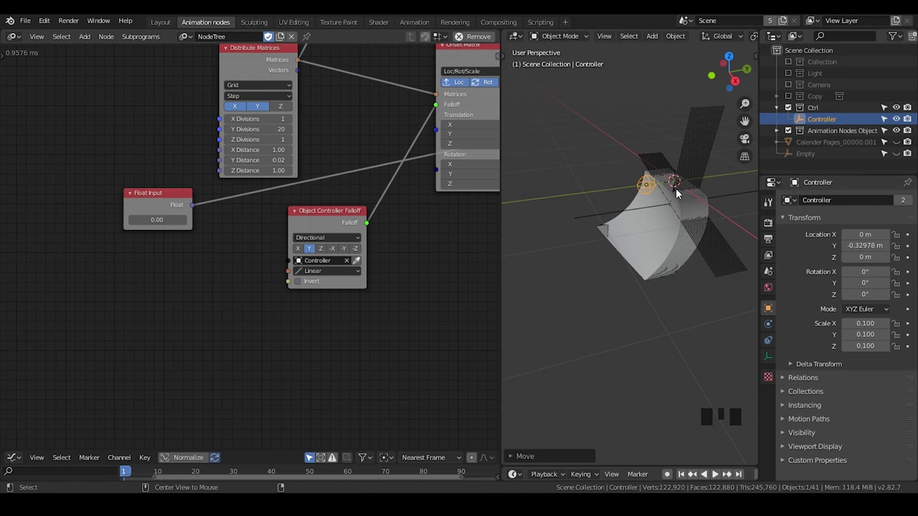
key("alt+s")
key("g")
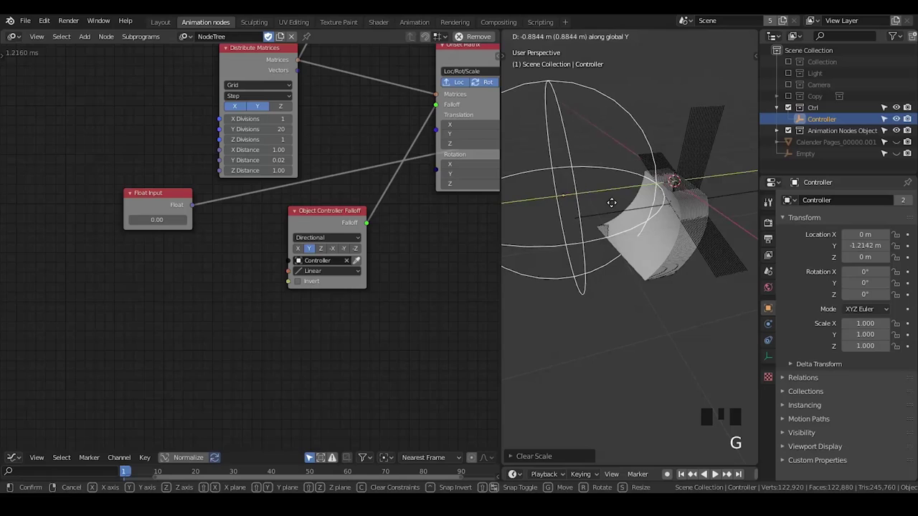
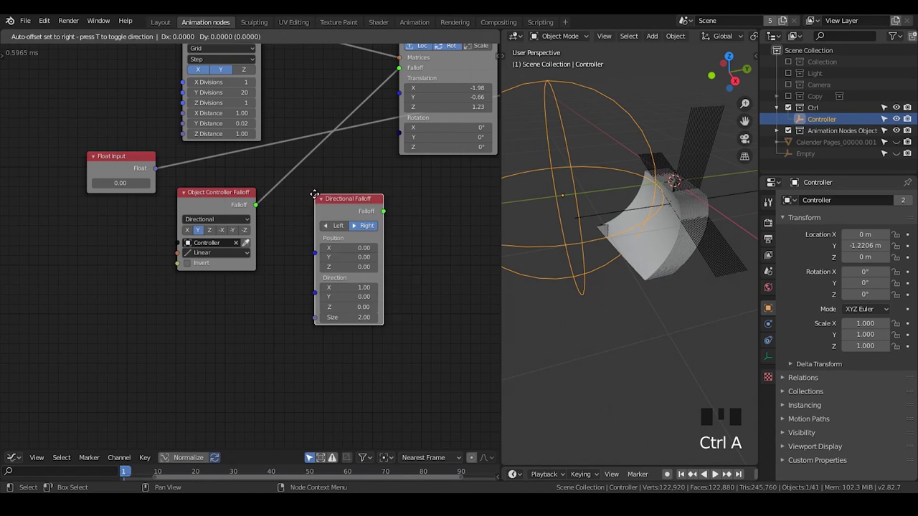
Add a Directional Falloff node with a Viewer showing its falloff type
left_click(220, 205)
key("w")
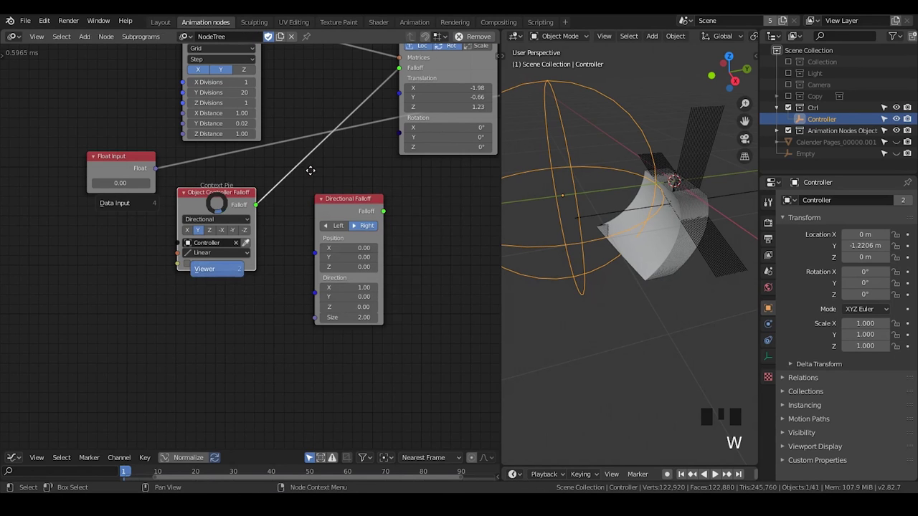
scroll("up", 3)
left_click(191, 186)
left_click(377, 201)
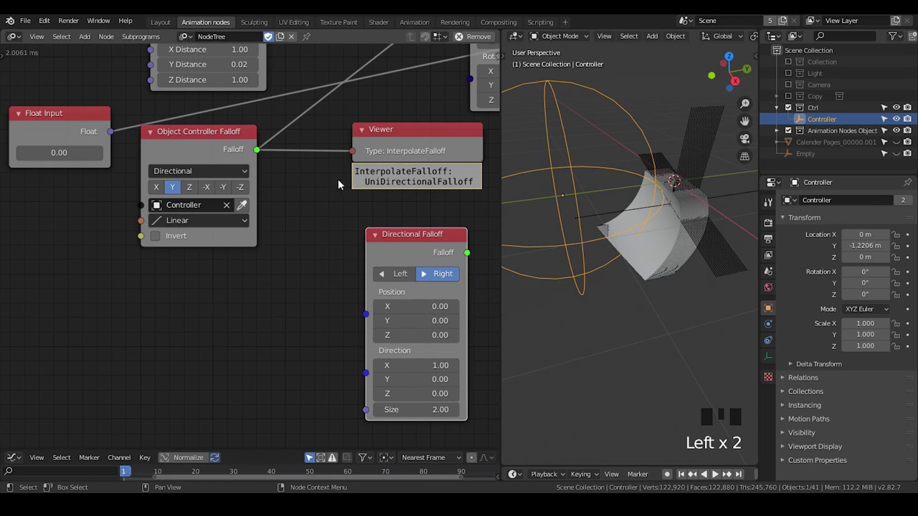
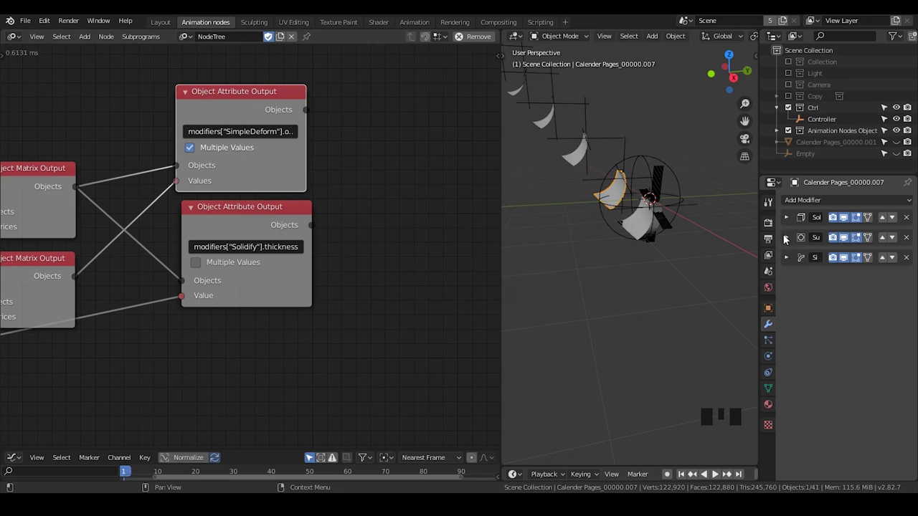
Expand the page's Simple Deform modifier to inspect its -119° Bend angle
left_click(788, 246)
left_click(794, 246)
left_click(794, 266)
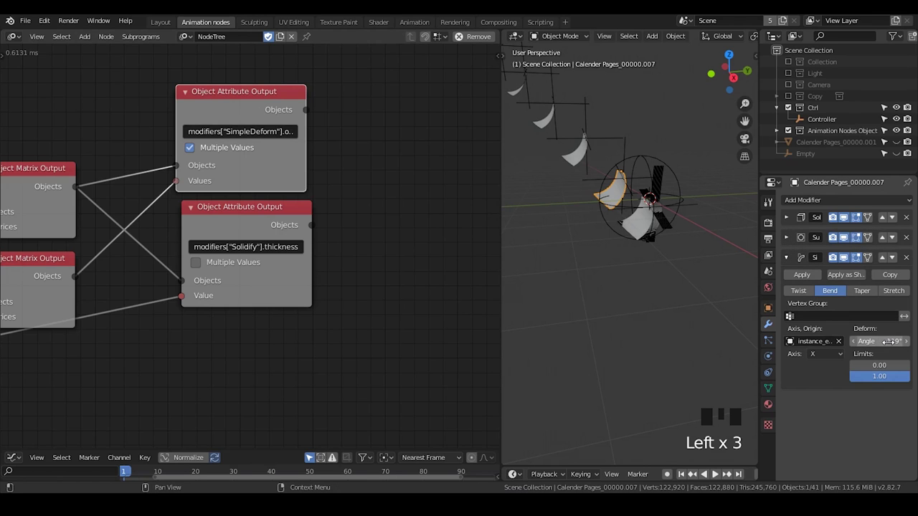
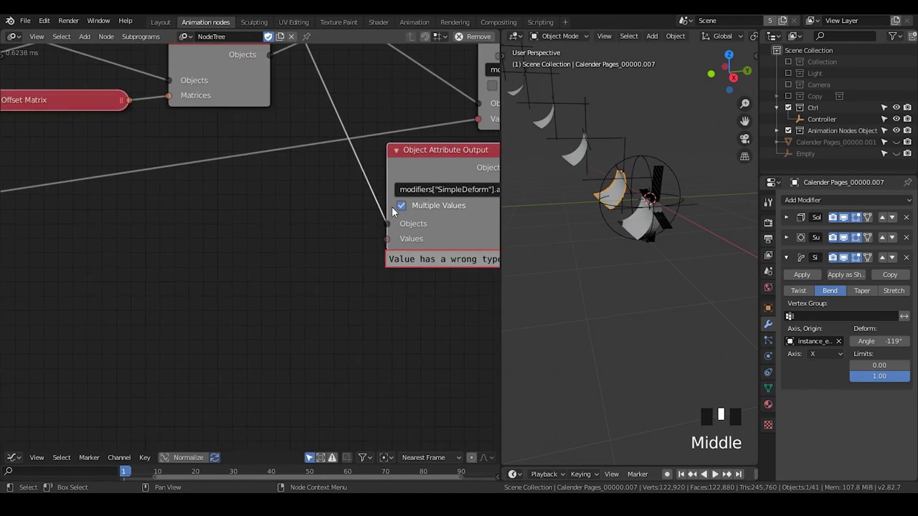
Add a Float Input feeding the SimpleDeform attribute output and drag it to -1.81 (-104° bend)
key("ctrl+a")
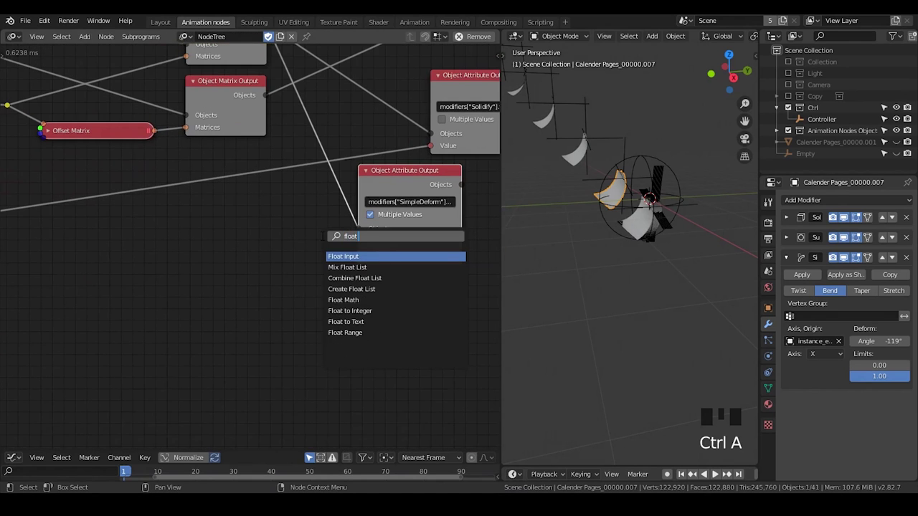
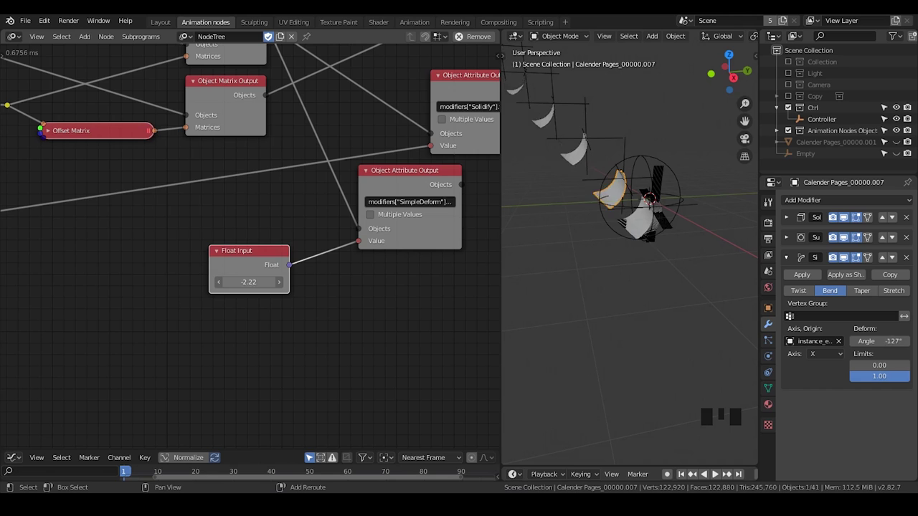
left_click_drag(649, 268, 657, 247)
scroll("up", 3)
middle_click(653, 257)
left_click_drag(258, 267, 239, 294)
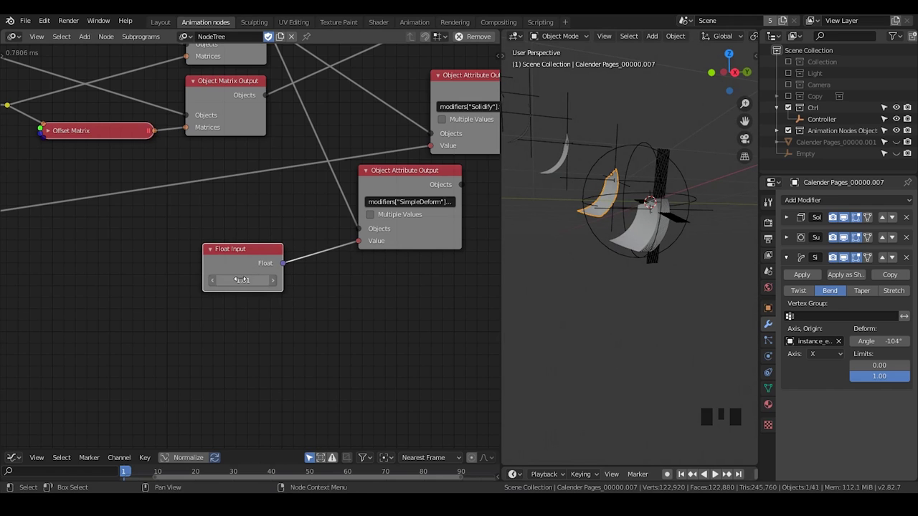
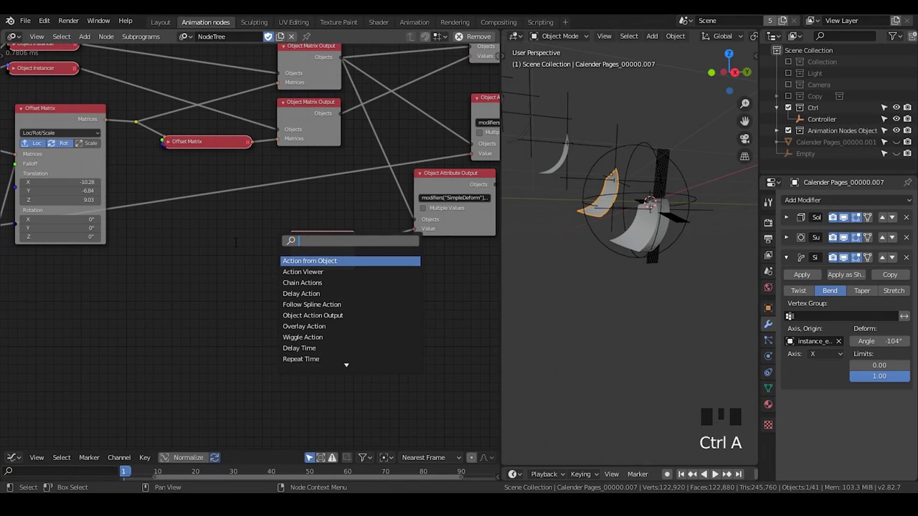
Add an Evaluate Falloff node and link the Directional Falloff into it
key("BackSpace")
key("BackSpace")
key("BackSpace")
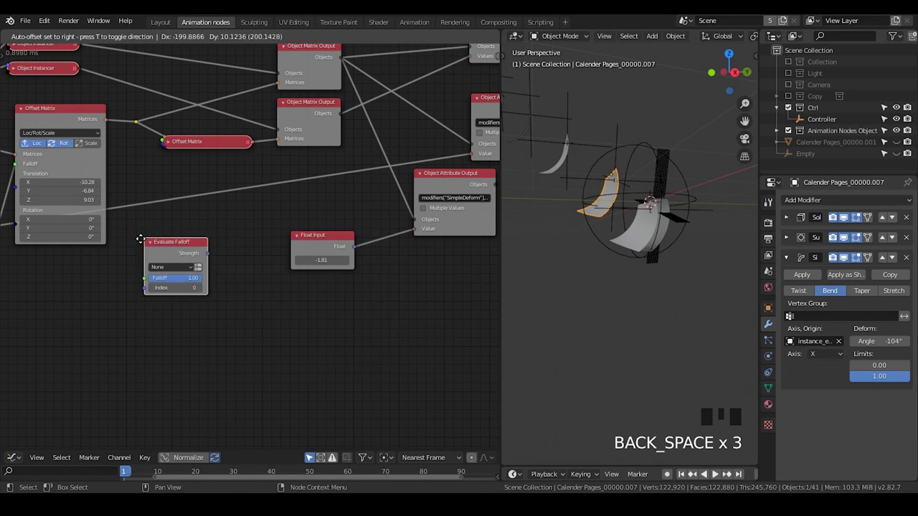
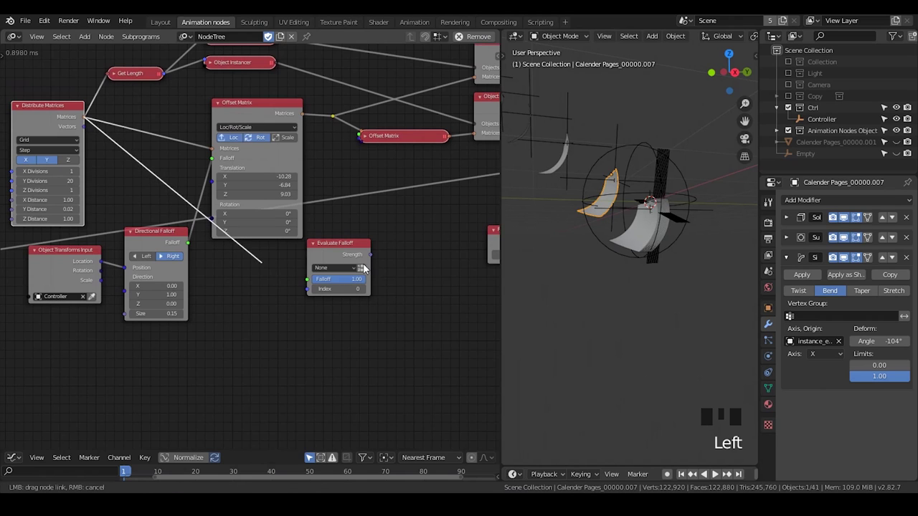
left_click_drag(355, 275, 333, 278)
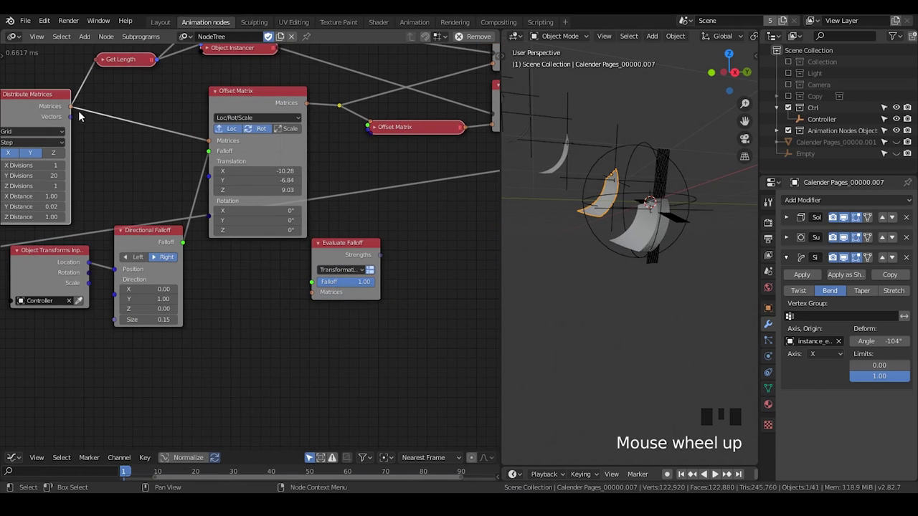
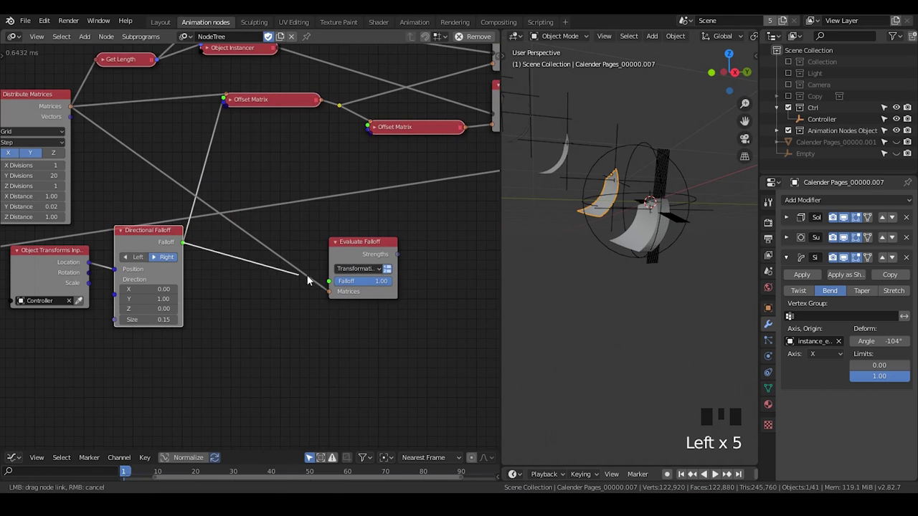
left_click(354, 251)
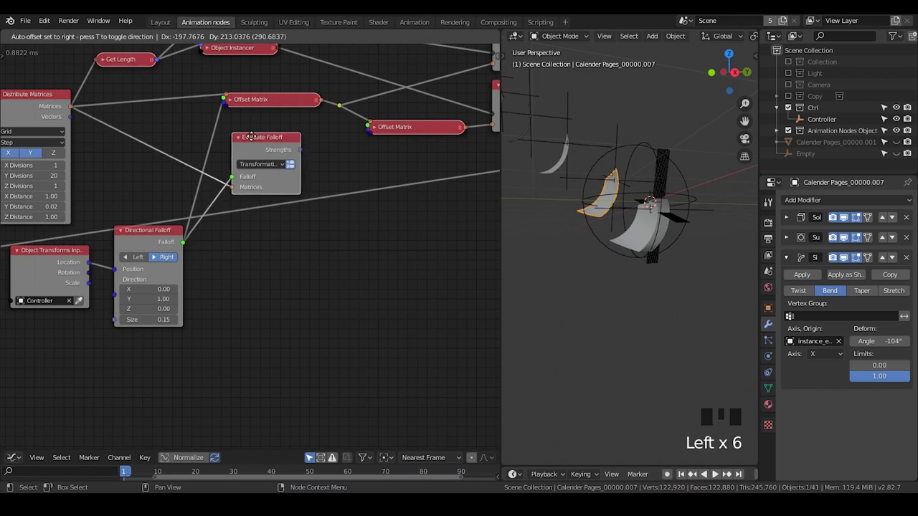
Feed the distributed matrices into Evaluate Falloff and add an unconnected Map Range node
left_click(236, 103)
left_click(236, 104)
left_click(253, 140)
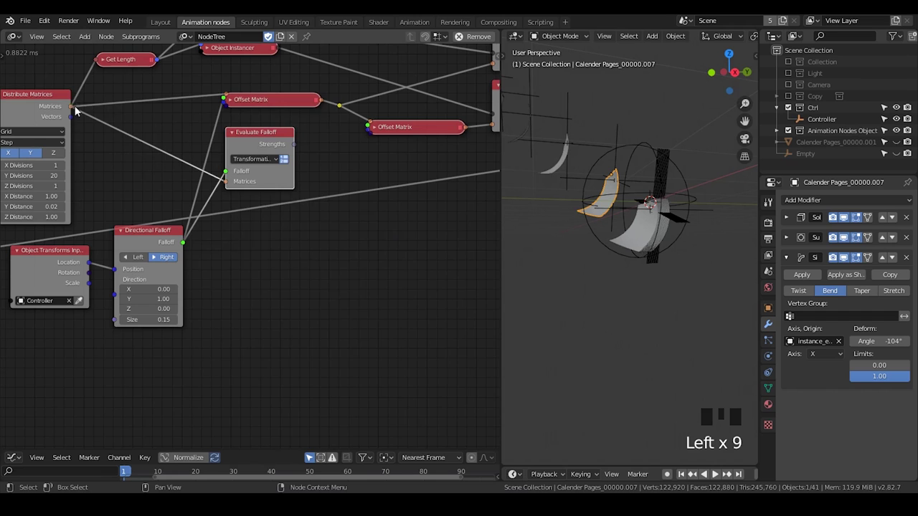
middle_click(104, 142)
scroll("up", 3)
left_click(327, 170)
left_click(326, 119)
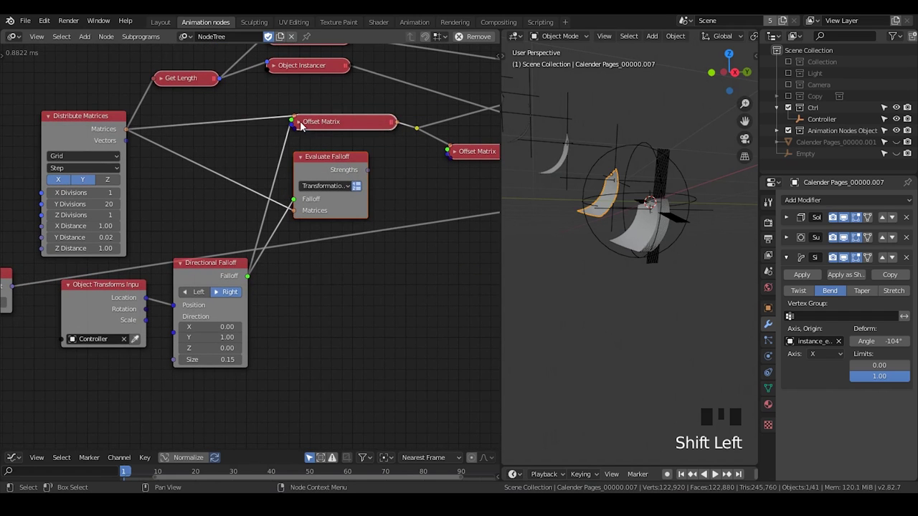
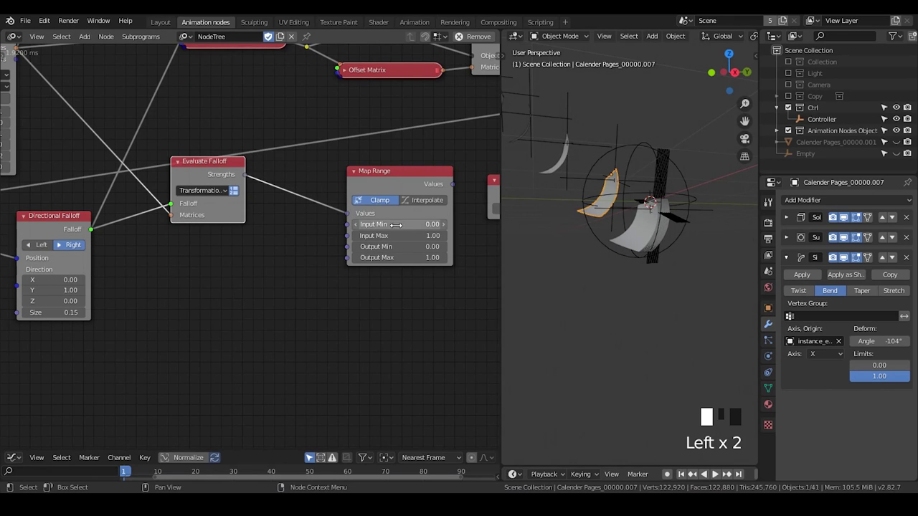
Feed the Evaluate Falloff strengths into Map Range Values and select the Controller
left_click_drag(661, 260, 653, 137)
left_click(653, 137)
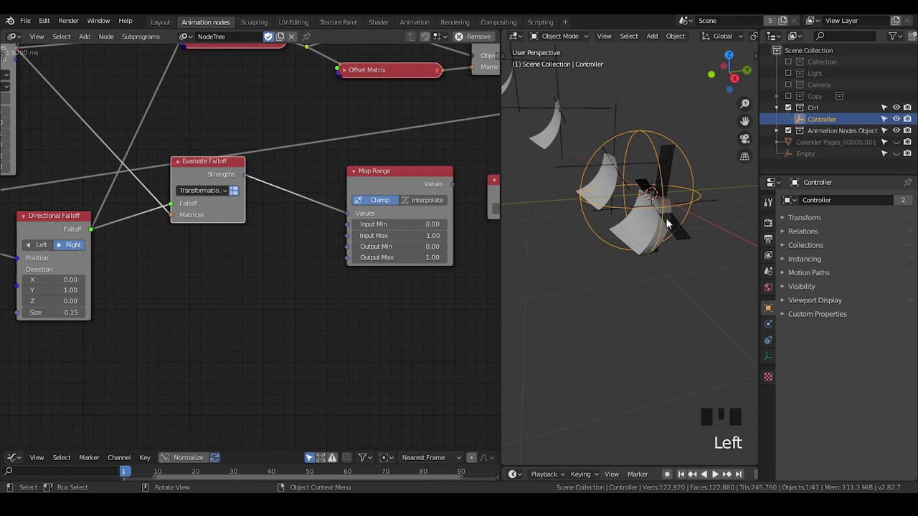
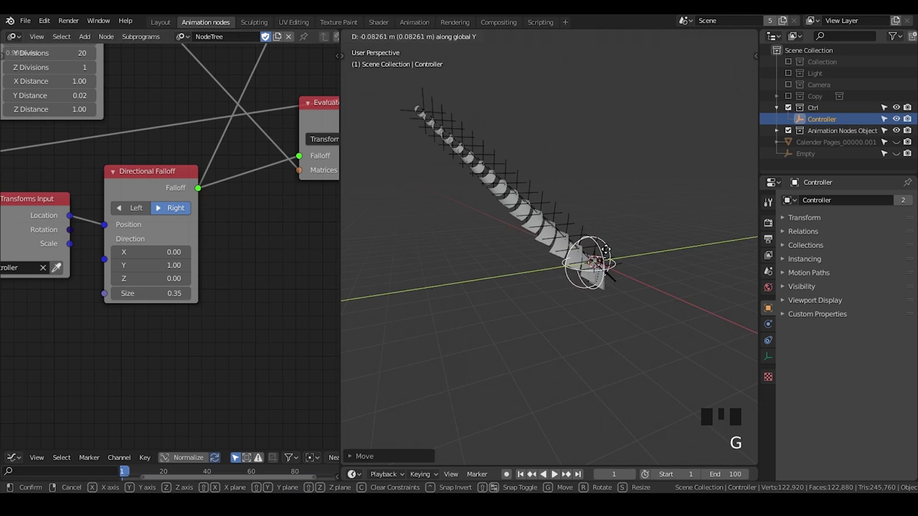
Orbit the view along the pages to watch them curl around the Controller at falloff size 0.35
left_click_drag(591, 336, 550, 314)
scroll("up", 3)
left_click_drag(577, 297, 630, 253)
left_click(629, 253)
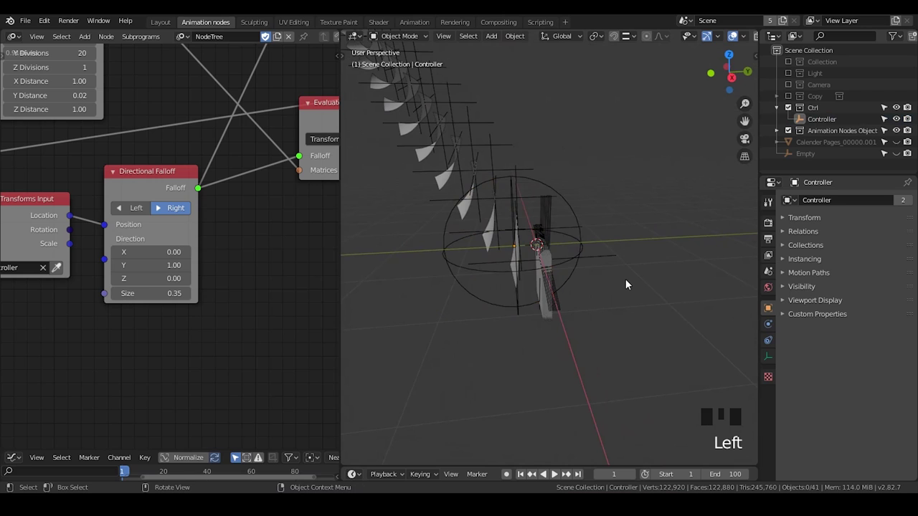
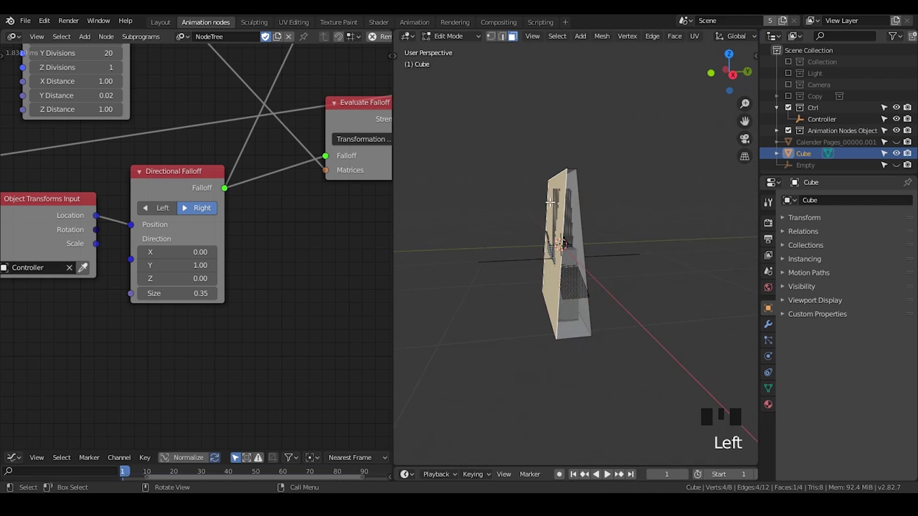
Leave the cube's Edit Mode and select instanced page Calender Pages_00000.010 among the curled pages
key("Tab")
left_click_drag(584, 294, 591, 311)
scroll("down", 3)
scroll("up", 3)
left_click_drag(606, 304, 575, 285)
left_click(575, 285)
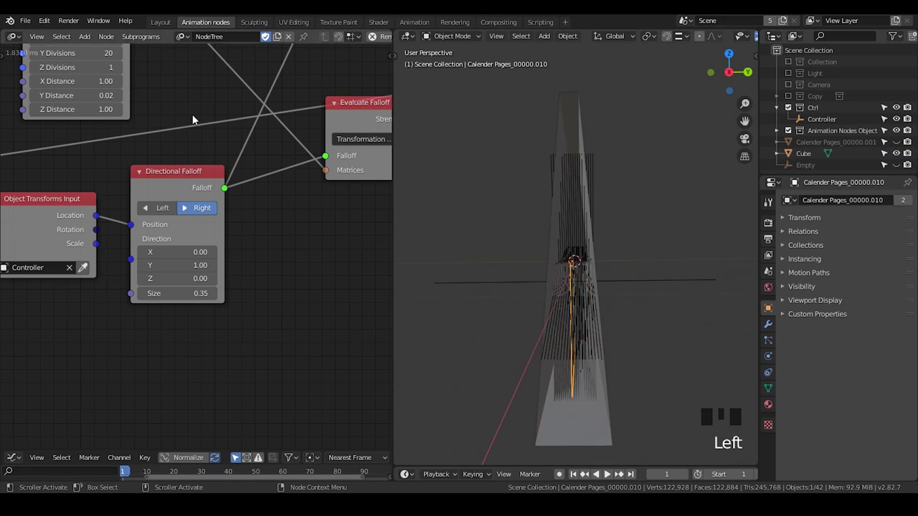
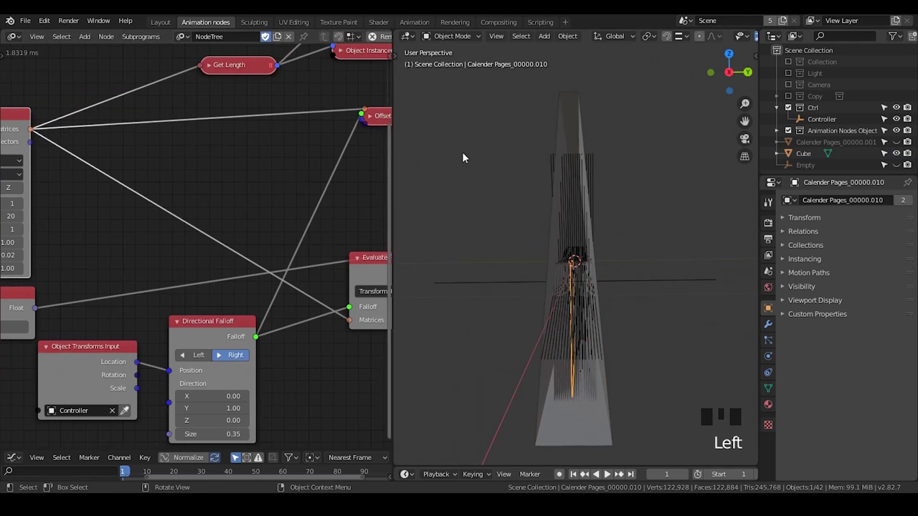
scroll("down", 3)
scroll("up", 3)
right_click(133, 146)
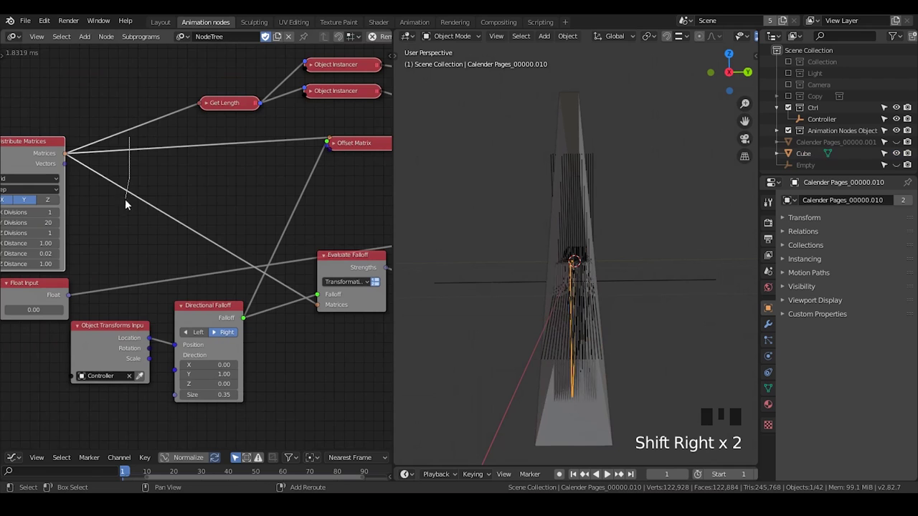
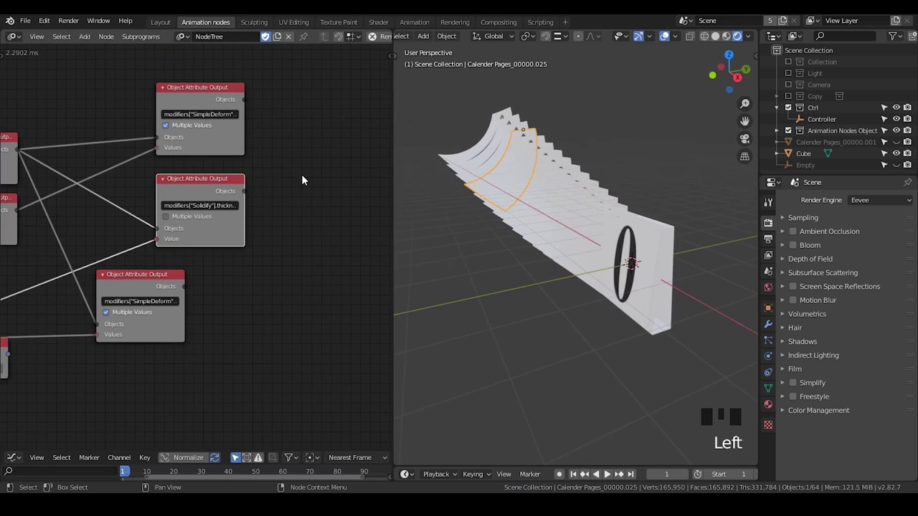
Search the add-node menu for Collection Info to read the Imported images collection
key("ctrl+a")
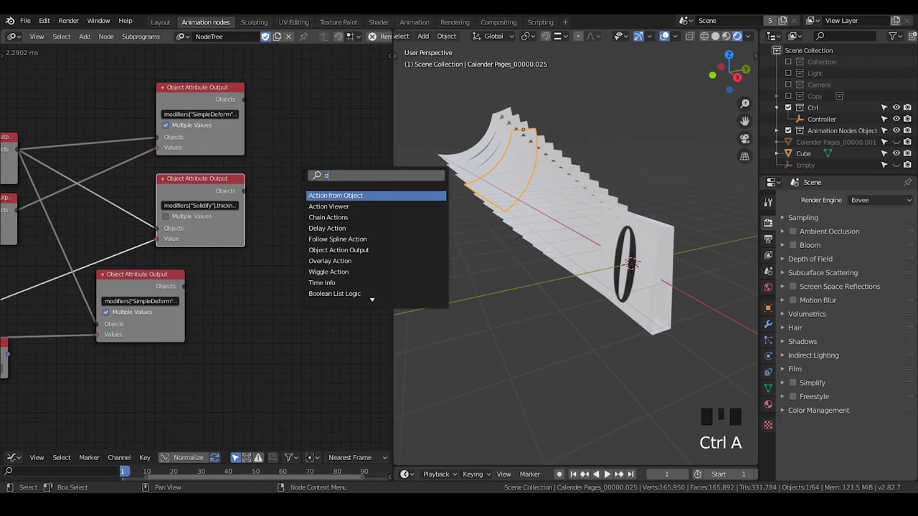
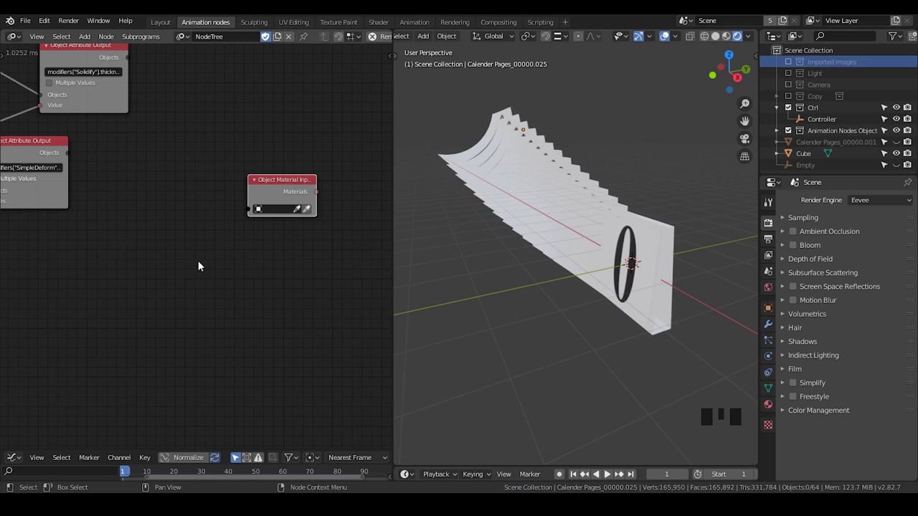
key("ctrl+a")
key("l")
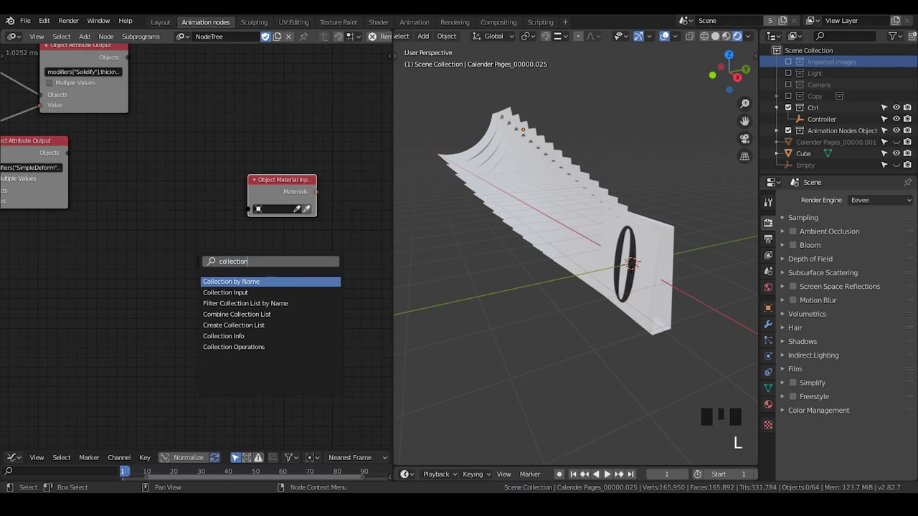
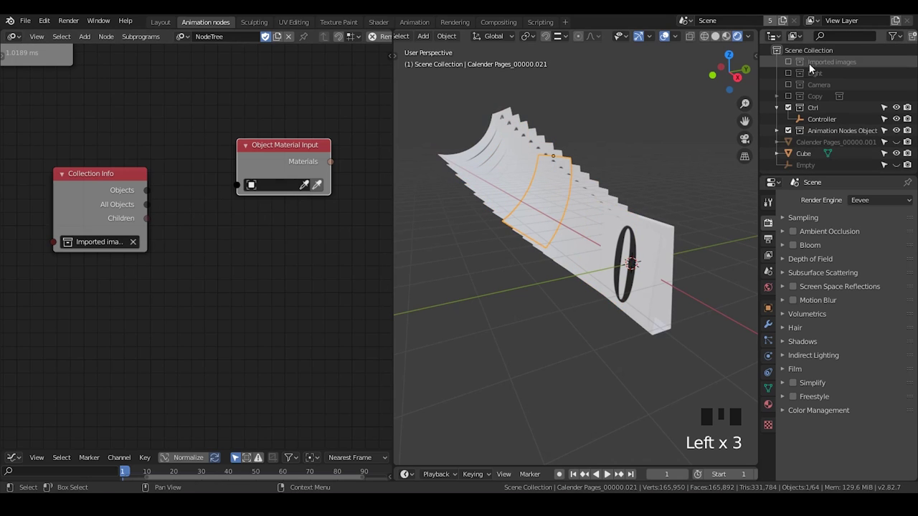
Re-include the Imported images collection in the Outliner so the numbered pages show
left_click(827, 72)
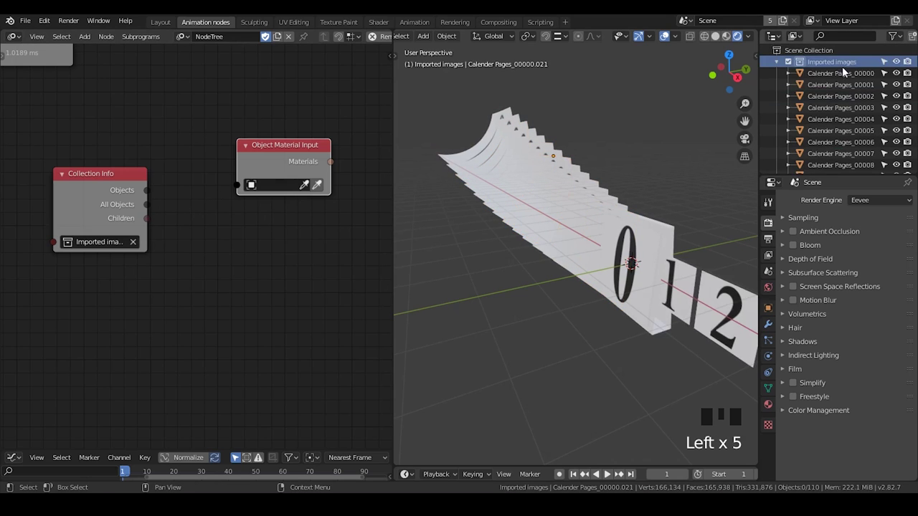
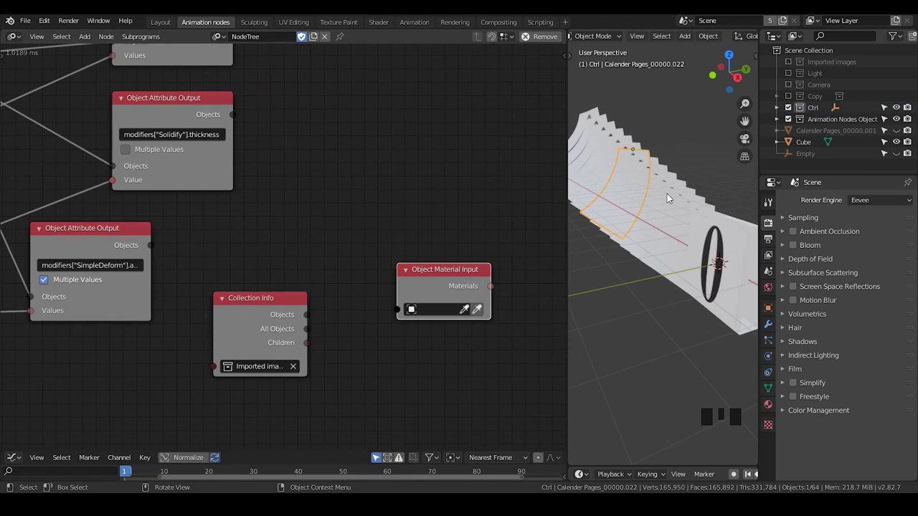
Create the My Loop subprogram with an Object iterator and feed Collection Info's All Objects into it
left_click(415, 139)
key("ctrl+a")
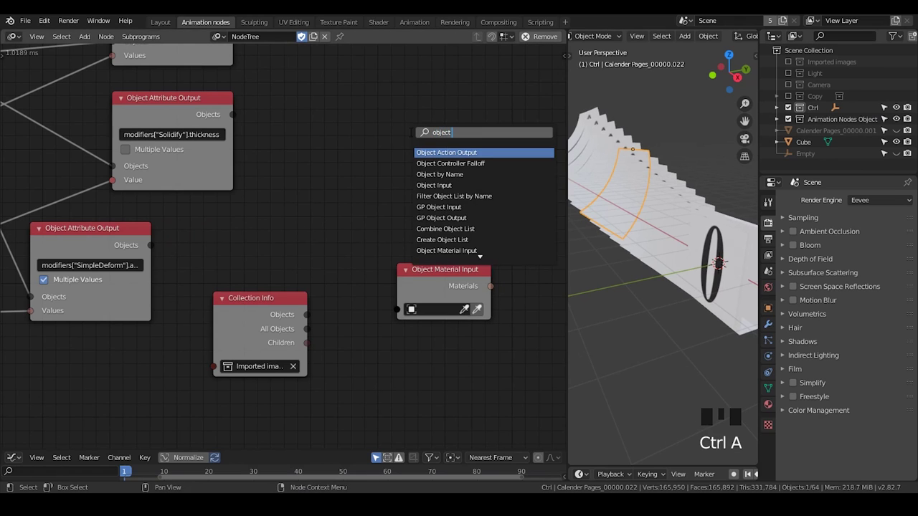
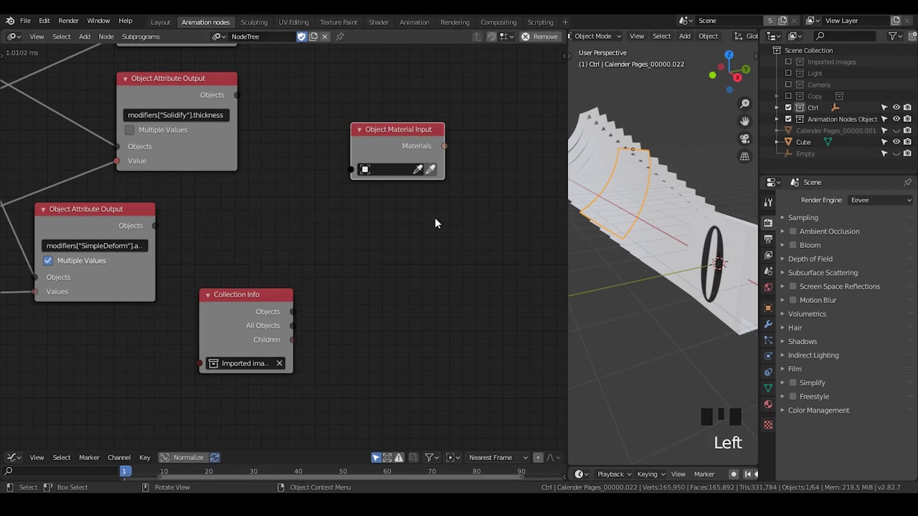
left_click_drag(343, 279, 367, 78)
left_click_drag(366, 78, 316, 240)
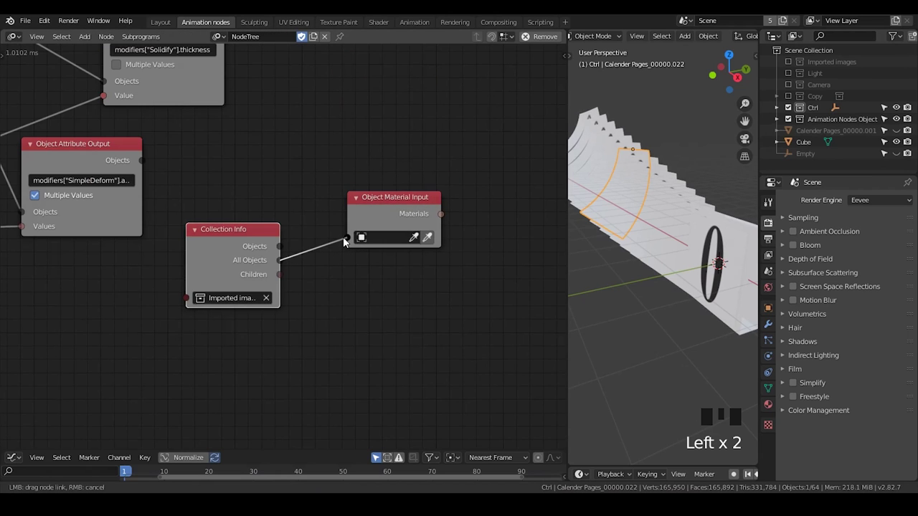
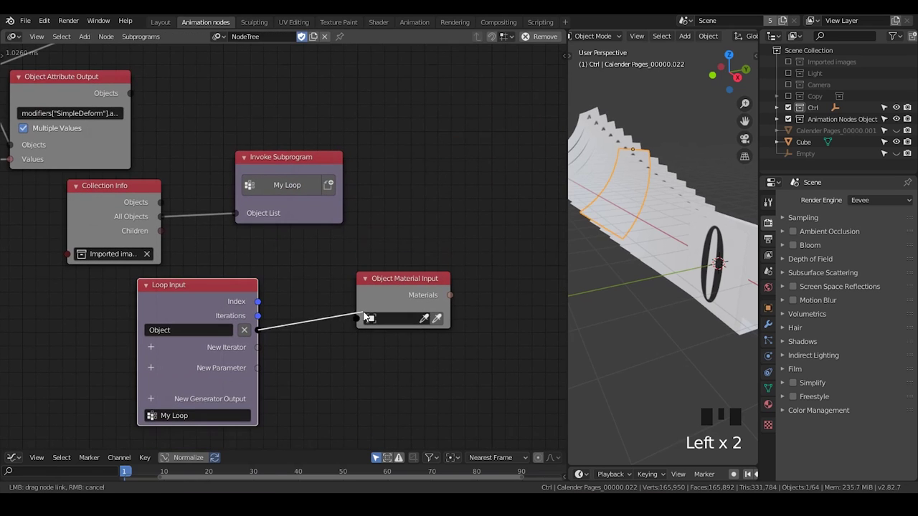
Feed the loop's Object into Object Material Input and return its Materials as a Material List generator output
left_click(402, 291)
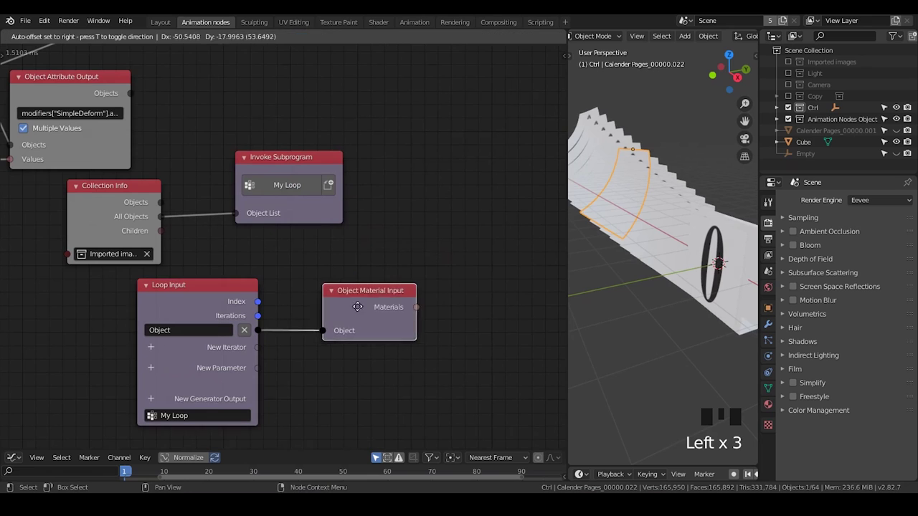
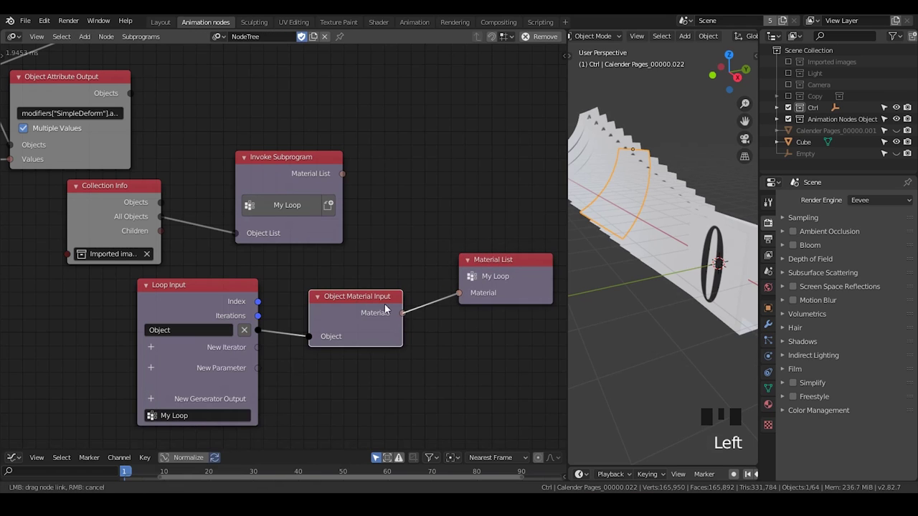
left_click(383, 299)
key("g")
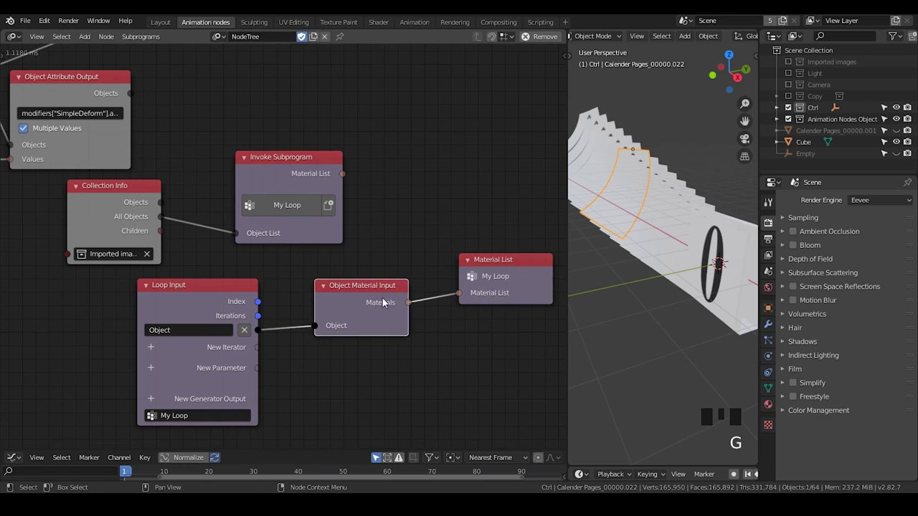
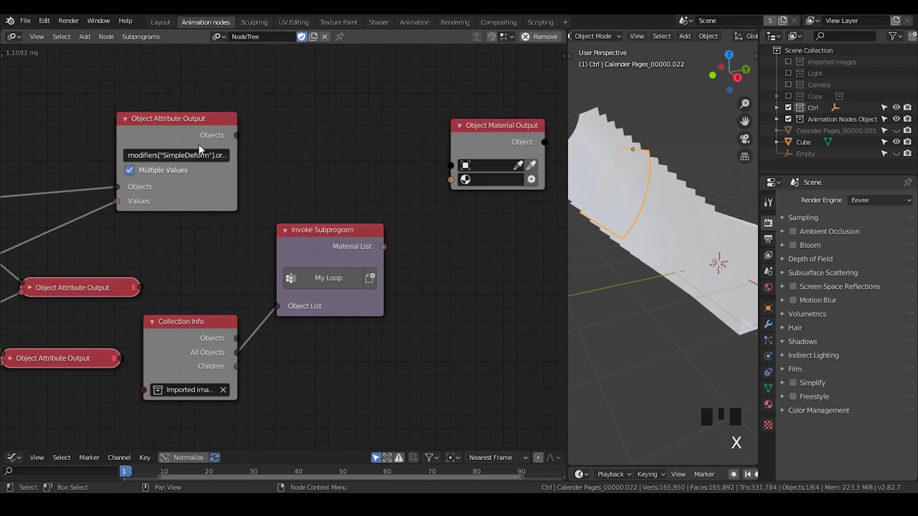
Bring up the loop pie menu on the Objects socket for the Object Material Output wiring
left_click(204, 140)
key("w")
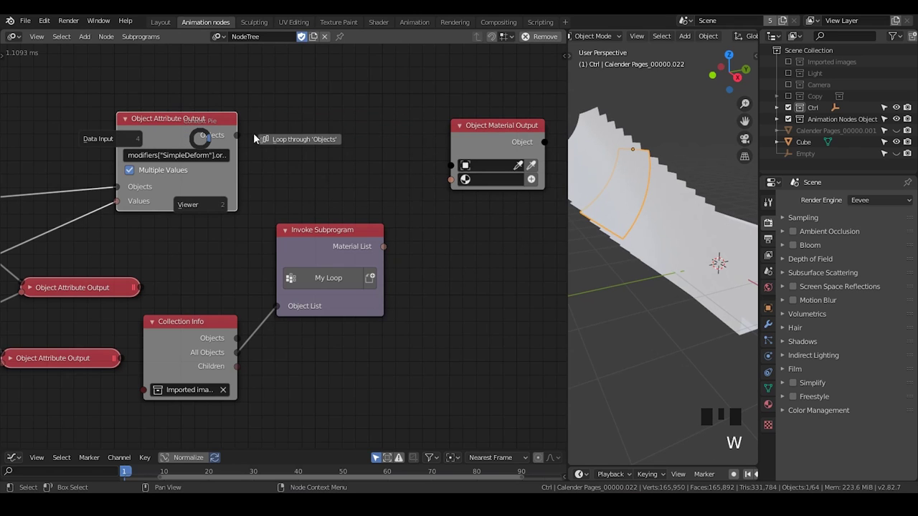
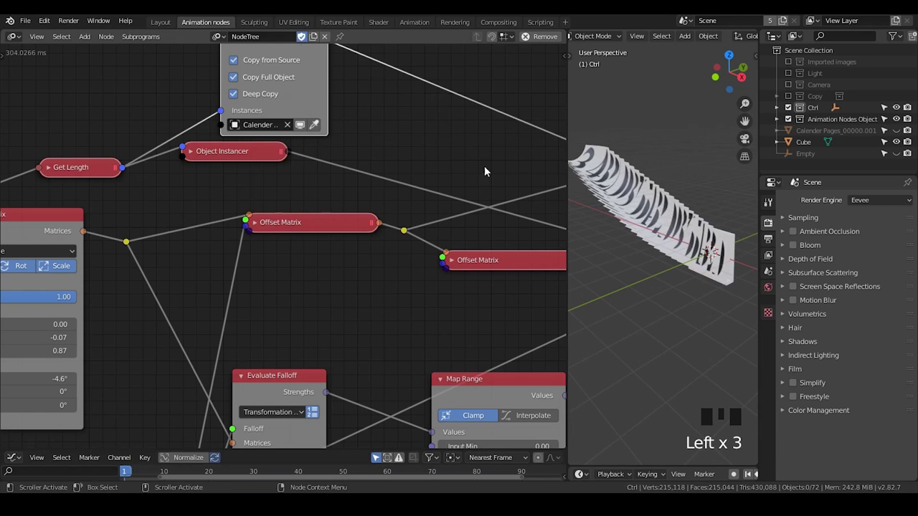
Wire a second loop's Object and Material inputs into Object Material Output, with Deep Copy instances
left_click_drag(665, 279, 697, 267)
left_click(698, 266)
left_click_drag(744, 334, 712, 272)
left_click(712, 272)
left_click_drag(693, 339, 634, 233)
left_click(635, 232)
left_click_drag(726, 319, 887, 203)
left_click_drag(887, 202, 610, 294)
scroll("up", 3)
scroll("up", 3)
scroll("down", 3)
Toggle H on each node along the second loop's chain, one after another
left_click_drag(631, 338, 509, 178)
key("h")
left_click(506, 180)
key("h")
left_click(514, 188)
key("h")
left_click(525, 192)
key("h")
left_click(528, 197)
key("h")
left_click(537, 204)
key("h")
left_click(541, 211)
key("h")
left_click(550, 215)
key("h")
left_click(554, 225)
key("h")
left_click(562, 228)
key("h")
left_click(567, 229)
key("h")
left_click(571, 233)
key("h")
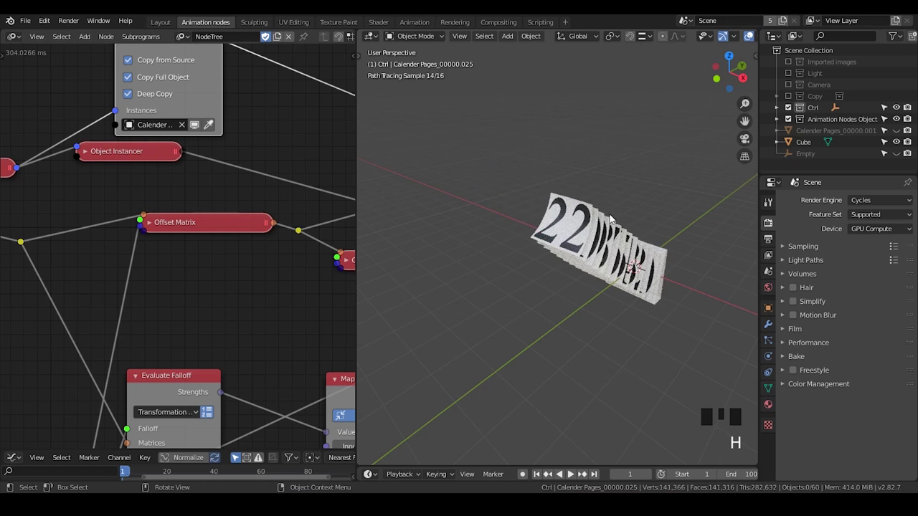
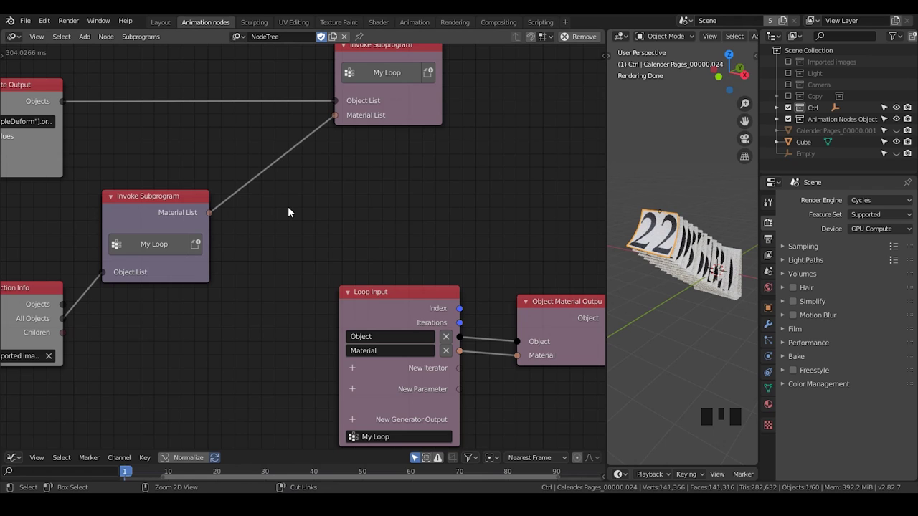
Search the add-node menu for 'list' to insert Reverse List ahead of the material assignment
key("ctrl+a")
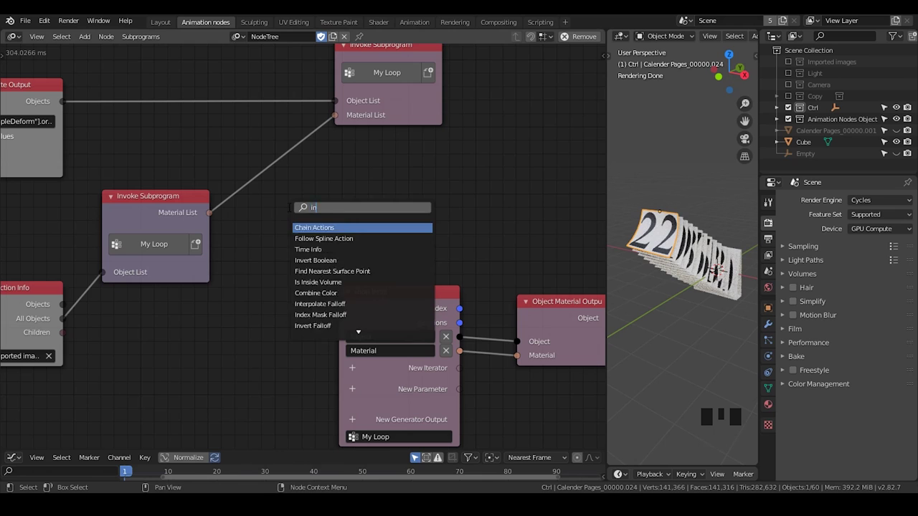
key("BackSpace")
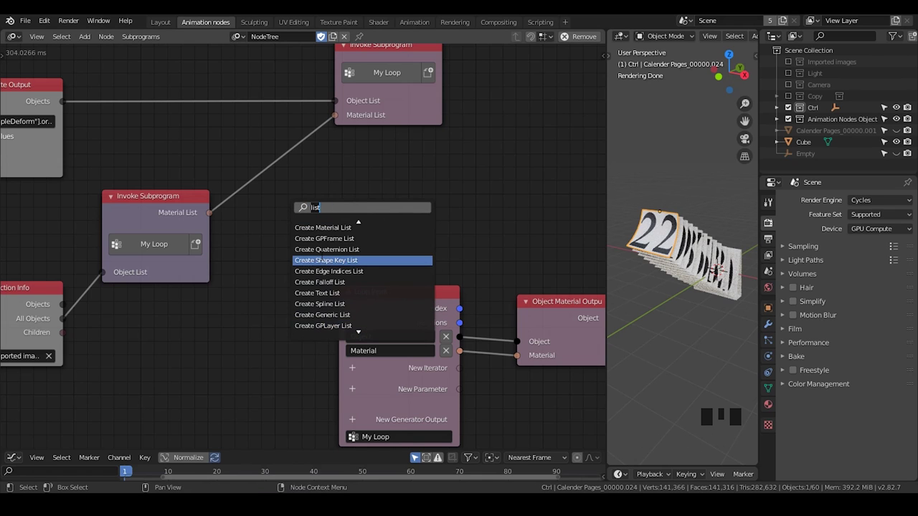
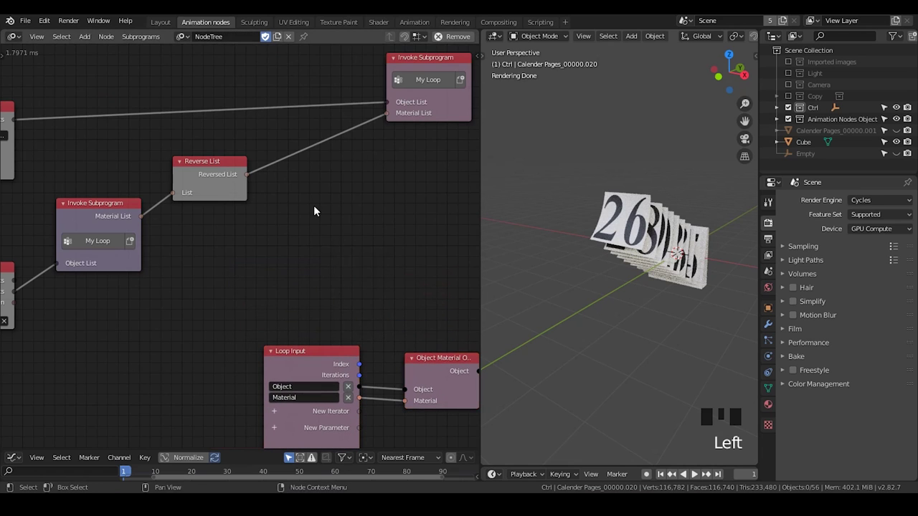
Insert Get Random List Element into the material link, with Get Length of the list driving its Amount
key("ctrl+a")
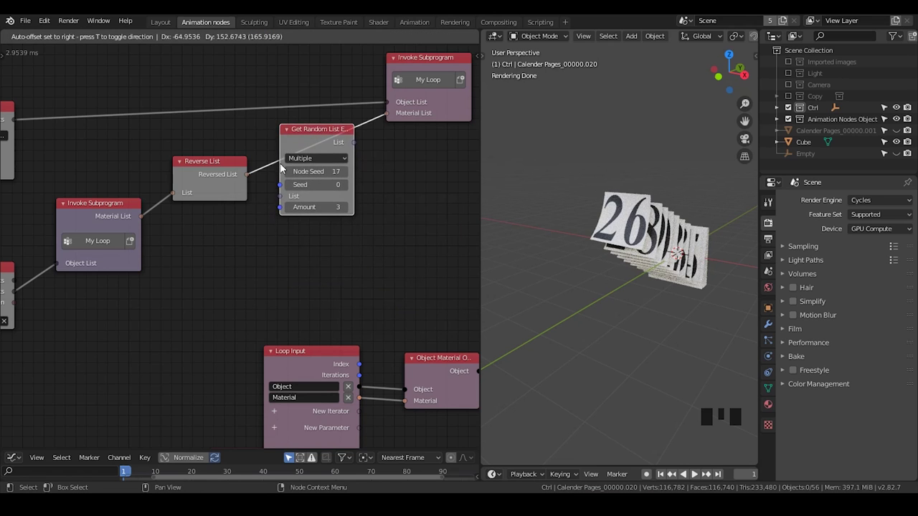
left_click_drag(312, 145, 284, 148)
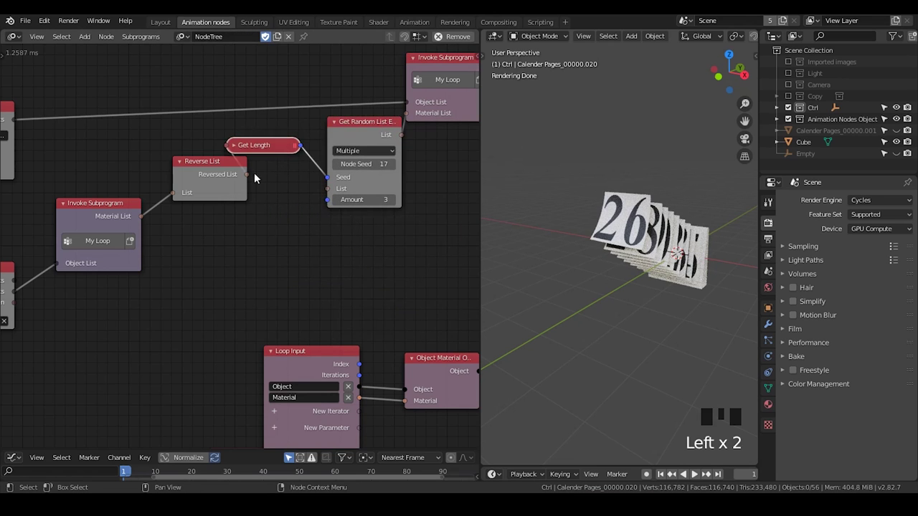
key("x")
left_click_drag(262, 180, 275, 185)
left_click(365, 138)
left_click_drag(141, 218, 160, 218)
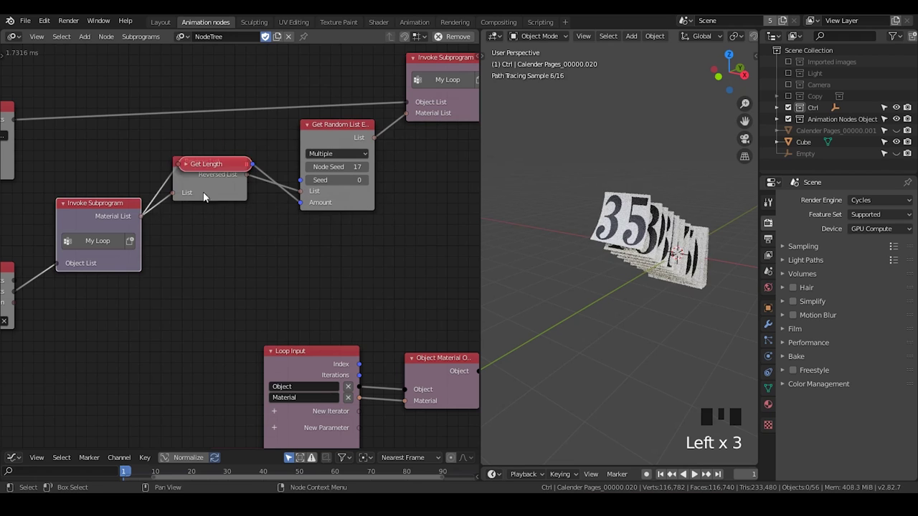
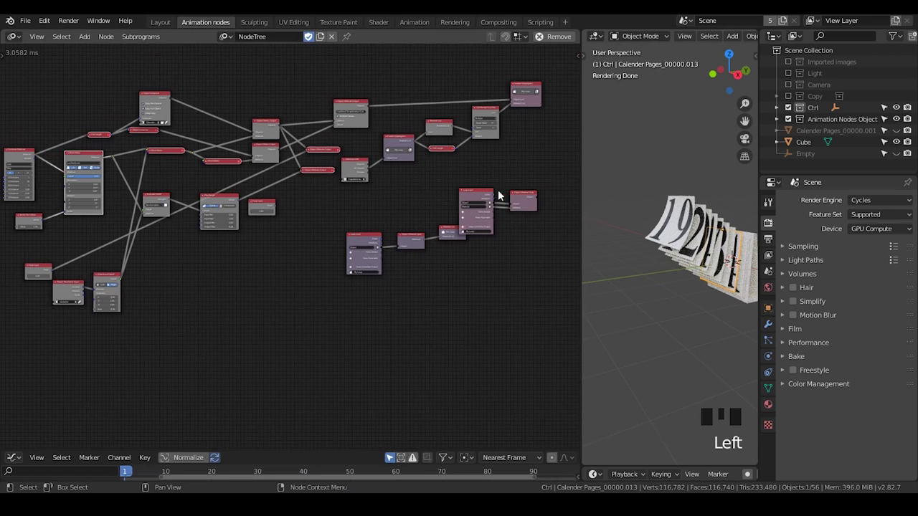
Move the second loop's Loop Input and Object Material Output nodes slightly higher in the tree
left_click(499, 204)
key("g")
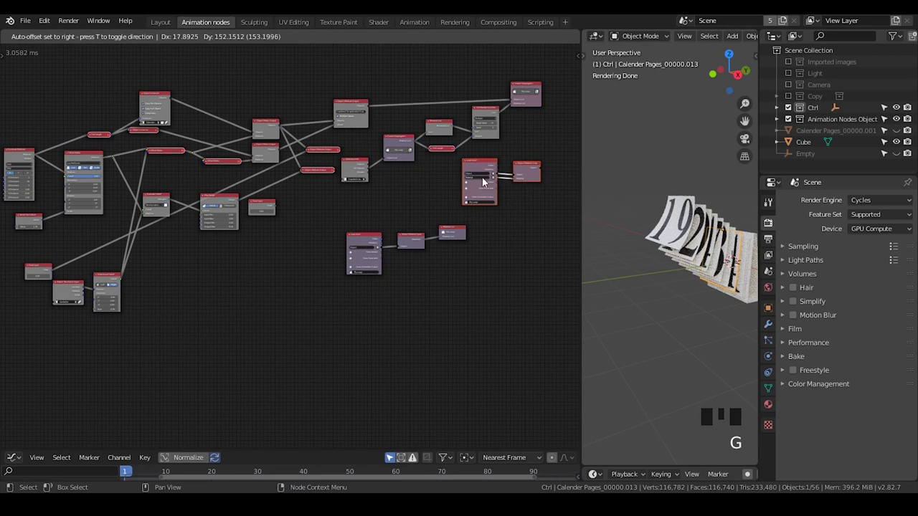
left_click(502, 238)
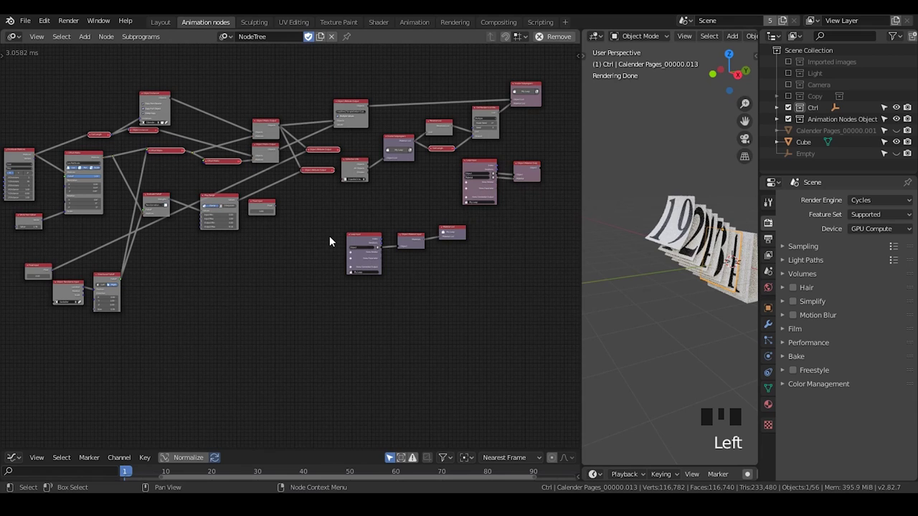